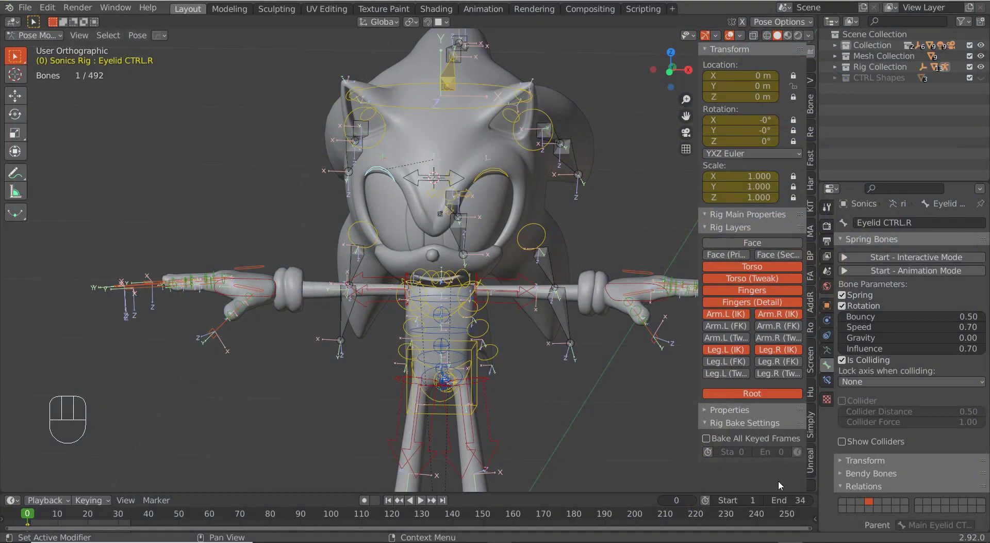
# - View the head in Front Orthographic, zoom on the eyes and select Eyelid CTRL.L
pyautogui.moveTo(419, 369); pyautogui.dragTo(402, 349)
pyautogui.press('KP_1')
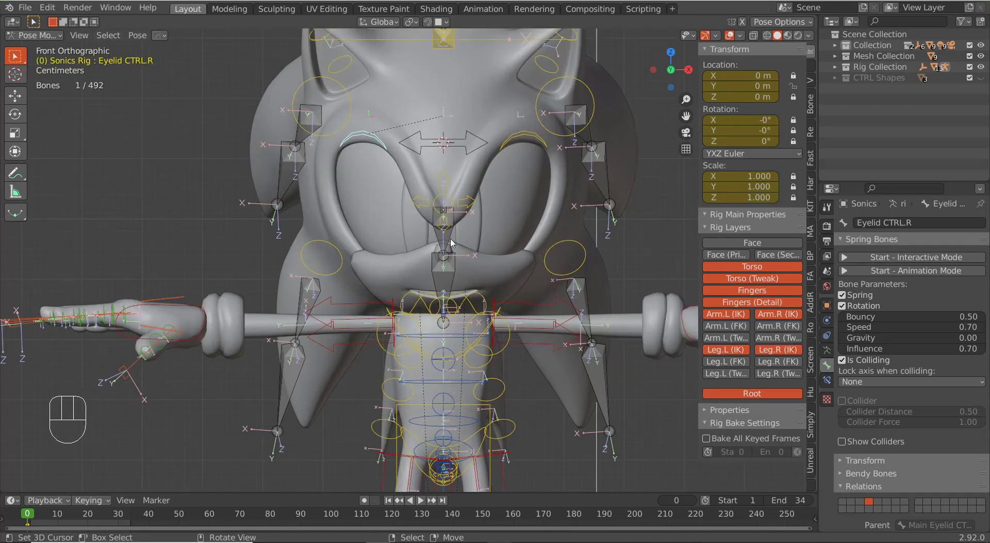
pyautogui.moveTo(496, 251); pyautogui.dragTo(495, 259)
pyautogui.rightClick(541, 129)
# - In Edit Mode, Shift+D duplicate both eyelid control bones, raise the copies along Z and enlarge them
pyautogui.press('Tab')
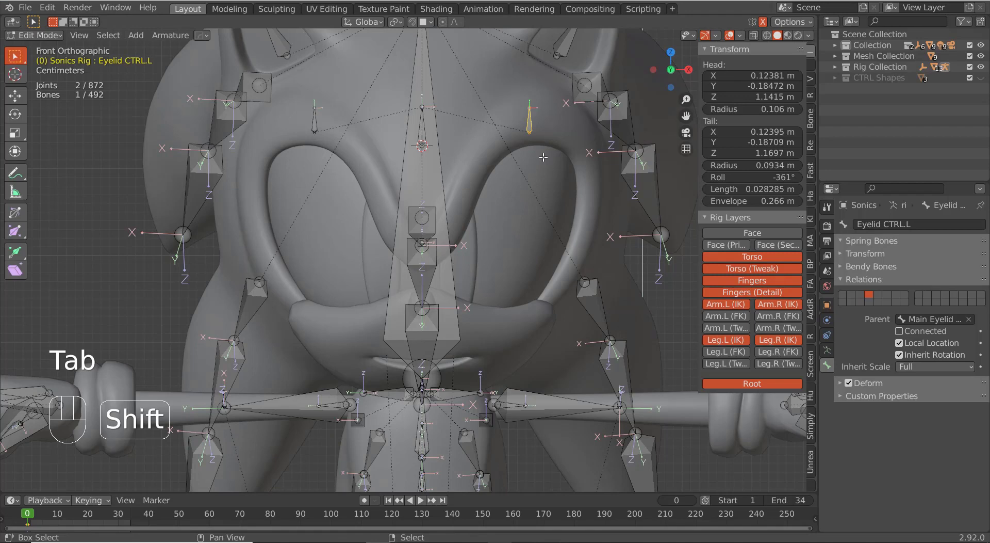
pyautogui.press('shift+d')
pyautogui.press('z')
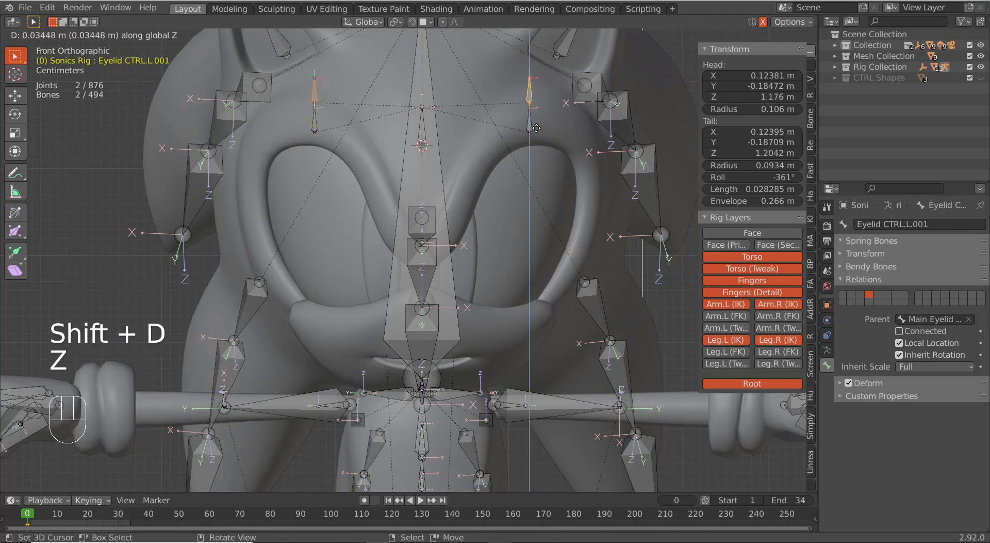
pyautogui.click(536, 128)
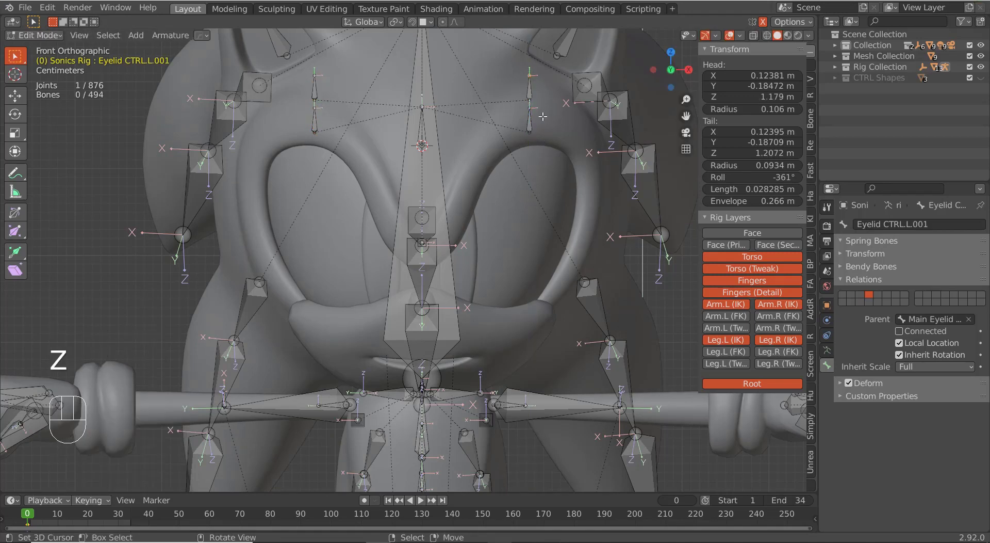
pyautogui.press('g')
pyautogui.press('z')
pyautogui.press('x')
pyautogui.press('z')
pyautogui.click(540, 82)
# - Fine-tune the copies' height, return to Pose Mode and select the new left eyebrow control
pyautogui.press('Tab')
pyautogui.press('Tab')
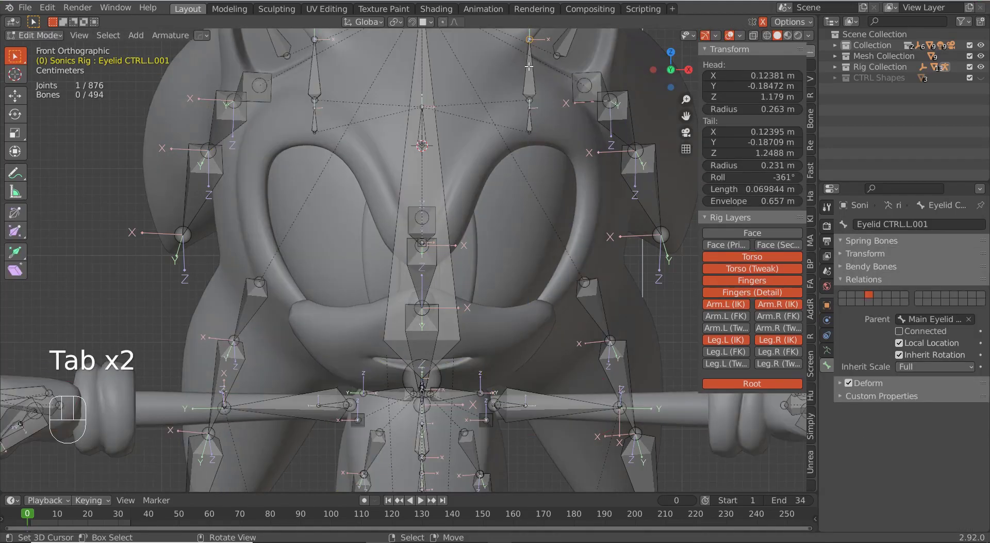
pyautogui.press('g')
pyautogui.press('z')
pyautogui.click(526, 84)
pyautogui.press('Tab')
pyautogui.moveTo(508, 191); pyautogui.dragTo(472, 188)
pyautogui.rightClick(596, 103)
pyautogui.moveTo(585, 148); pyautogui.dragTo(578, 146)
# - From the front view, move both .001 arc controls so they sit lined up over the eyes
pyautogui.press('KP_1')
pyautogui.moveTo(524, 201); pyautogui.dragTo(521, 228)
pyautogui.moveTo(540, 208); pyautogui.dragTo(575, 169)
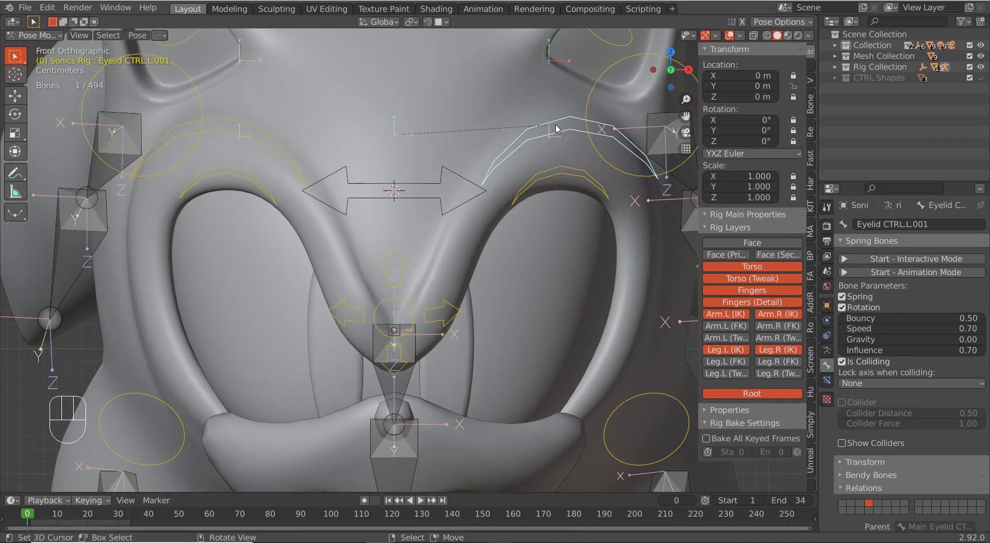
pyautogui.press('g')
pyautogui.moveTo(588, 175); pyautogui.dragTo(591, 156)
pyautogui.rightClick(584, 135)
pyautogui.press('g')
pyautogui.moveTo(581, 213); pyautogui.dragTo(584, 195)
pyautogui.middleClick(510, 251)
pyautogui.press('KP_1')
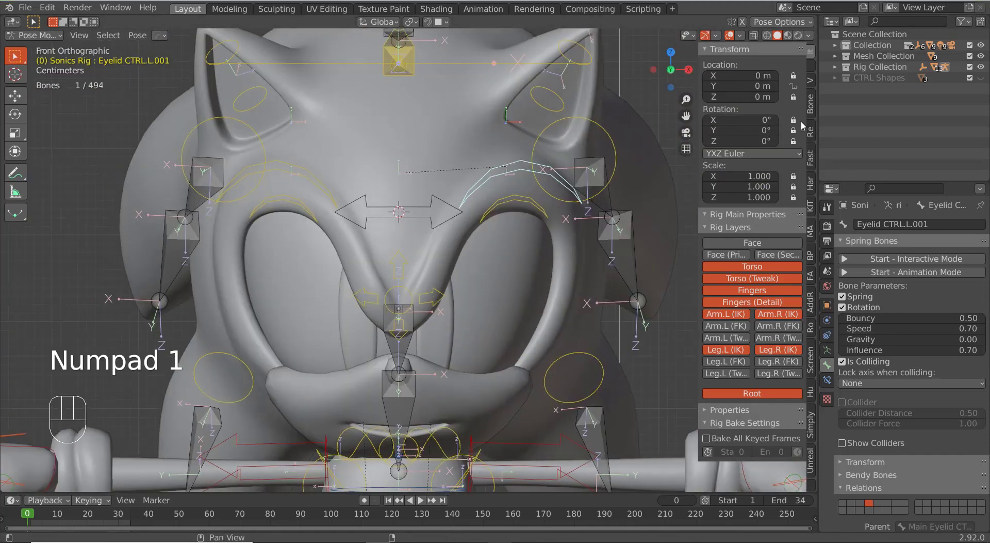
# - Check the right eyebrow arc, switch to Object Mode and select the Sonics Head mesh
pyautogui.moveTo(794, 125); pyautogui.dragTo(689, 145)
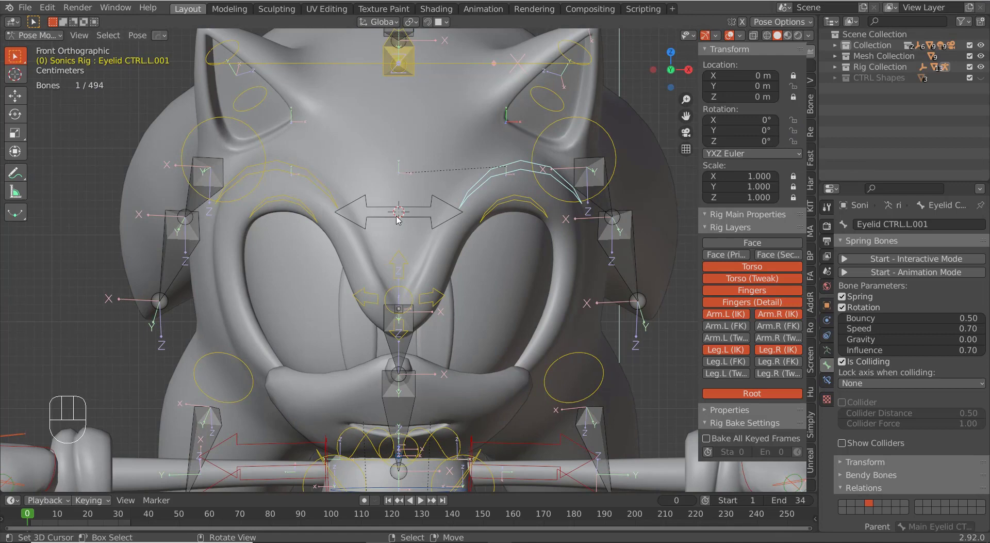
pyautogui.rightClick(329, 181)
pyautogui.click(793, 131)
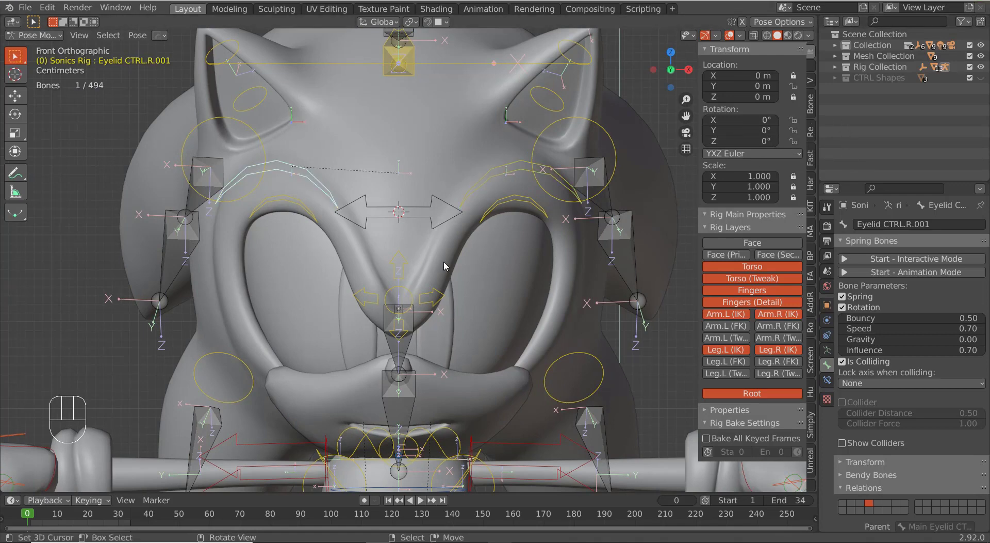
pyautogui.press('ctrl+Tab')
pyautogui.rightClick(575, 280)
# - Show the Sonics Head shape keys and add a driver to the Eyebrow Down.L value
pyautogui.click(826, 321)
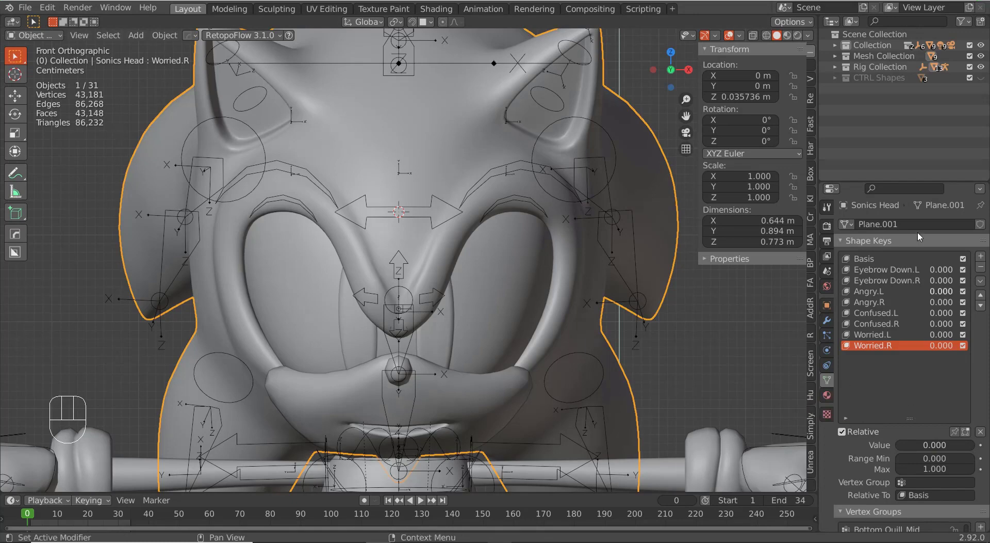
pyautogui.moveTo(938, 273); pyautogui.dragTo(933, 272)
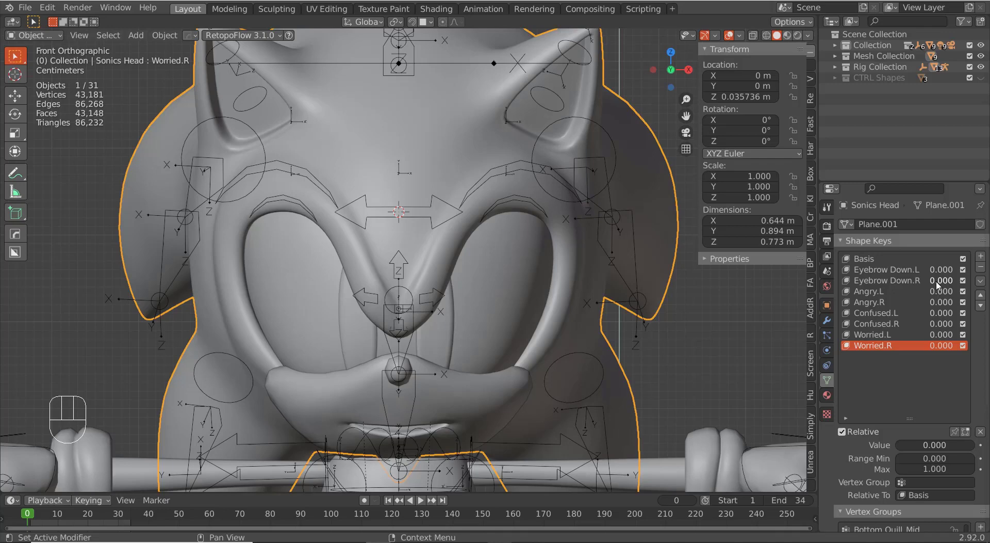
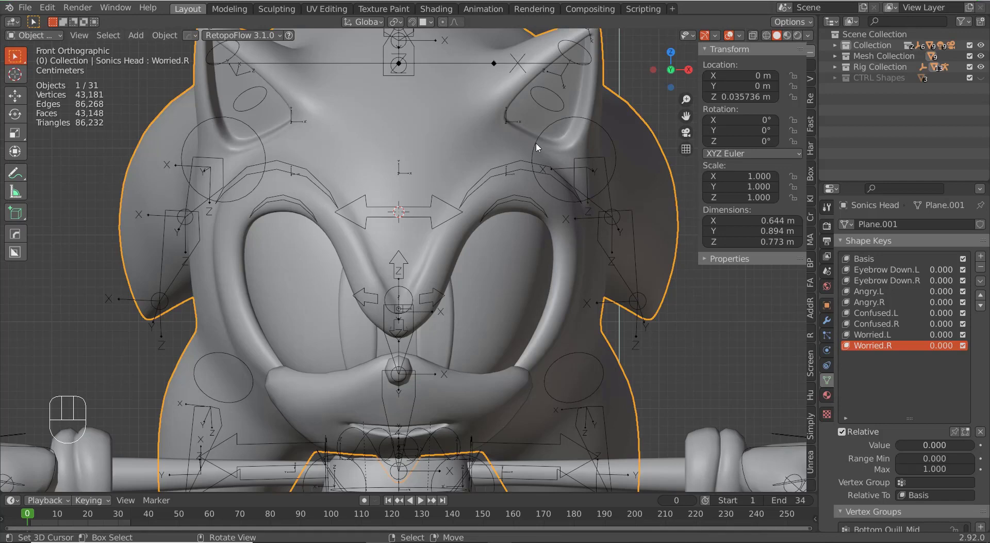
pyautogui.rightClick(508, 169)
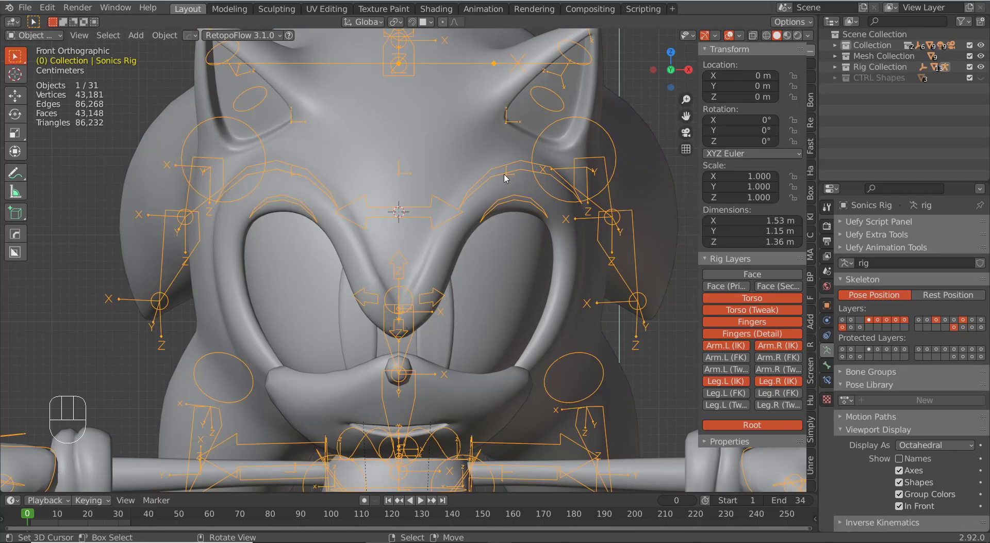
pyautogui.rightClick(510, 188)
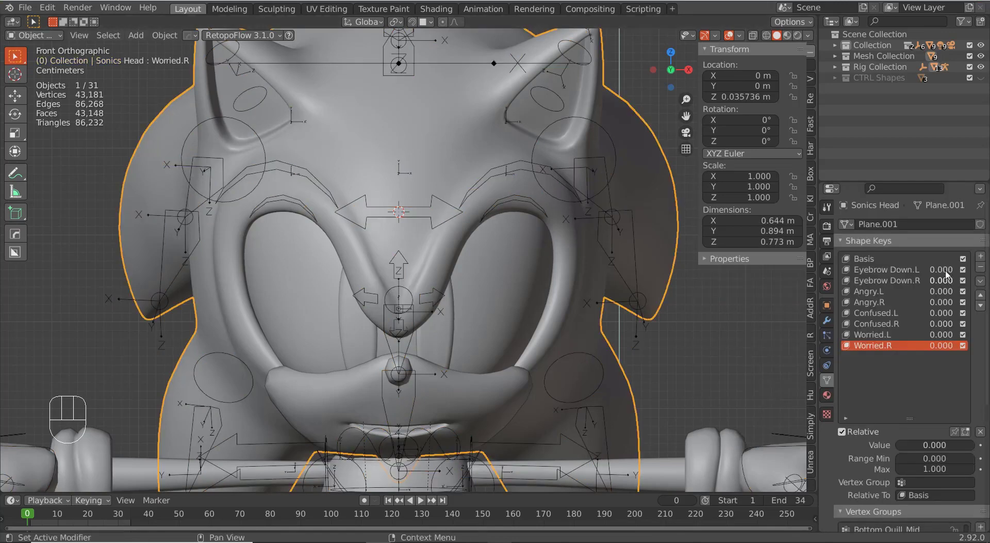
pyautogui.moveTo(948, 272); pyautogui.dragTo(735, 304)
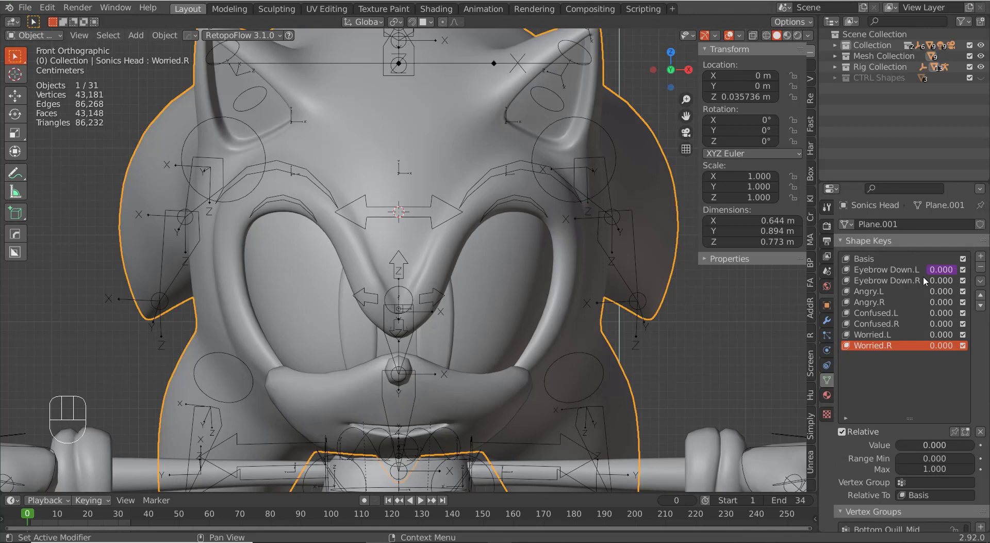
# - Make it an Averaged Value driver targeting Sonics Rig, then select the rig and return to Pose Mode
pyautogui.moveTo(945, 268); pyautogui.dragTo(699, 108)
pyautogui.moveTo(944, 270); pyautogui.dragTo(478, 162)
pyautogui.press('Down')
pyautogui.rightClick(503, 175)
pyautogui.press('ctrl+Tab')
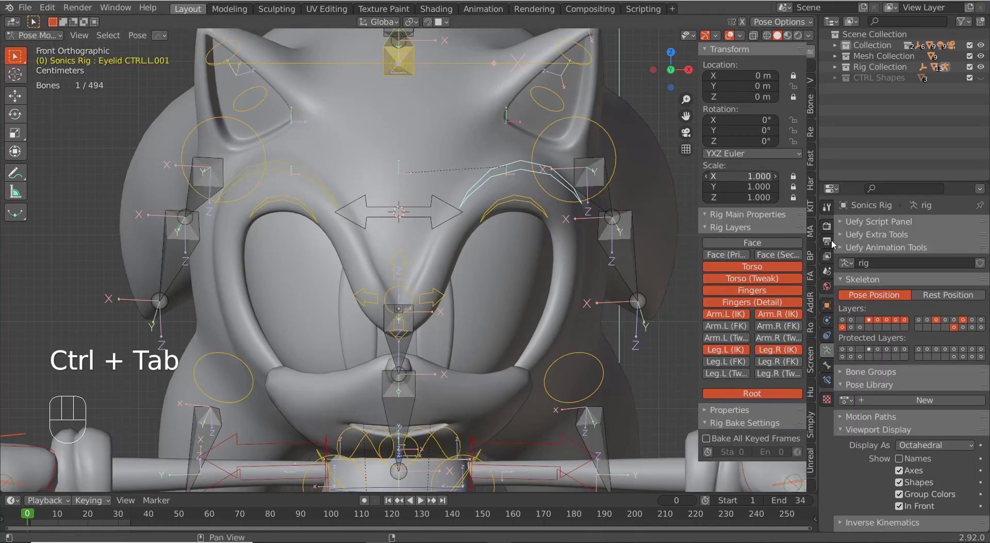
# - Rename the selected bone from Eyelid CTRL.L.001 to Eyebrow CTRL.L in Bone Properties
pyautogui.click(830, 365)
pyautogui.moveTo(916, 222); pyautogui.dragTo(651, 178)
pyautogui.press('ctrl+c')
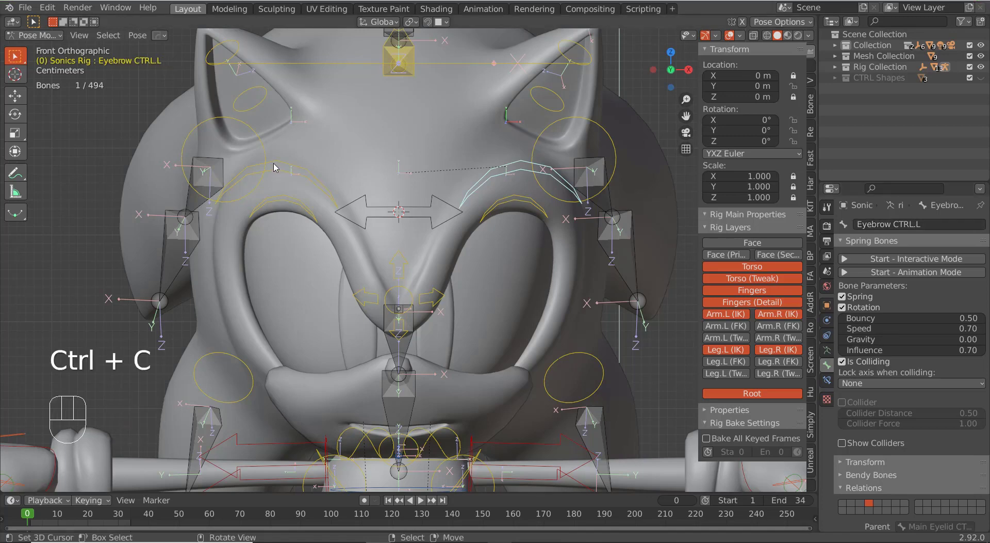
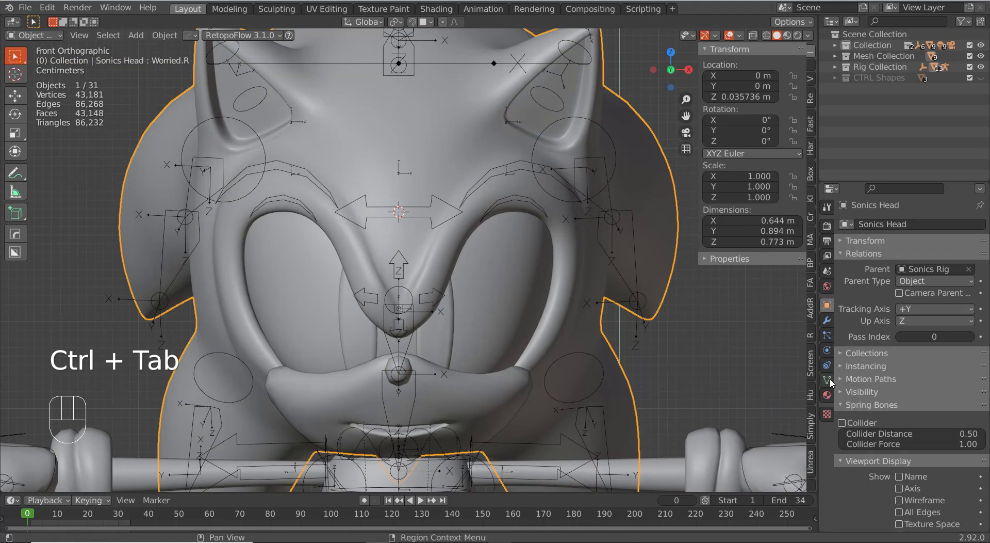
# - Open the Eyebrow Down.L driver in the Drivers Editor and give its curve a Generator modifier
pyautogui.click(834, 382)
pyautogui.moveTo(948, 268); pyautogui.dragTo(756, 210)
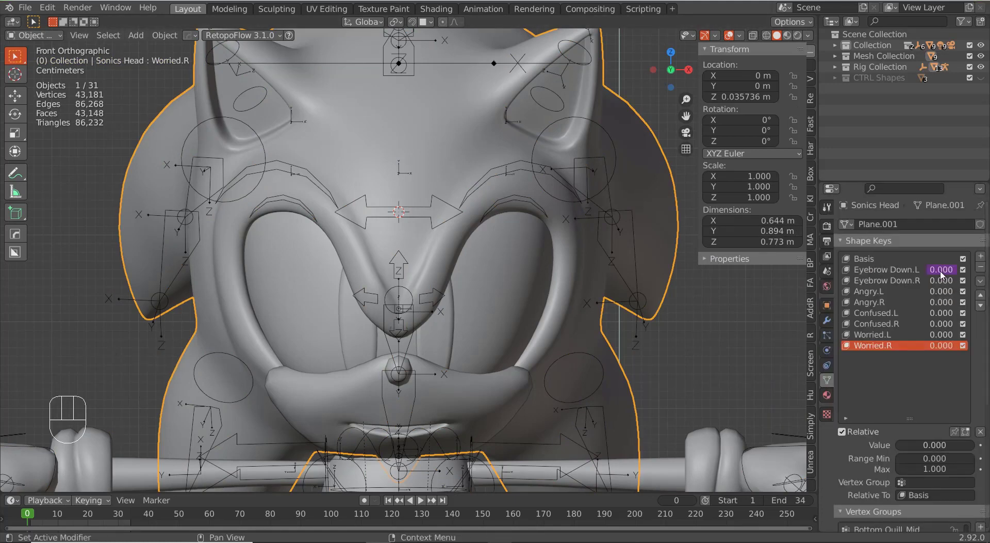
pyautogui.moveTo(944, 274); pyautogui.dragTo(849, 332)
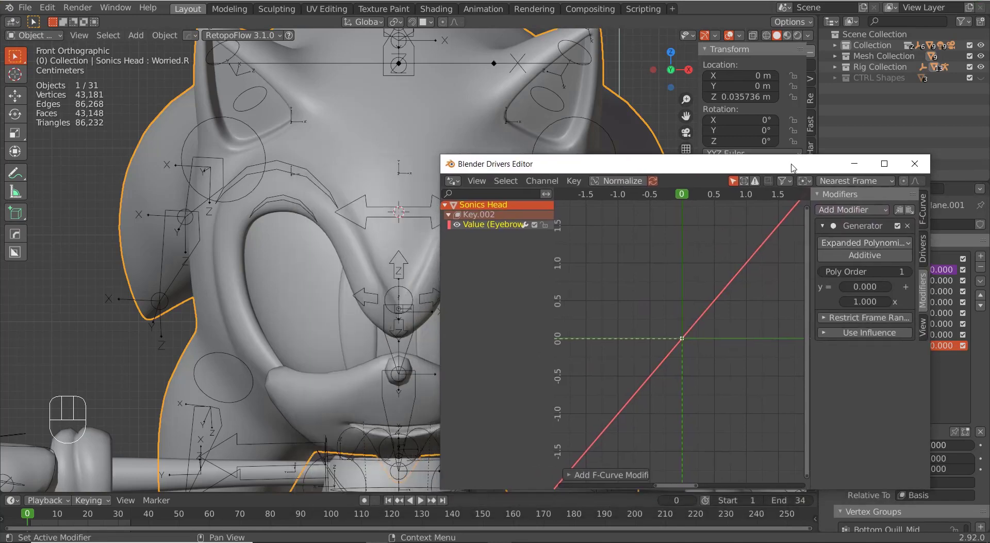
pyautogui.rightClick(407, 157)
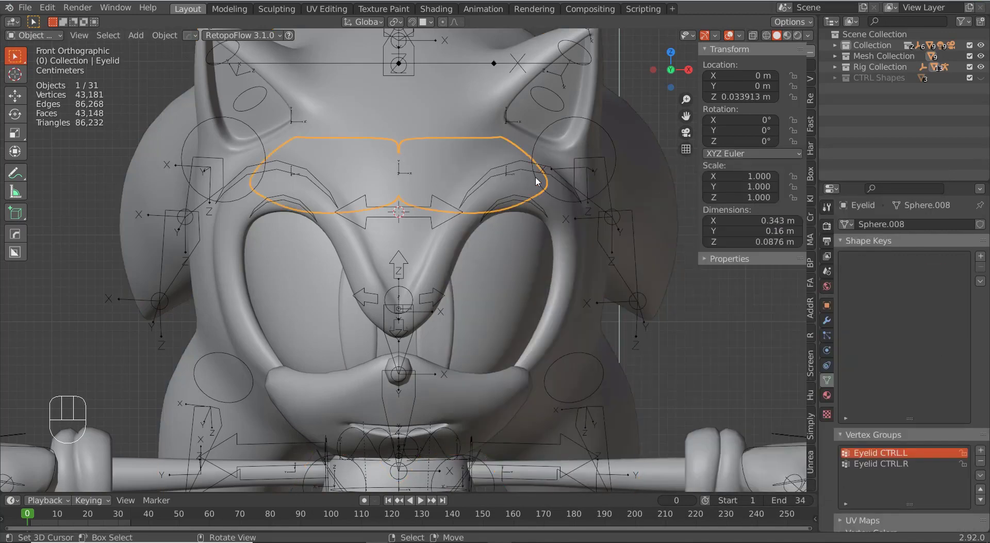
pyautogui.rightClick(510, 171)
pyautogui.press('ctrl+Tab')
pyautogui.click(511, 173)
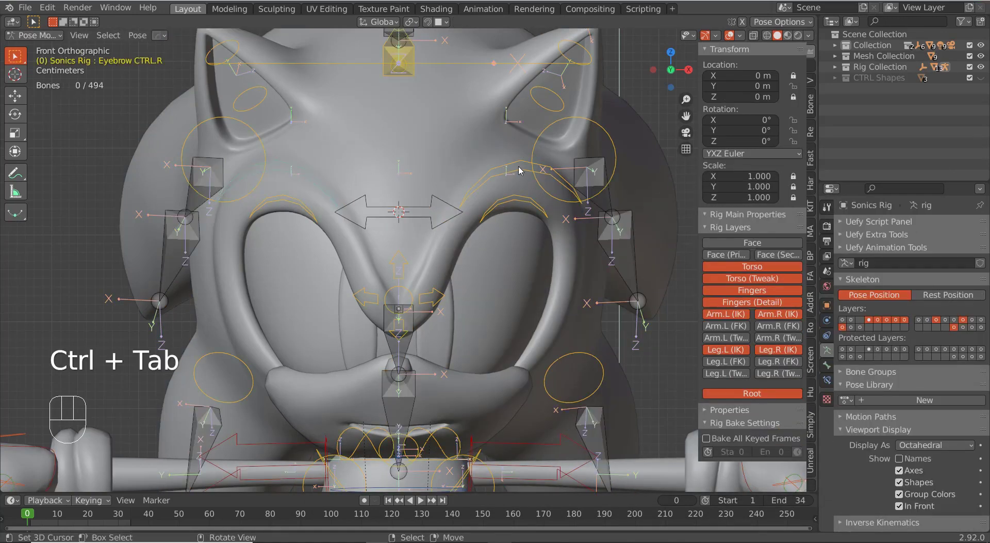
pyautogui.click(511, 164)
pyautogui.press('g')
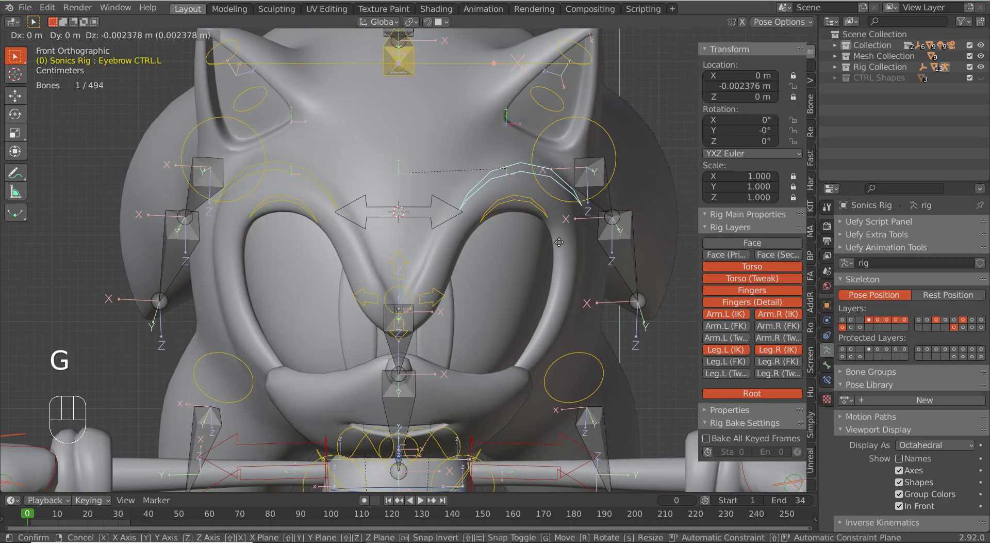
pyautogui.press('y')
pyautogui.press('y')
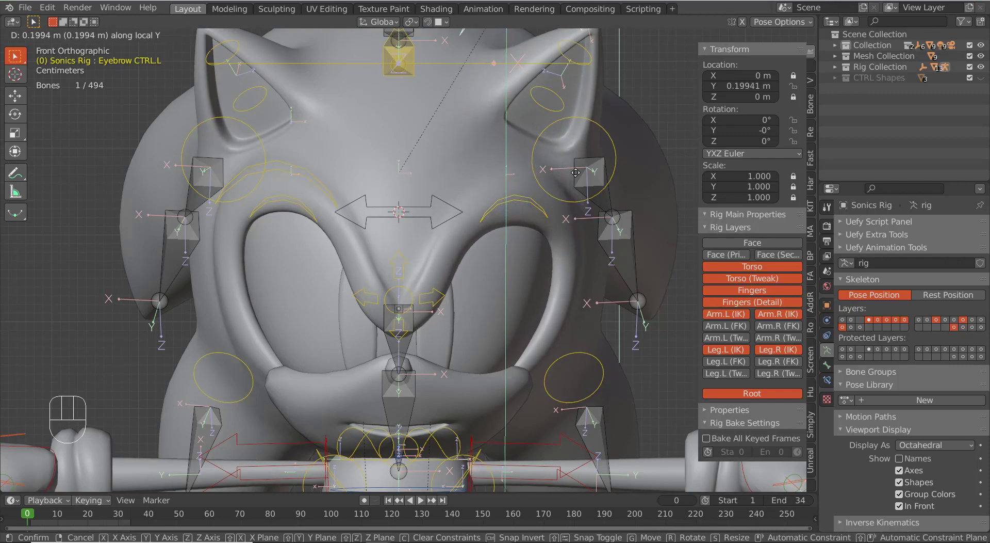
pyautogui.rightClick(599, 227)
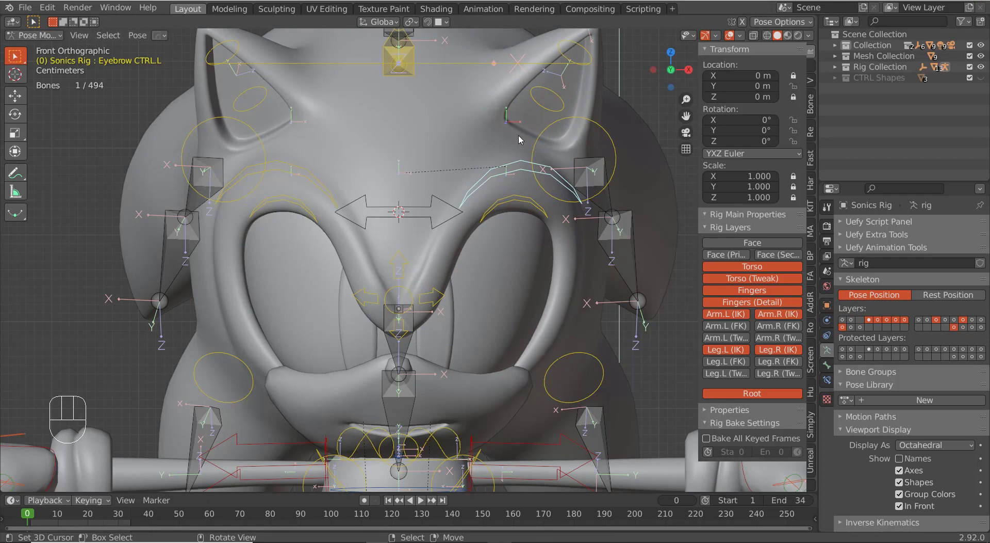
pyautogui.press('g')
pyautogui.press('z')
pyautogui.rightClick(533, 208)
# - Set the Generator x coefficient to -1, then select Eyebrow CTRL.L in Pose Mode for testing
pyautogui.press('ctrl+Tab')
pyautogui.rightClick(484, 150)
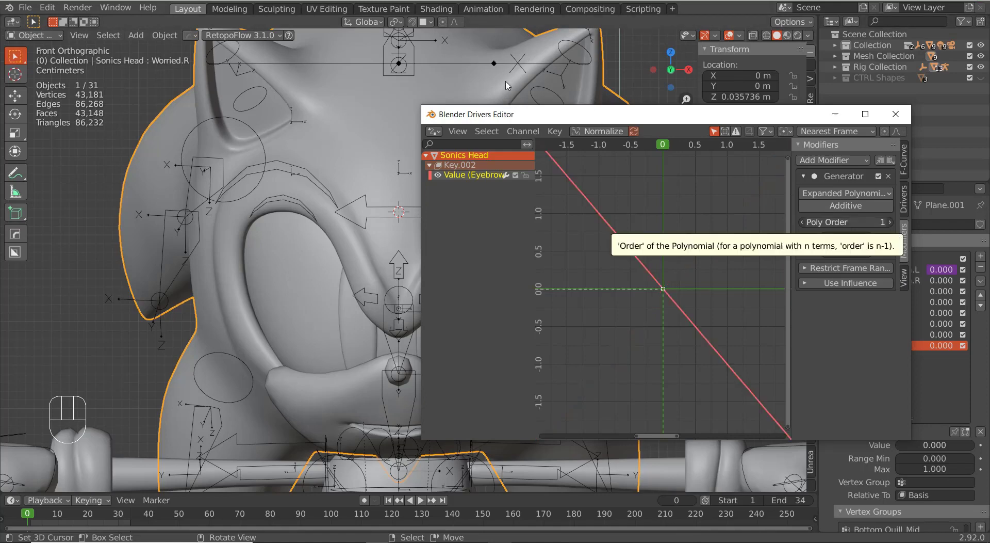
pyautogui.rightClick(509, 62)
pyautogui.rightClick(498, 174)
pyautogui.rightClick(499, 175)
pyautogui.press('ctrl+Tab')
pyautogui.rightClick(499, 178)
# - Test-move Eyebrow CTRL.L along Z, cancel it, and add a driver to Eyebrow Down.L on Sonics Head
pyautogui.press('g')
pyautogui.press('z')
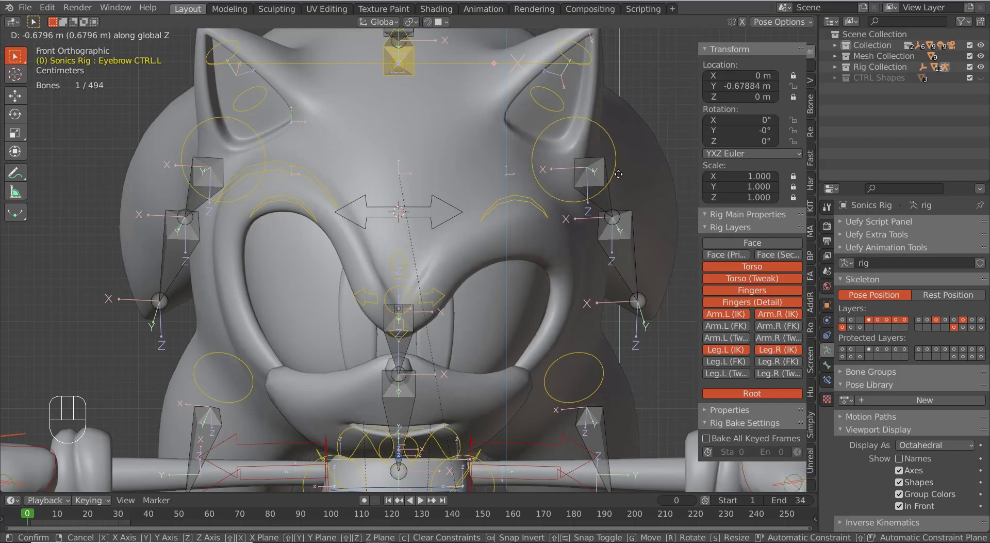
pyautogui.rightClick(628, 276)
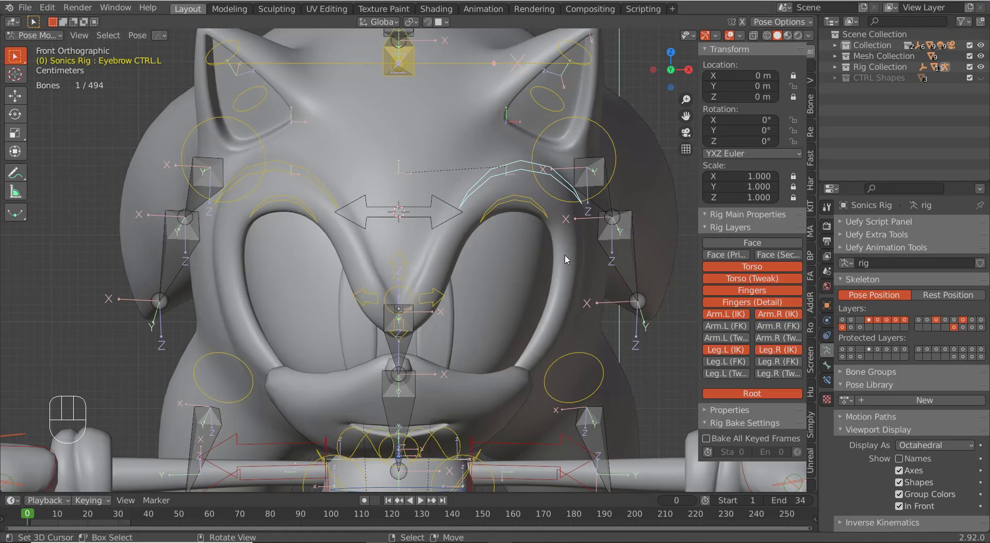
pyautogui.rightClick(569, 264)
pyautogui.press('ctrl+Tab')
pyautogui.rightClick(569, 264)
pyautogui.moveTo(940, 271); pyautogui.dragTo(704, 161)
pyautogui.rightClick(533, 171)
# - Retest the eyebrow control lowering the brow, reset its position and leave Pose Mode for the head mesh
pyautogui.press('ctrl+Tab')
pyautogui.press('g')
pyautogui.press('z')
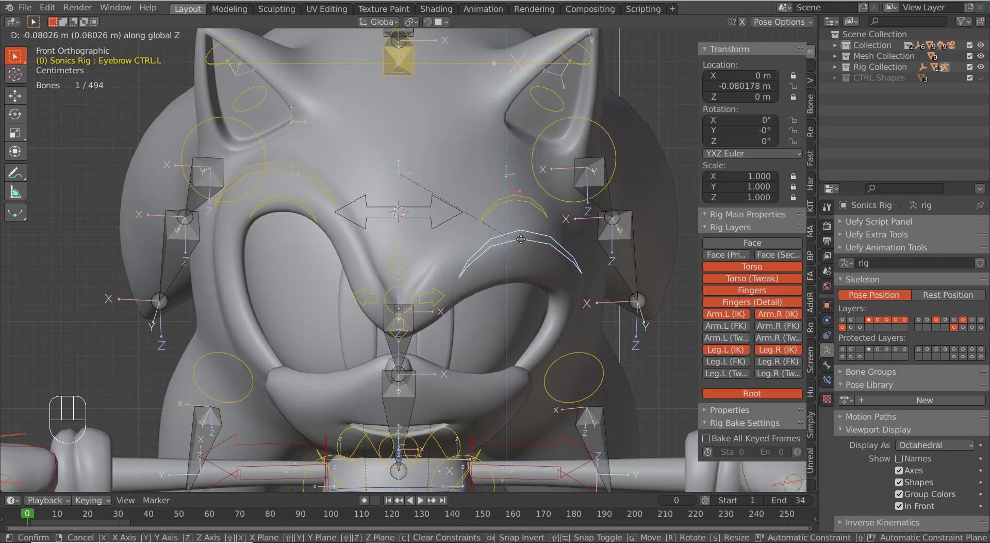
pyautogui.rightClick(527, 187)
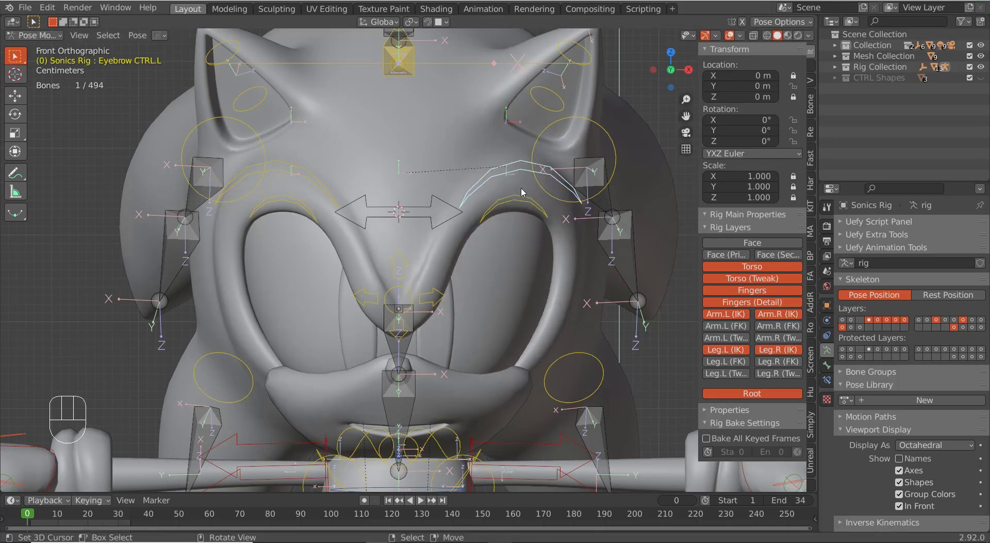
pyautogui.press('g')
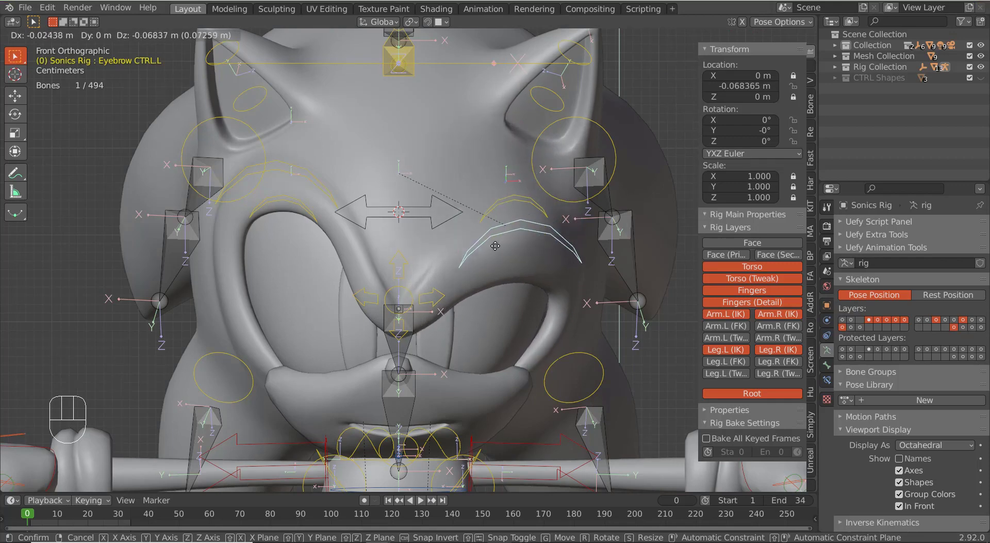
pyautogui.rightClick(505, 191)
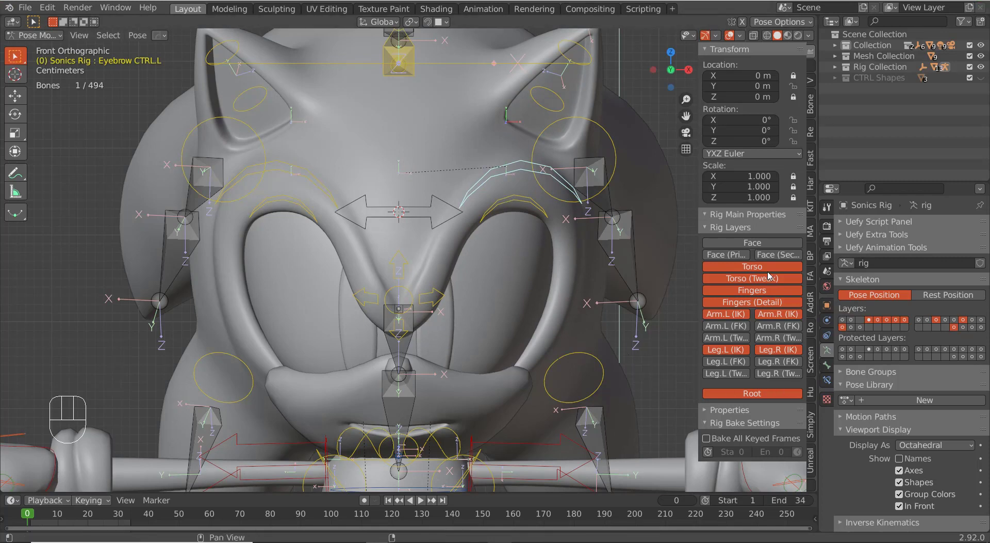
pyautogui.press('ctrl+Tab')
# - Add a driver to Eyebrow Down.R reading Eyebrow CTRL.R's Y Location from Sonics Rig in Transform Space
pyautogui.rightClick(571, 250)
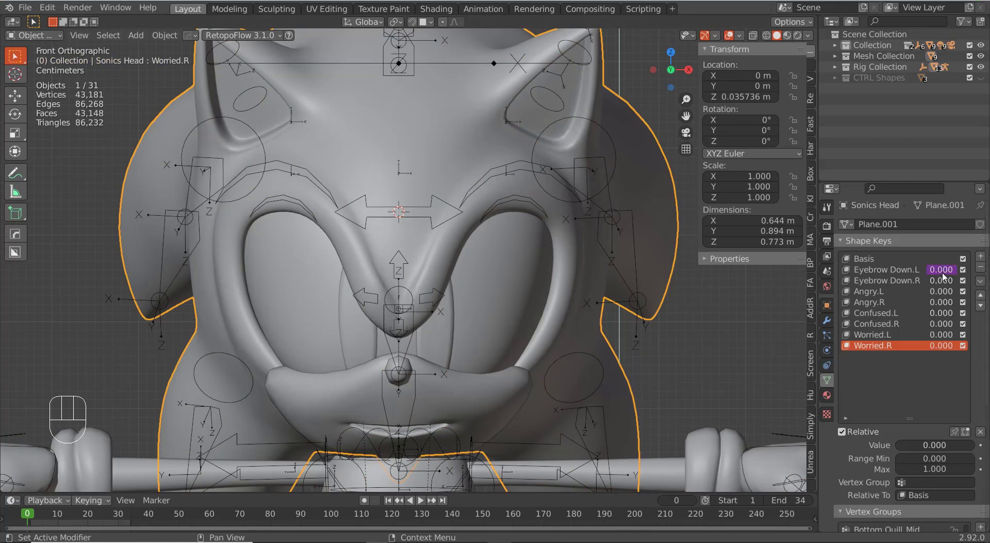
pyautogui.moveTo(946, 275); pyautogui.dragTo(930, 268)
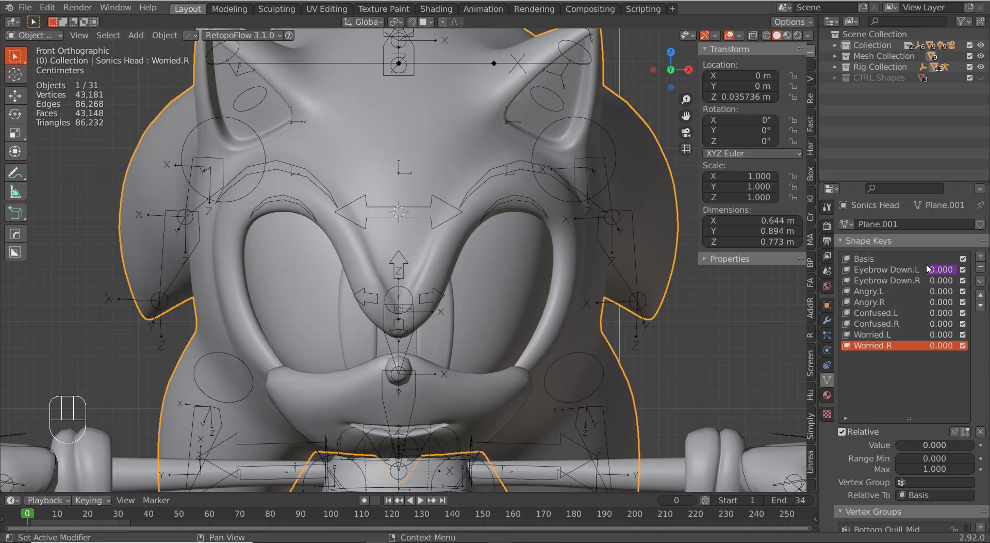
pyautogui.moveTo(943, 281); pyautogui.dragTo(914, 301)
pyautogui.moveTo(947, 288); pyautogui.dragTo(924, 309)
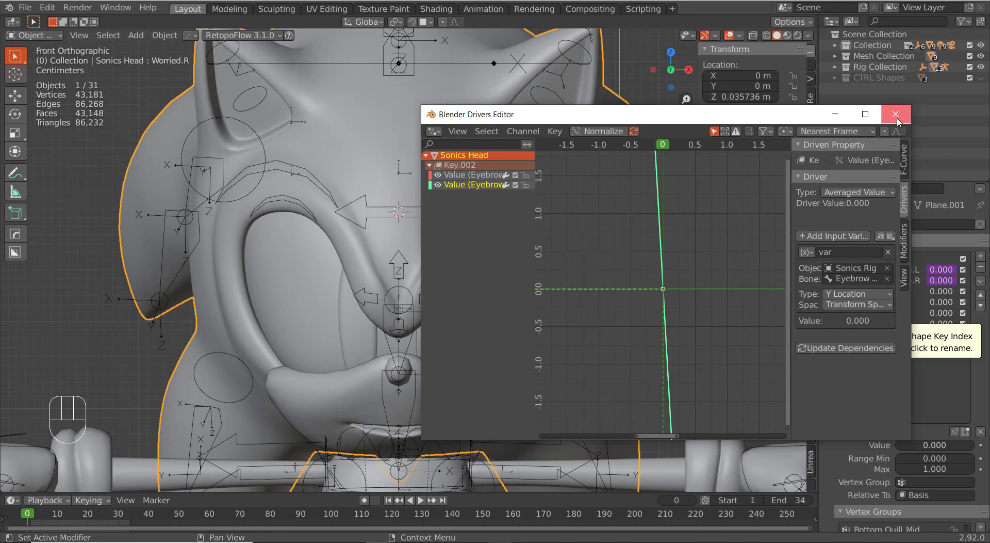
# - Close the Drivers Editor, return to Pose Mode and select an eyebrow control to test with G Z
pyautogui.rightClick(272, 175)
pyautogui.press('ctrl+Tab')
pyautogui.click(274, 173)
pyautogui.press('g')
pyautogui.press('z')
pyautogui.rightClick(295, 175)
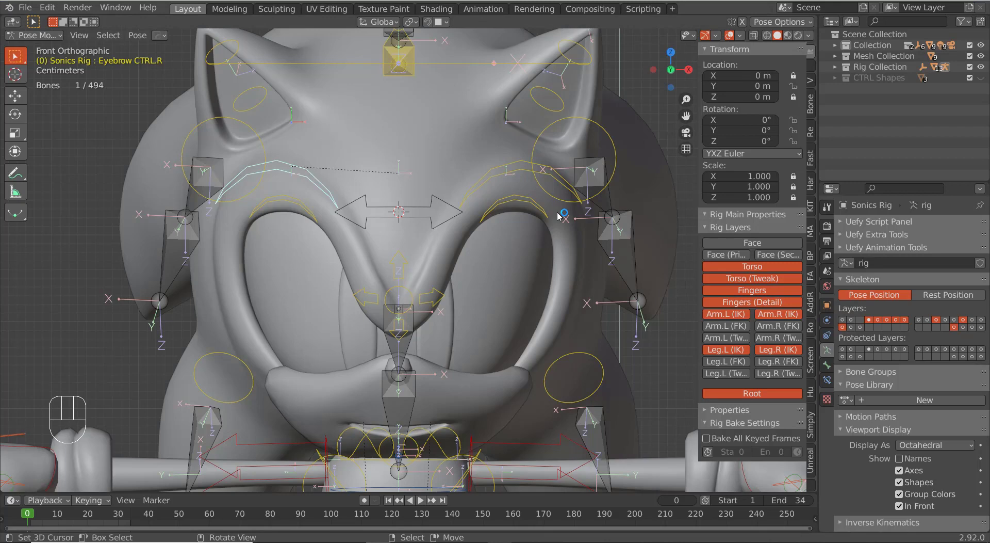
# - Add a driver to Angry.L reading a Sonics Rig Z rotation in local space, then return to Pose Mode
pyautogui.press('ctrl+Tab')
pyautogui.rightClick(570, 253)
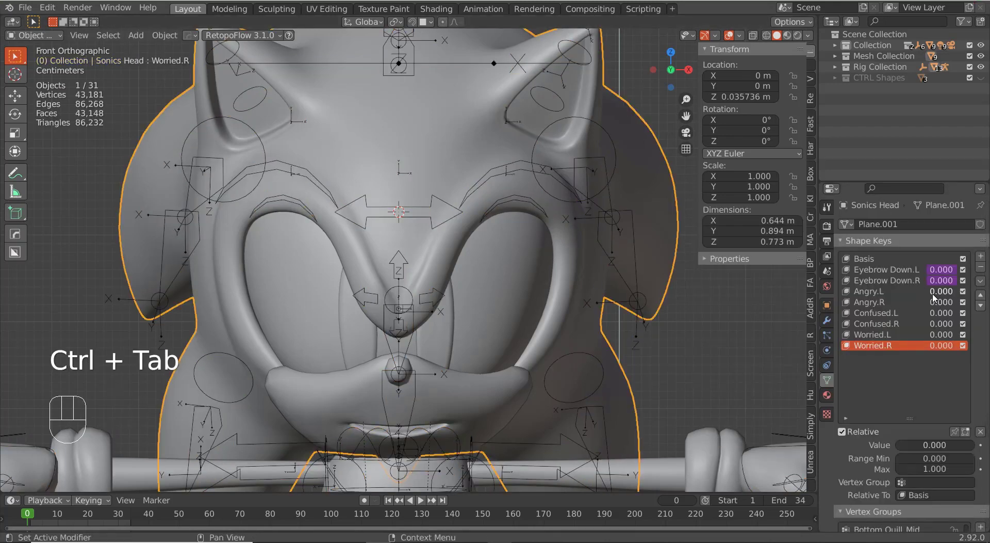
pyautogui.moveTo(936, 294); pyautogui.dragTo(684, 288)
pyautogui.press('Down')
pyautogui.moveTo(617, 278); pyautogui.dragTo(657, 302)
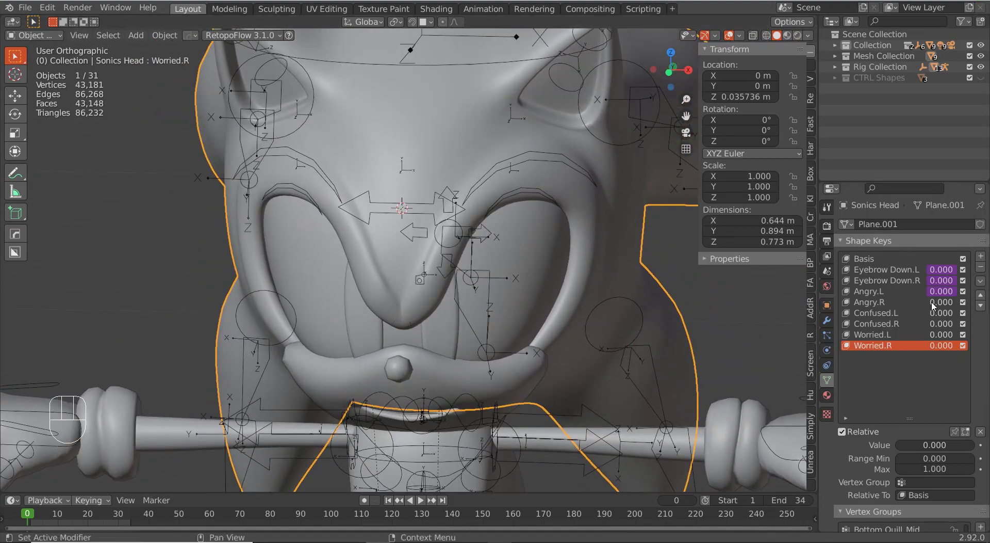
pyautogui.moveTo(940, 294); pyautogui.dragTo(583, 176)
pyautogui.rightClick(542, 163)
pyautogui.press('ctrl+Tab')
pyautogui.middleClick(575, 205)
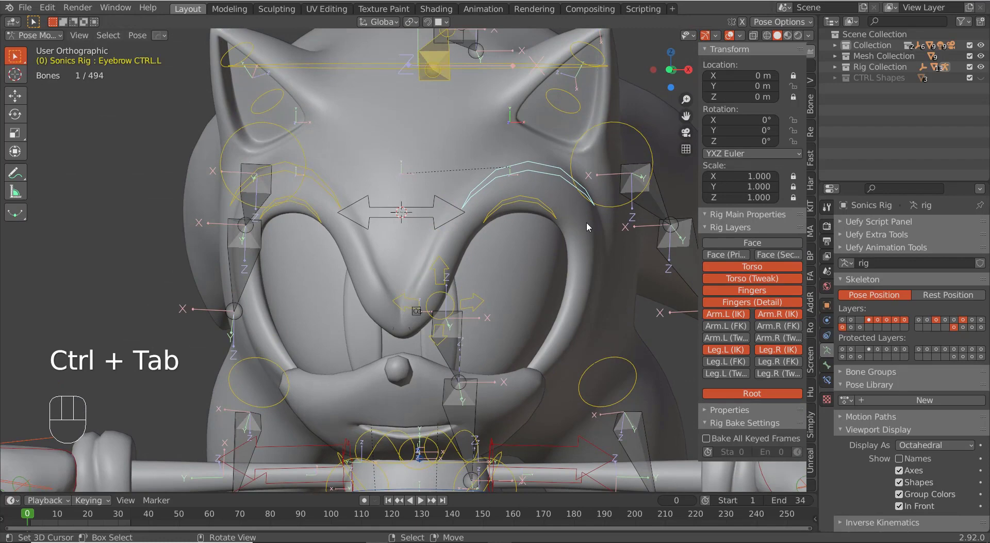
# - Test-rotate the left eyebrow control about its local Z axis and cancel the twist
pyautogui.press('r')
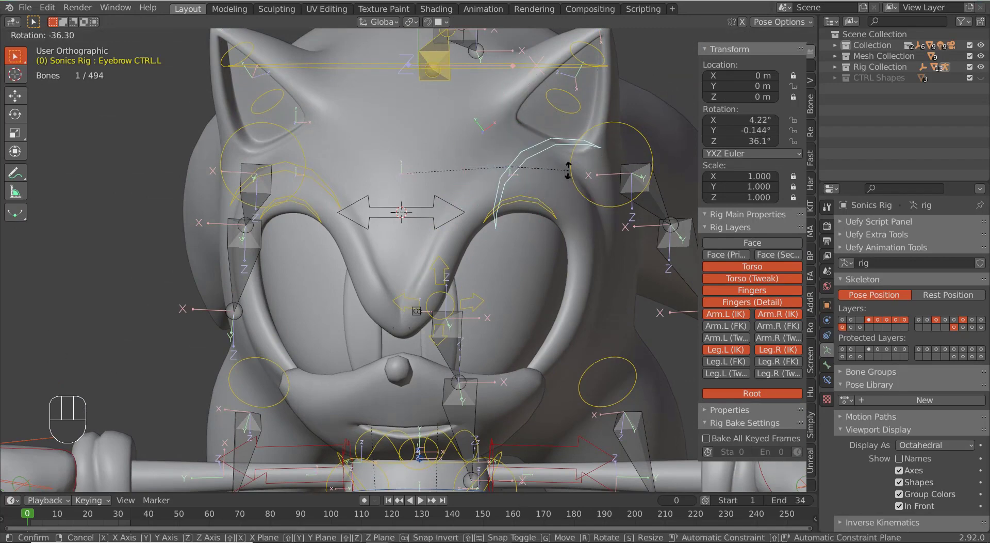
pyautogui.press('z')
pyautogui.press('z')
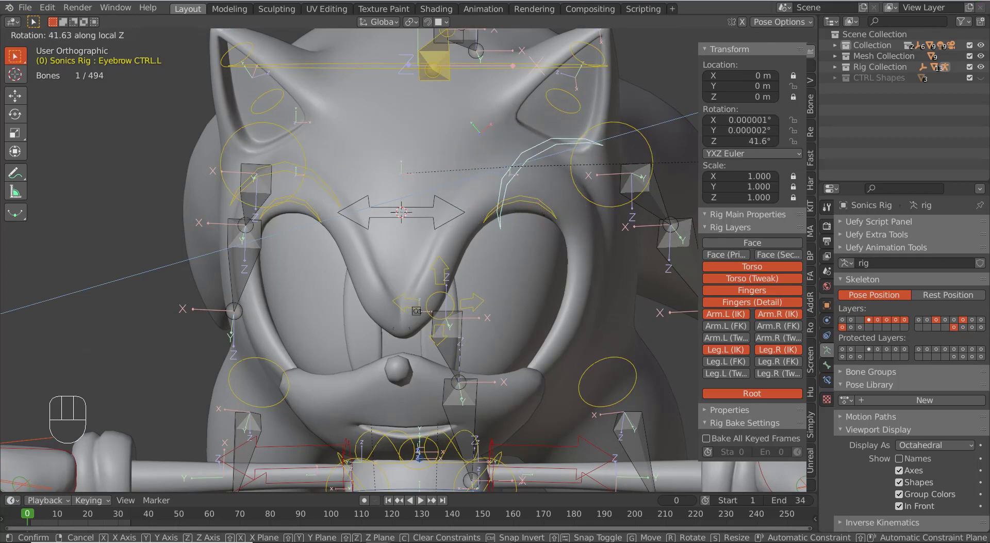
pyautogui.rightClick(578, 286)
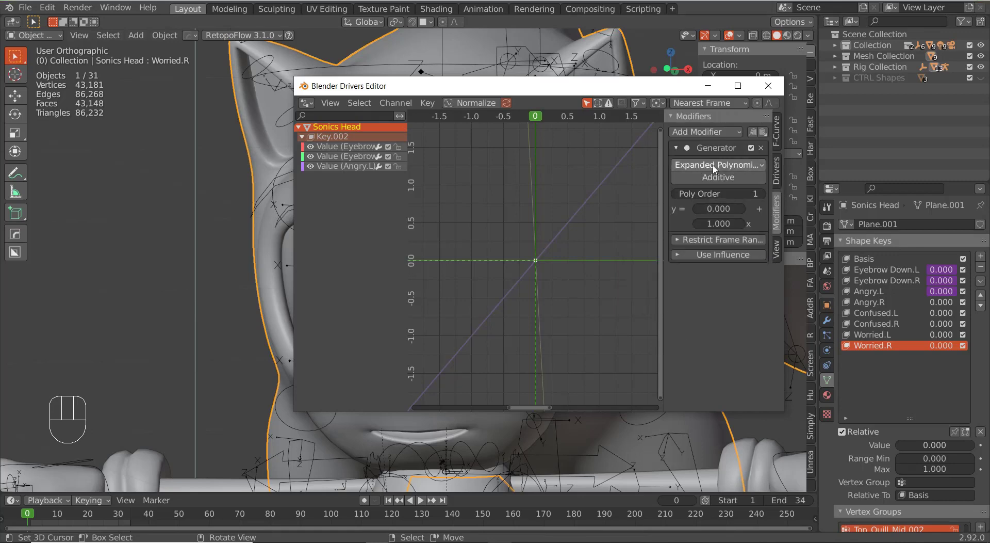
# - Reselect the rig in Pose Mode and rotate Eyebrow CTRL.L again to check Angry.L
pyautogui.rightClick(551, 176)
pyautogui.press('ctrl+Tab')
pyautogui.middleClick(569, 220)
pyautogui.press('r')
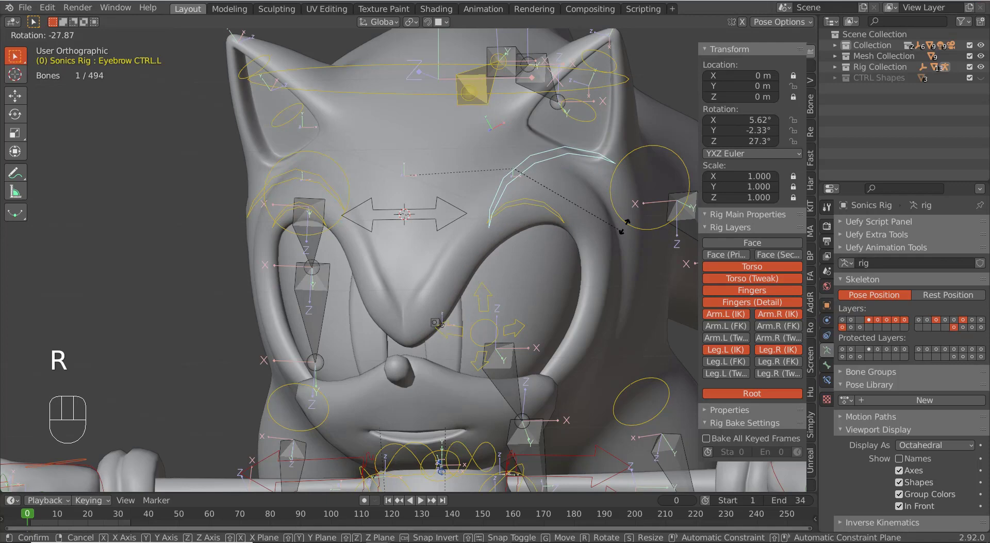
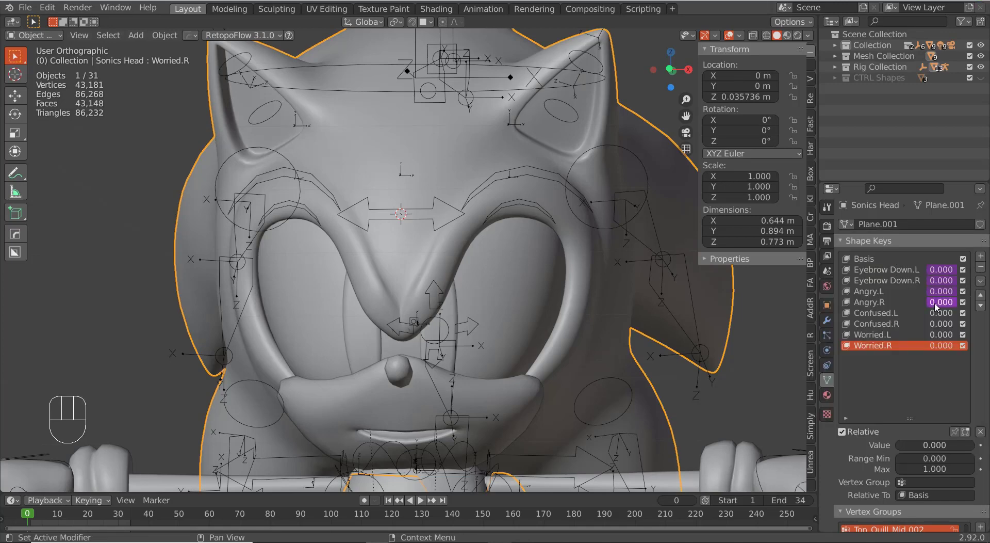
# - Set the Angry.R driver variable to the right eyebrow control's Z rotation in Local Space
pyautogui.moveTo(937, 303); pyautogui.dragTo(928, 323)
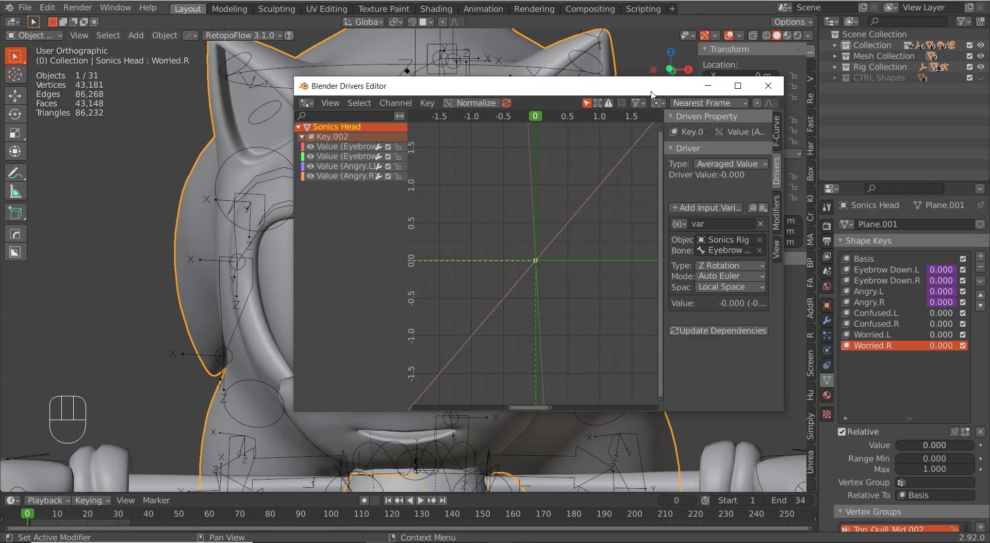
pyautogui.middleClick(622, 48)
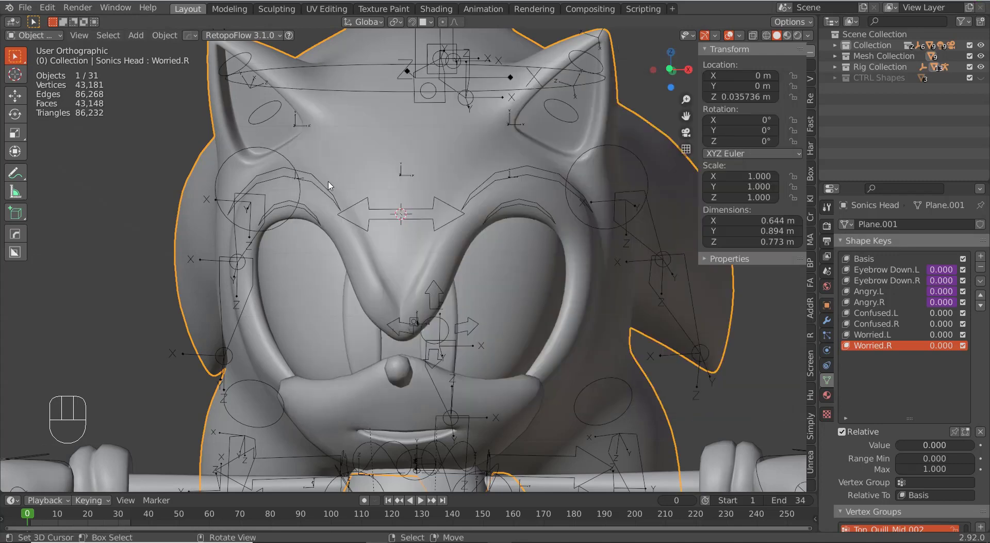
pyautogui.rightClick(331, 187)
pyautogui.press('ctrl+Tab')
pyautogui.rightClick(329, 199)
pyautogui.middleClick(336, 207)
pyautogui.press('r')
pyautogui.rightClick(408, 220)
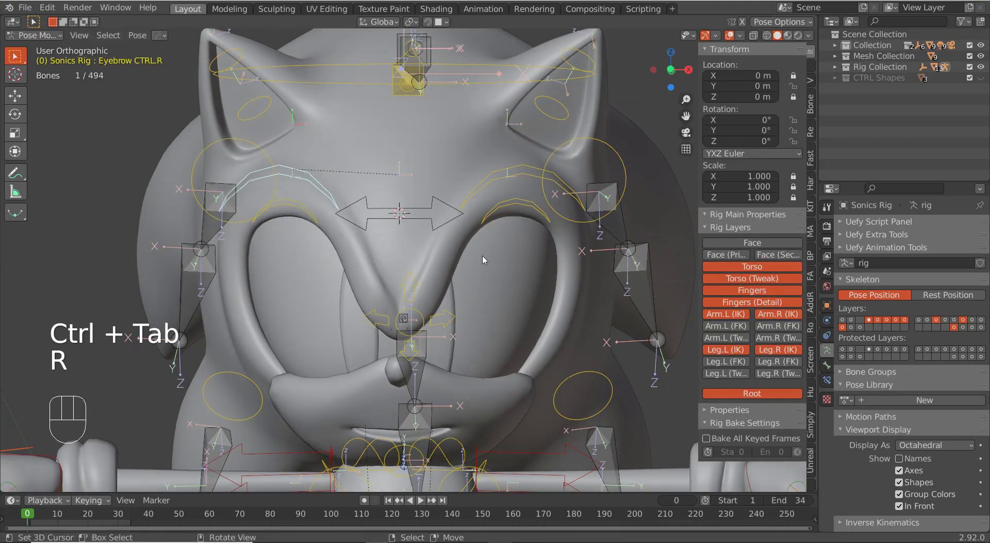
pyautogui.press('ctrl+Tab')
pyautogui.rightClick(564, 271)
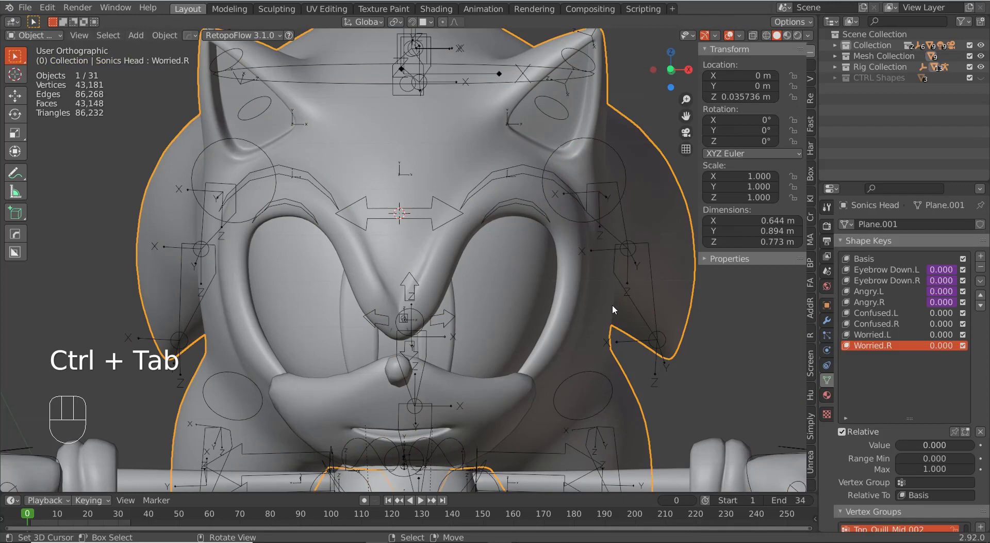
# - Invert the Angry.R Generator coefficient to -1 and test by twisting Eyebrow CTRL.R
pyautogui.moveTo(943, 308); pyautogui.dragTo(903, 306)
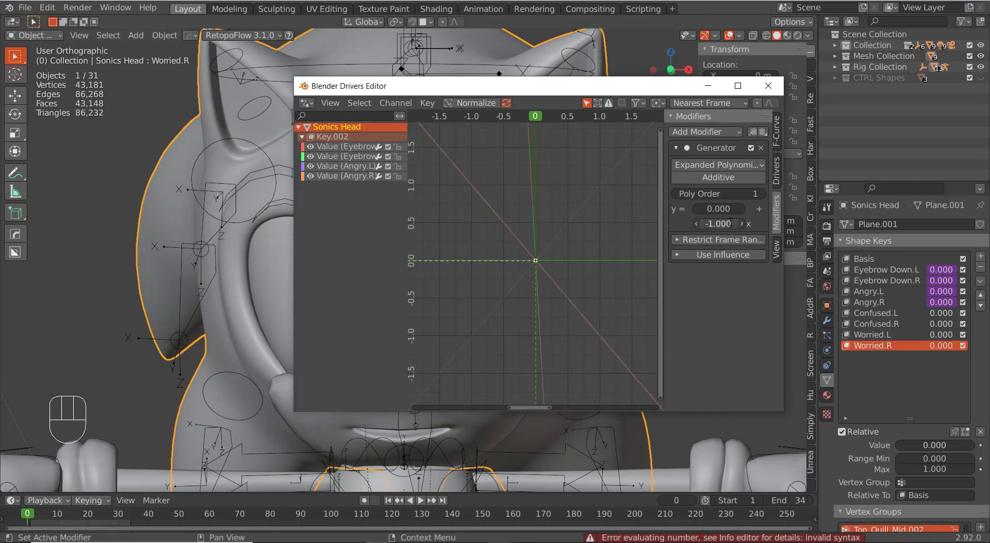
pyautogui.rightClick(331, 195)
pyautogui.press('ctrl+Tab')
pyautogui.press('r')
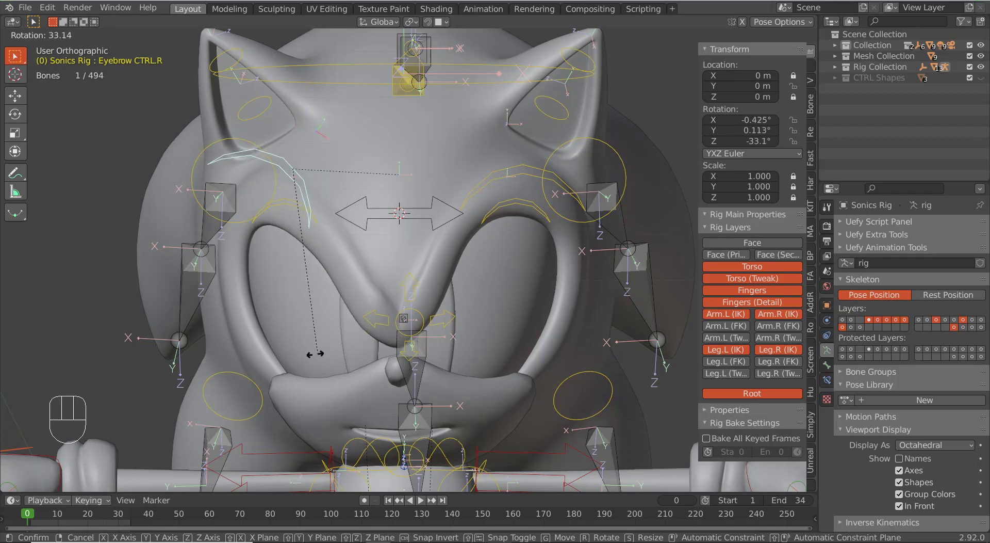
pyautogui.rightClick(301, 349)
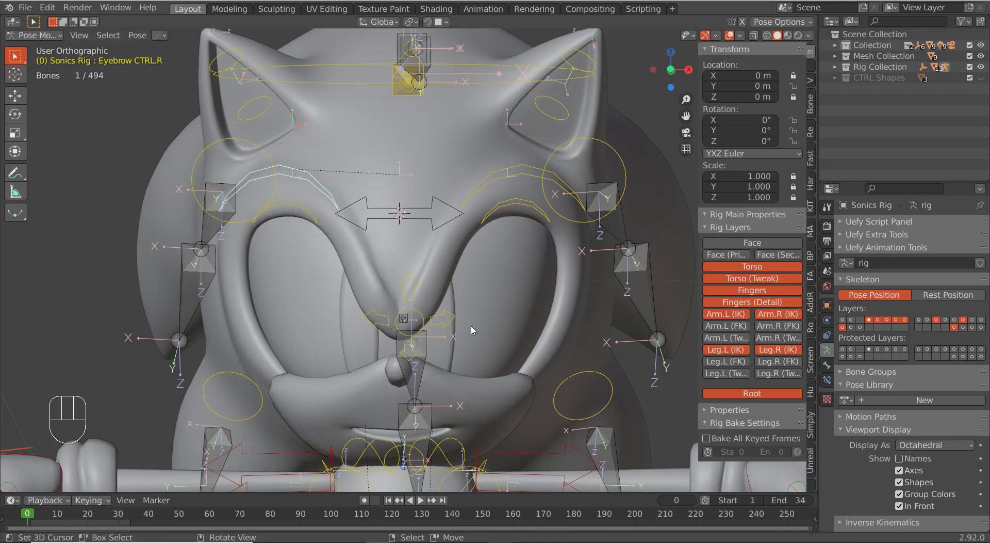
# - Reset to front view and reselect the Sonics Head mesh showing its shape keys
pyautogui.moveTo(501, 309); pyautogui.dragTo(525, 317)
pyautogui.press('KP_1')
pyautogui.press('ctrl+Tab')
pyautogui.rightClick(455, 254)
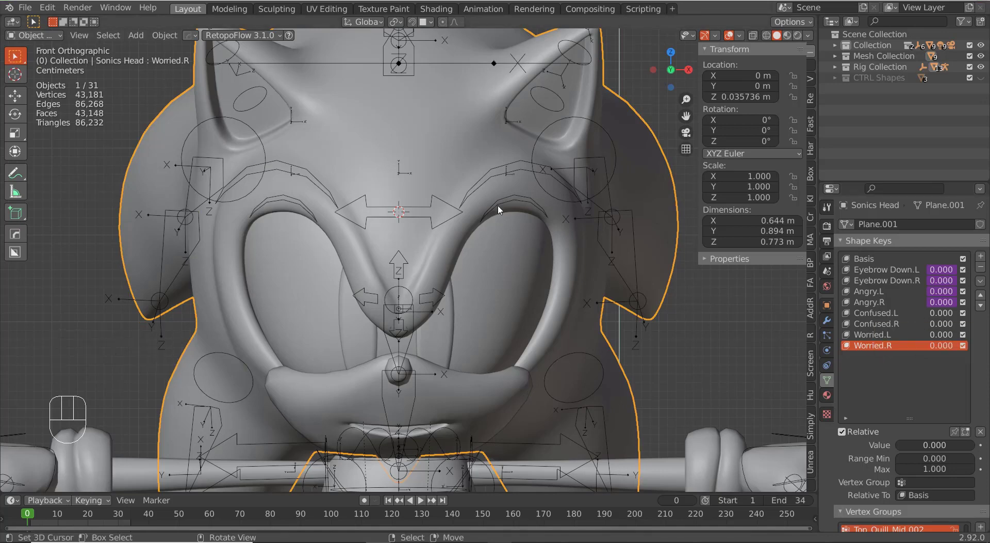
# - Move and rotate Eyebrow CTRL.L in Pose Mode to preview the confused brow motion
pyautogui.rightClick(512, 173)
pyautogui.press('ctrl+Tab')
pyautogui.rightClick(512, 174)
pyautogui.press('g')
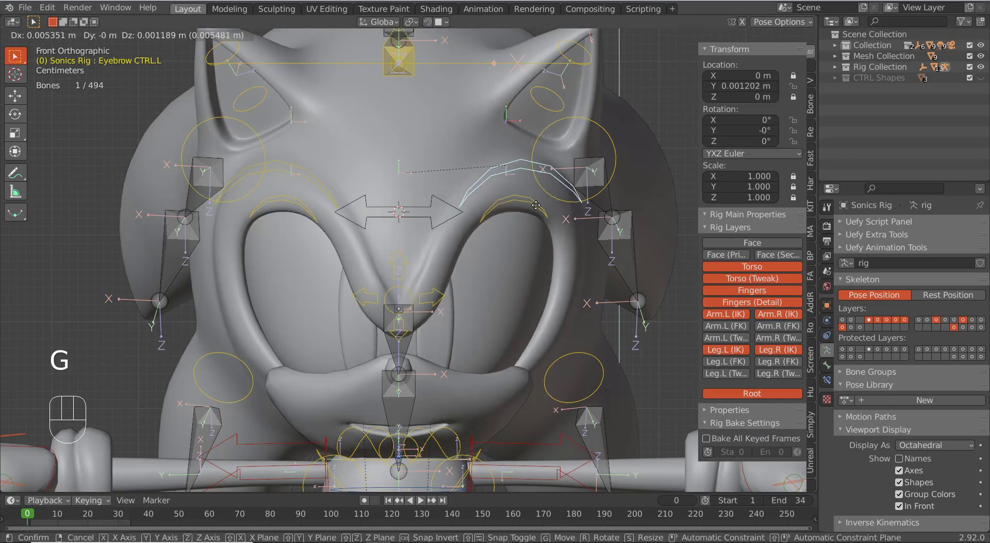
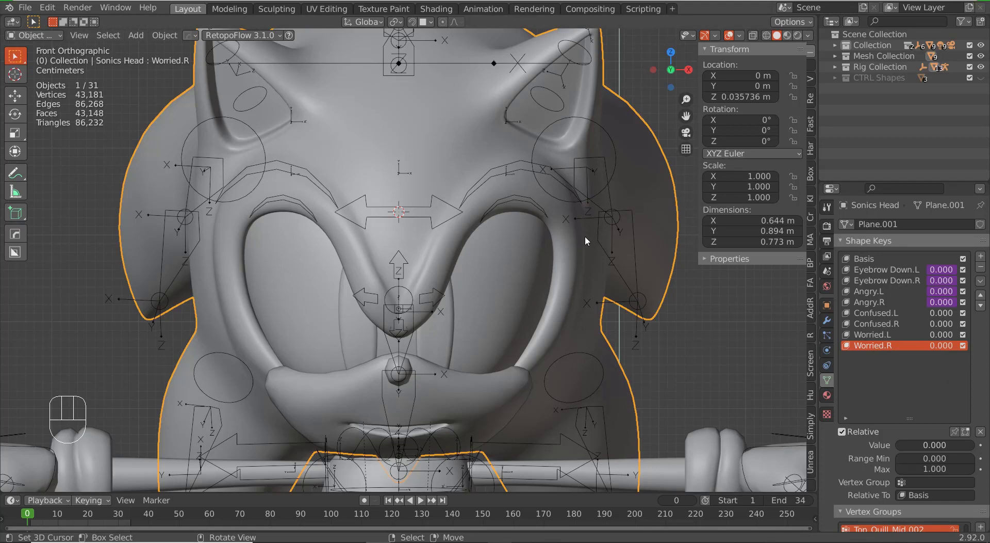
pyautogui.press('r')
pyautogui.moveTo(562, 253); pyautogui.dragTo(564, 236)
# - Retest twisting the left eyebrow control, then reselect the head mesh for its shape keys
pyautogui.rightClick(534, 179)
pyautogui.rightClick(533, 174)
pyautogui.rightClick(535, 172)
pyautogui.press('ctrl+Tab')
pyautogui.moveTo(533, 170); pyautogui.dragTo(538, 173)
pyautogui.press('r')
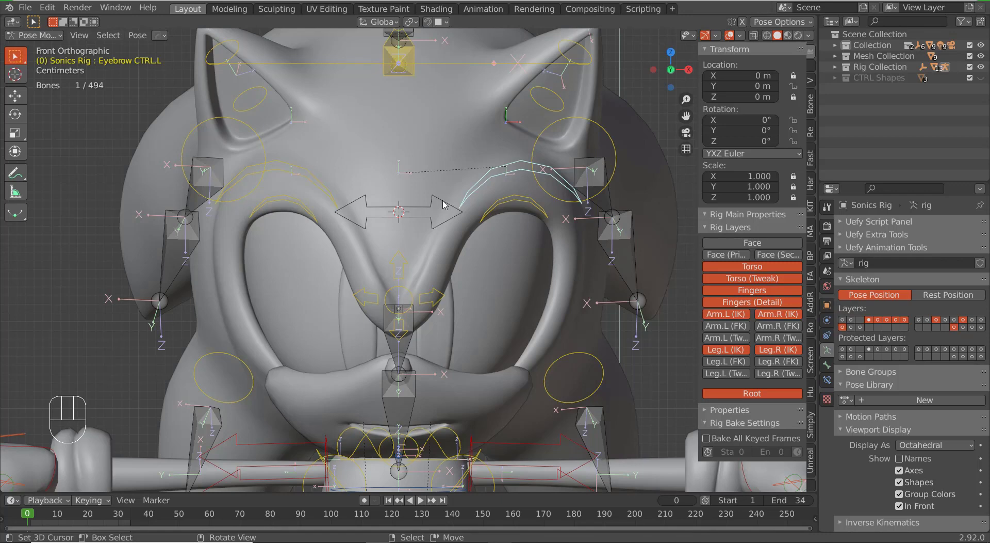
pyautogui.press('ctrl+Tab')
pyautogui.rightClick(456, 242)
# - Add a driver to Confused.L from the left eyebrow control with an inverted Generator slope
pyautogui.moveTo(952, 314); pyautogui.dragTo(593, 275)
pyautogui.press('Left')
pyautogui.press('Left')
pyautogui.press('Down')
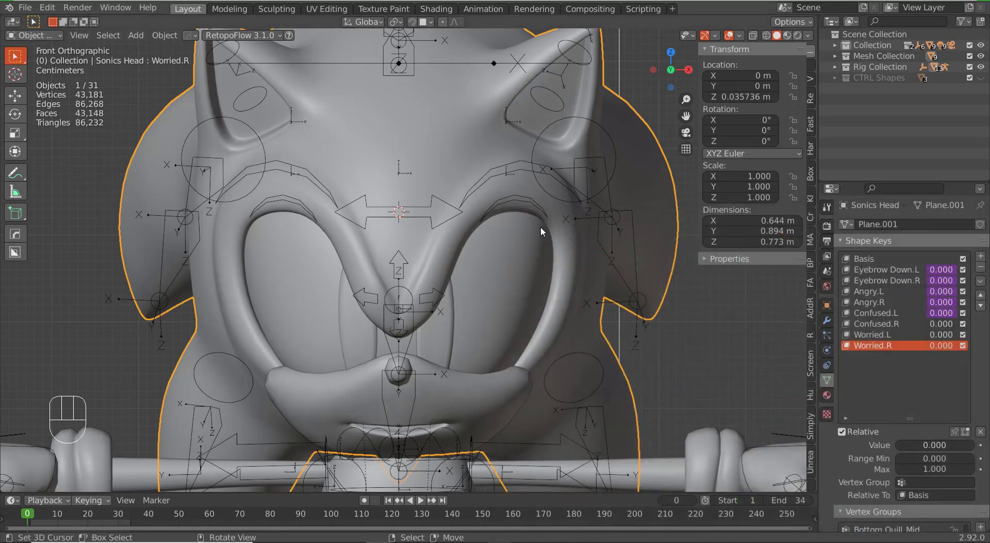
# - Rotate Eyebrow CTRL.L about Z in Pose Mode to verify the Confused.L driver
pyautogui.rightClick(511, 171)
pyautogui.press('ctrl+Tab')
pyautogui.rightClick(511, 171)
pyautogui.rightClick(513, 176)
pyautogui.press('r')
pyautogui.press('r')
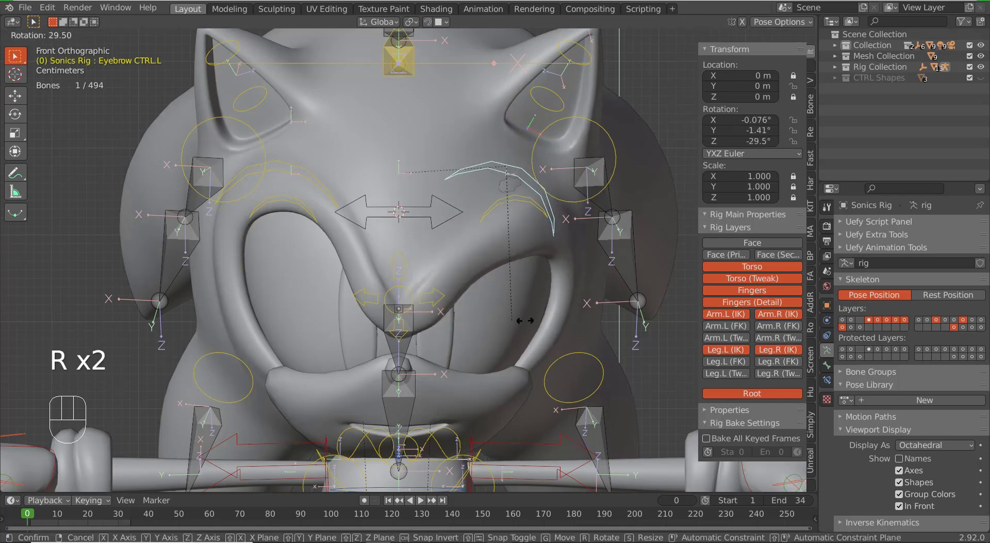
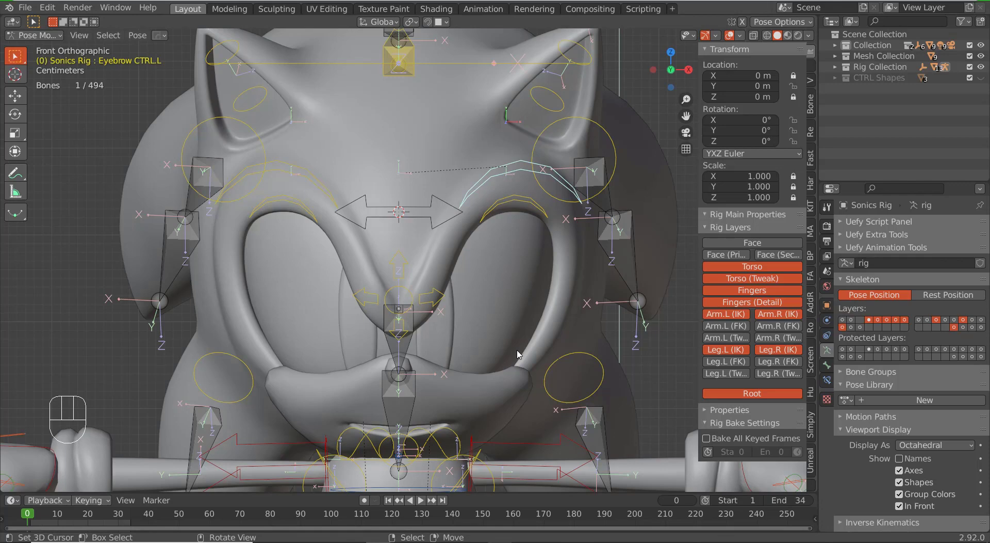
# - Copy the Confused driver onto Confused.R reading the eyebrow bone's local Z rotation, then select Eyebrow CTRL.R
pyautogui.press('ctrl+Tab')
pyautogui.rightClick(446, 178)
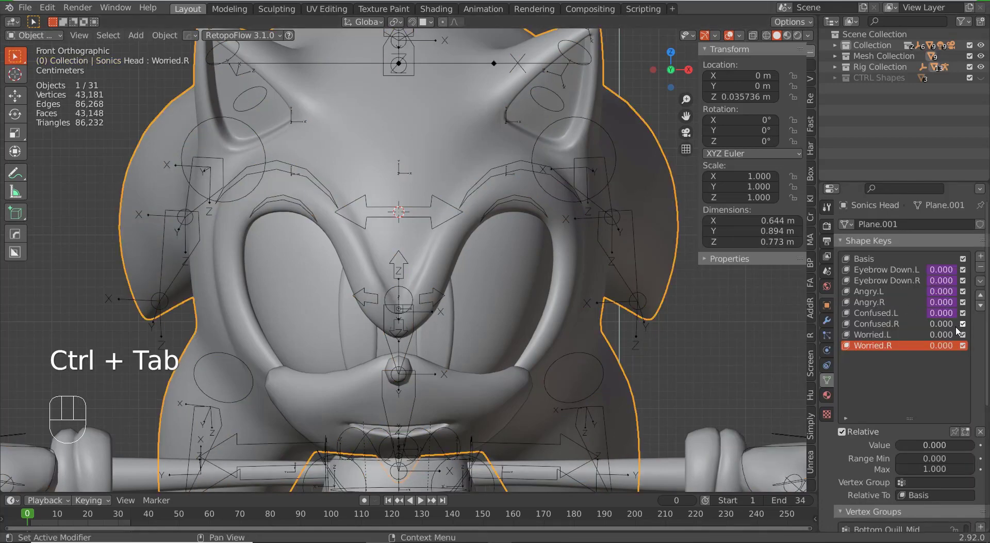
pyautogui.rightClick(945, 312)
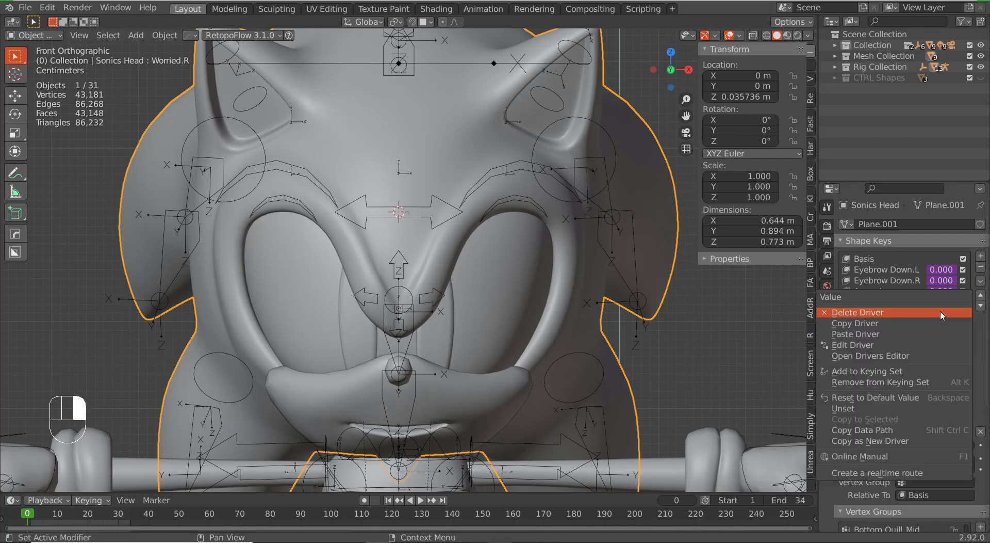
pyautogui.moveTo(951, 323); pyautogui.dragTo(928, 339)
pyautogui.moveTo(944, 324); pyautogui.dragTo(931, 341)
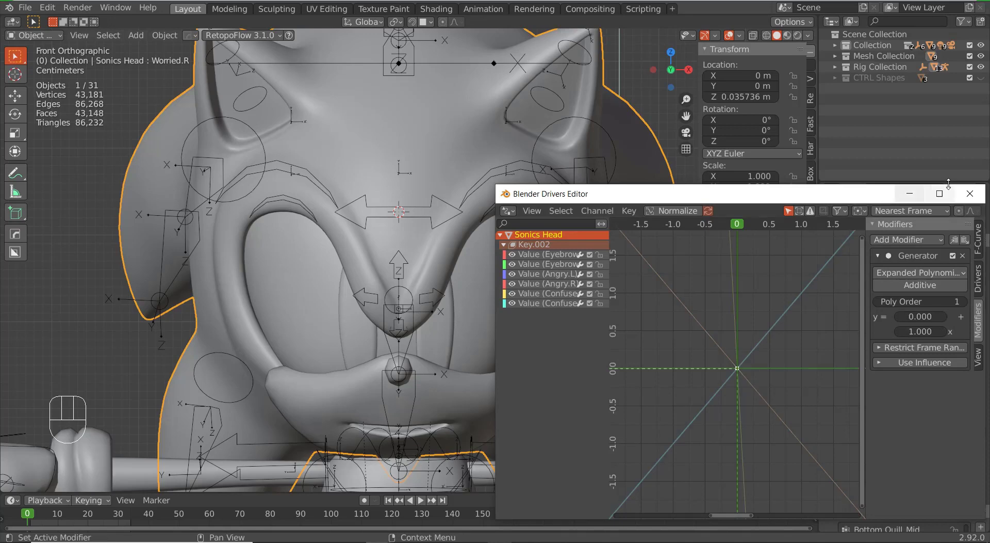
pyautogui.rightClick(286, 174)
# - Twist Eyebrow CTRL.R in Pose Mode to test Confused.R and reset it to rest
pyautogui.press('ctrl+Tab')
pyautogui.press('r')
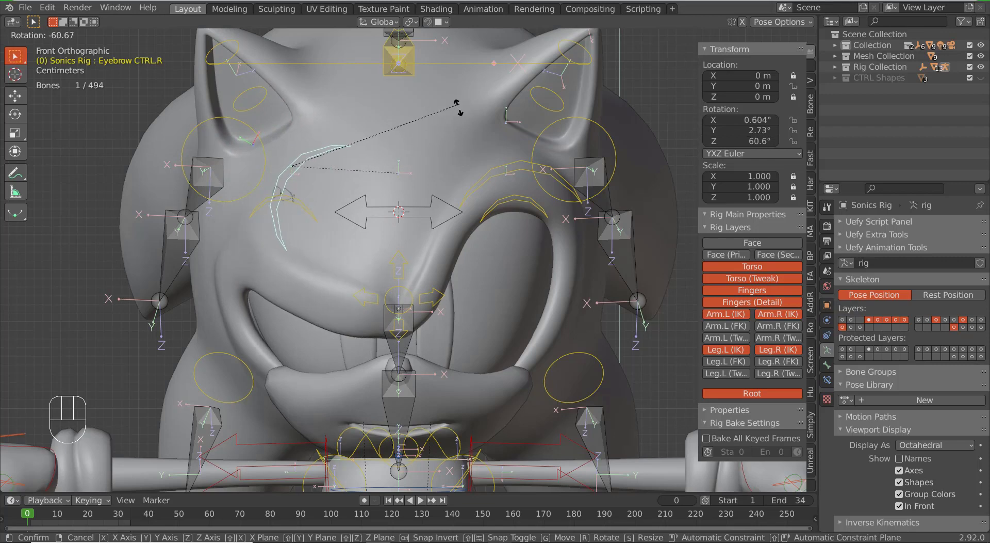
pyautogui.rightClick(427, 194)
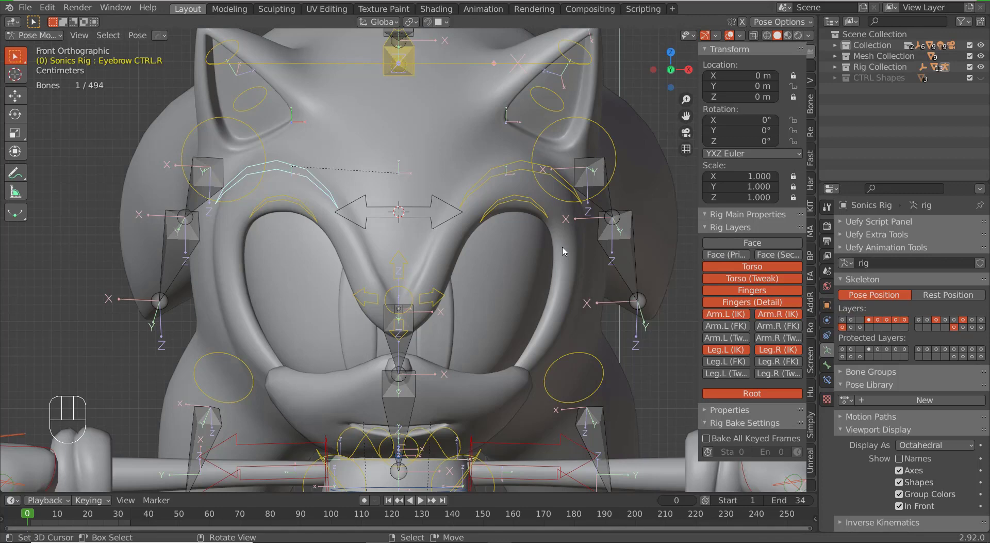
# - Give the Worried shape key driver a linear Generator curve in the Drivers Editor
pyautogui.press('ctrl+Tab')
pyautogui.rightClick(578, 261)
pyautogui.moveTo(944, 336); pyautogui.dragTo(298, 237)
pyautogui.press('Down')
pyautogui.press('Left')
pyautogui.press('Left')
pyautogui.press('Down')
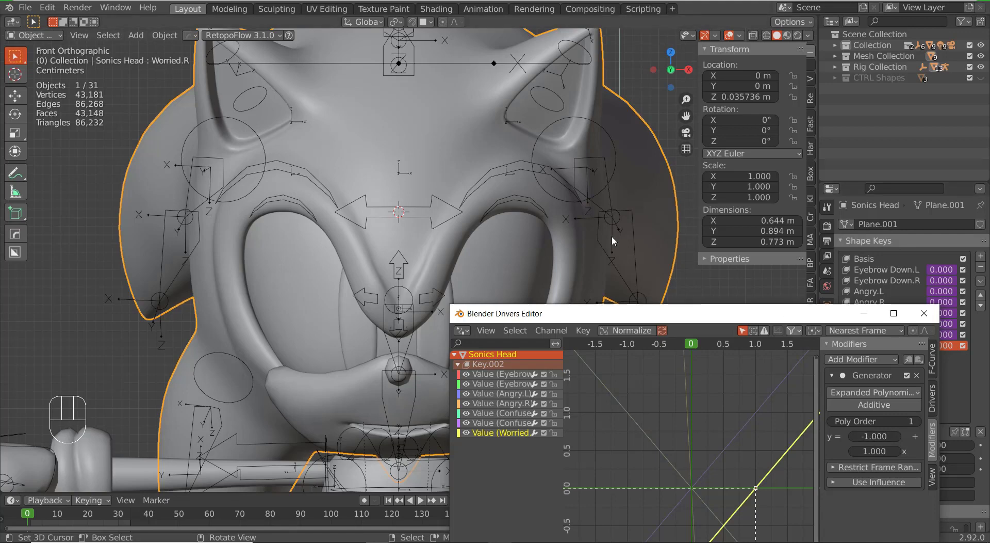
# - Scale Eyebrow CTRL.L along X in Pose Mode to try widening the left eyebrow
pyautogui.rightClick(508, 178)
pyautogui.press('ctrl+Tab')
pyautogui.press('s')
pyautogui.press('x')
pyautogui.moveTo(578, 217); pyautogui.dragTo(645, 211)
pyautogui.click(797, 182)
pyautogui.press('s')
pyautogui.press('x')
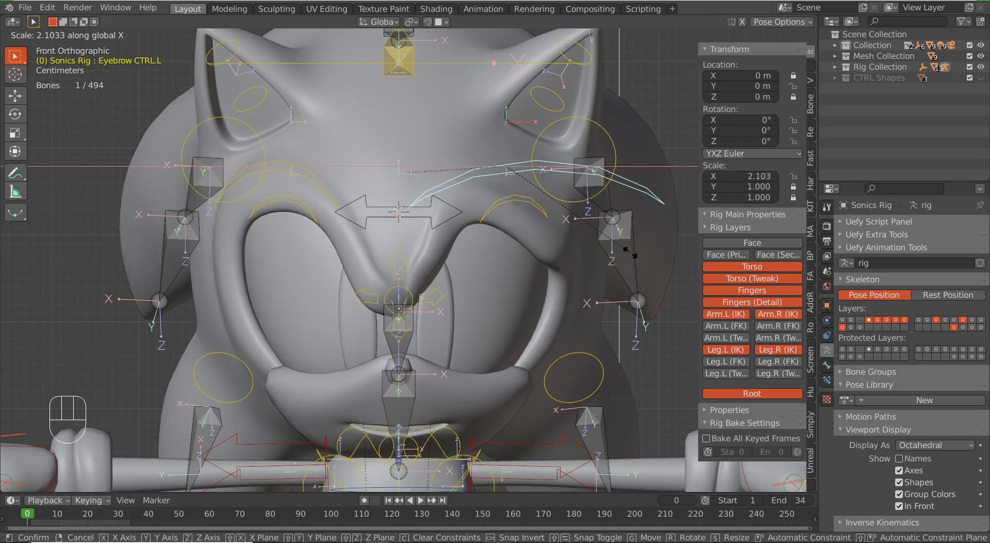
# - Cancel the scaling, select Sonics Head and point the Worried.R variable at the Sonics Rig's eyebrow bone field
pyautogui.rightClick(626, 238)
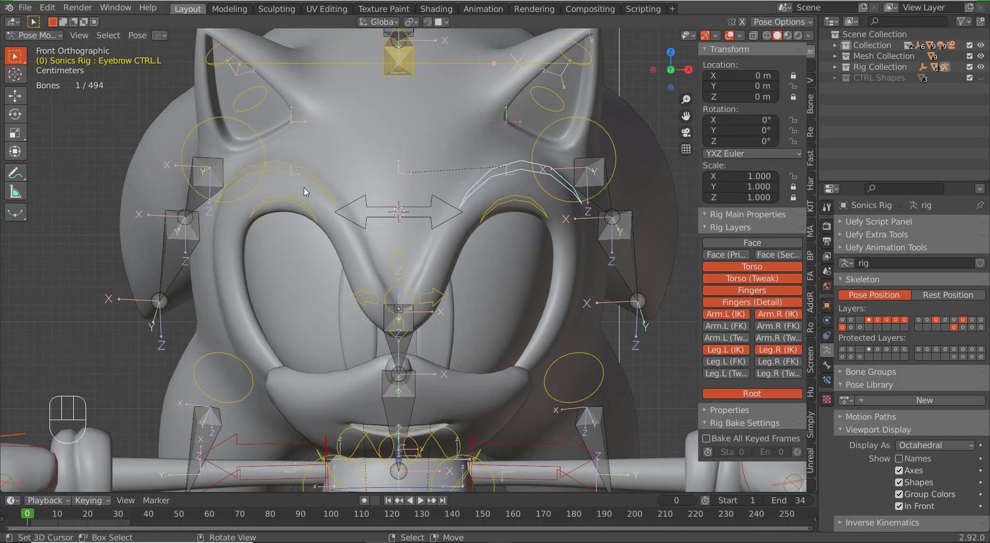
pyautogui.press('ctrl+Tab')
pyautogui.rightClick(419, 166)
pyautogui.moveTo(944, 337); pyautogui.dragTo(900, 352)
pyautogui.moveTo(933, 344); pyautogui.dragTo(887, 372)
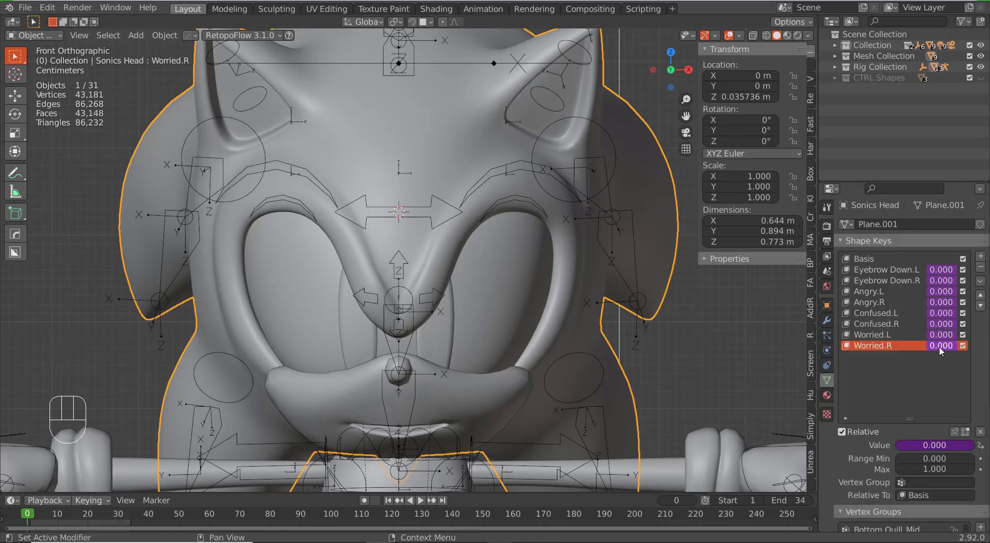
pyautogui.moveTo(941, 346); pyautogui.dragTo(907, 372)
pyautogui.click(704, 301)
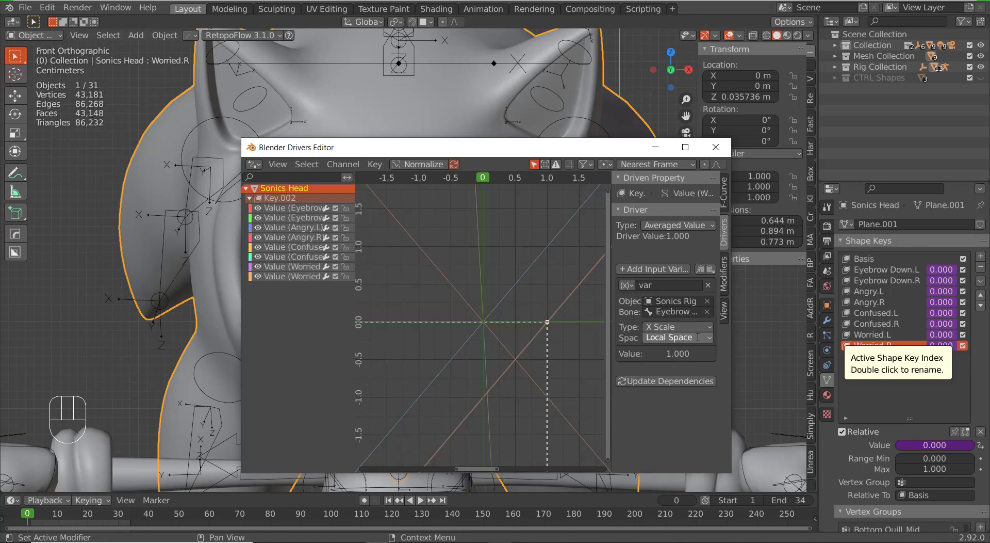
# - Set Worried.R to the eyebrow bone's local X scale and start scaling Eyebrow CTRL.R sideways
pyautogui.rightClick(324, 195)
pyautogui.rightClick(330, 187)
pyautogui.press('ctrl+Tab')
pyautogui.rightClick(330, 187)
pyautogui.press('s')
pyautogui.press('x')
pyautogui.rightClick(473, 235)
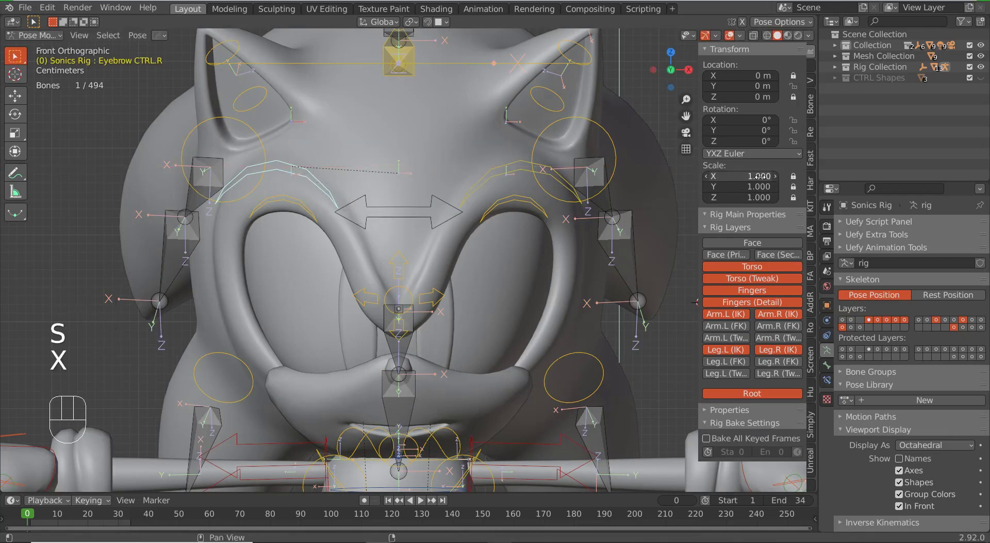
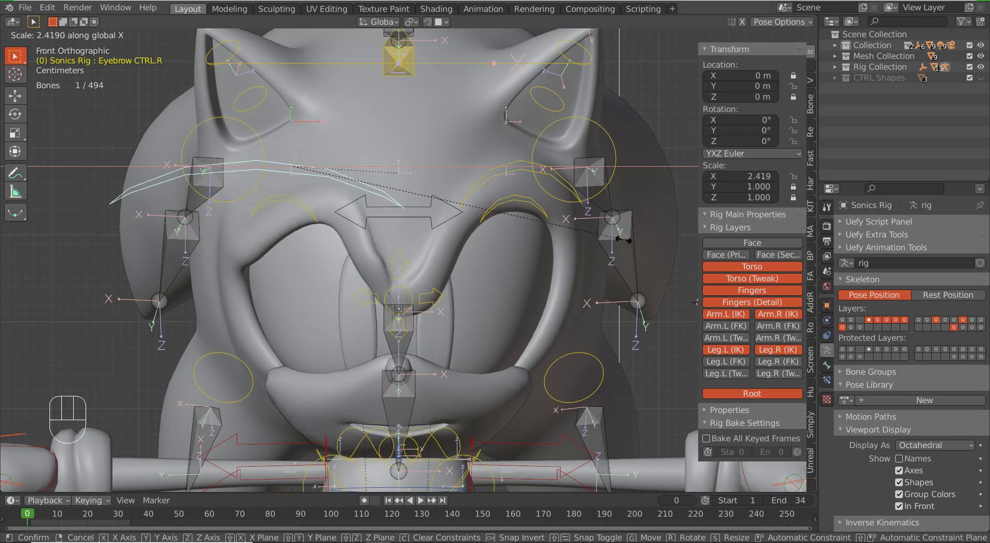
# - Repeat the X-scale test on Eyebrow CTRL.R, cancel it and leave Pose Mode
pyautogui.rightClick(496, 232)
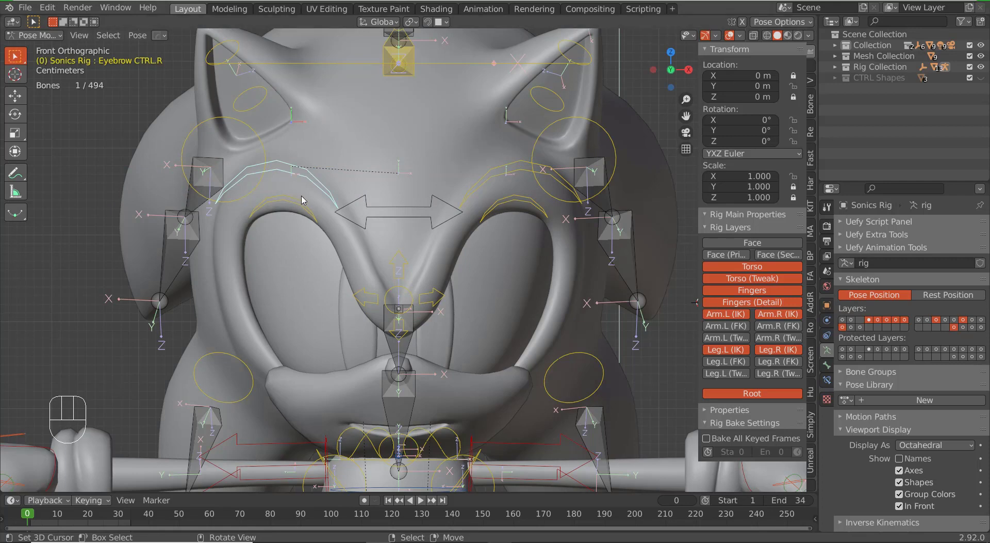
pyautogui.press('s')
pyautogui.press('x')
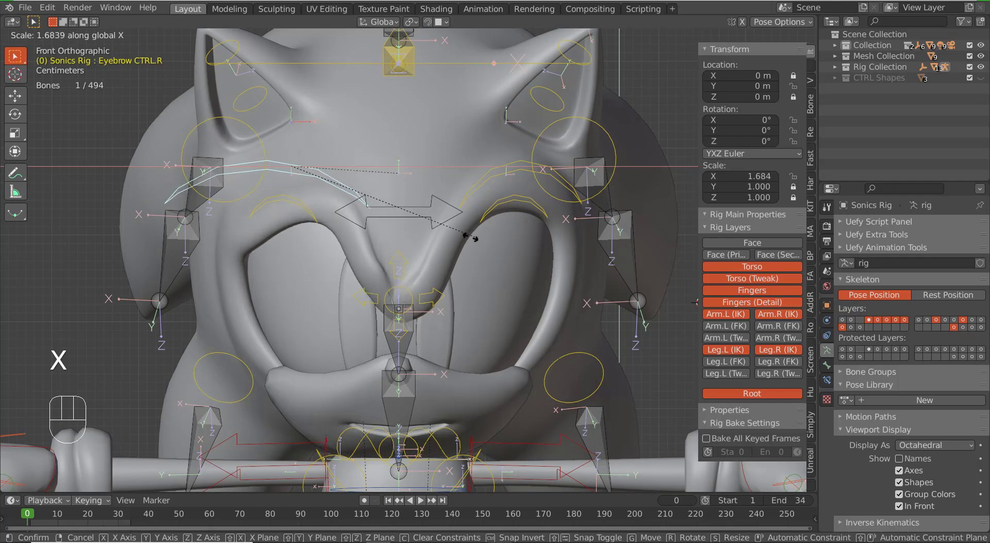
pyautogui.rightClick(412, 232)
pyautogui.press('ctrl+Tab')
# - Steepen the Worried driver Generator line to coefficients -5 and 5
pyautogui.rightClick(451, 238)
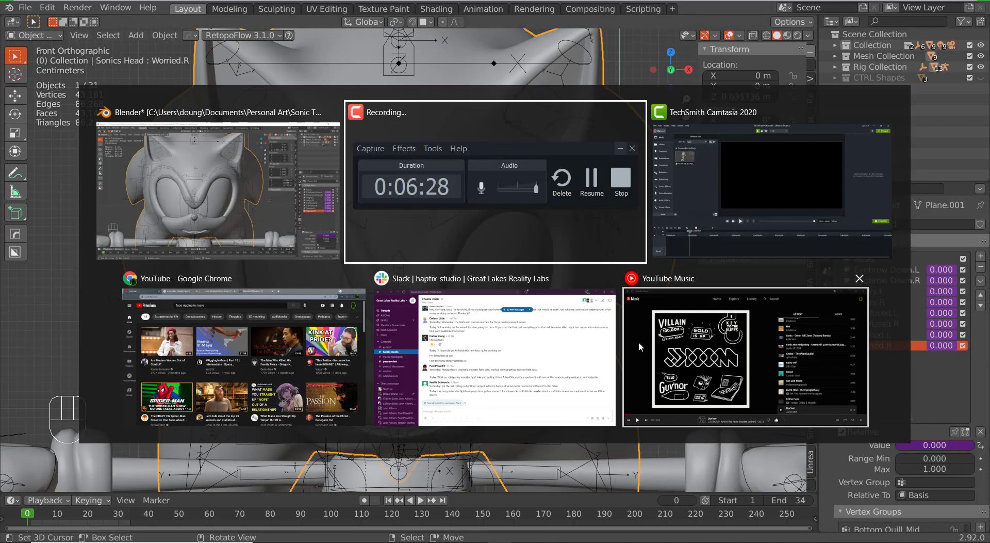
pyautogui.moveTo(943, 336); pyautogui.dragTo(793, 337)
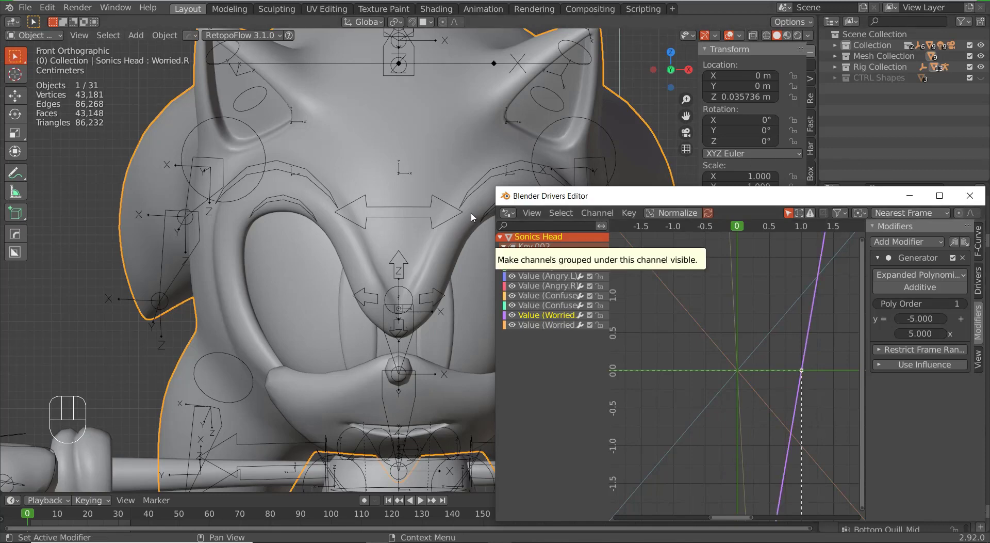
# - Select the rig in Pose Mode and scale Eyebrow CTRL.L along X to test the Worried driver
pyautogui.rightClick(496, 180)
pyautogui.press('ctrl+Tab')
pyautogui.rightClick(515, 171)
pyautogui.press('ctrl+Tab')
pyautogui.rightClick(519, 172)
pyautogui.press('ctrl+Tab')
pyautogui.rightClick(520, 172)
pyautogui.press('s')
pyautogui.press('x')
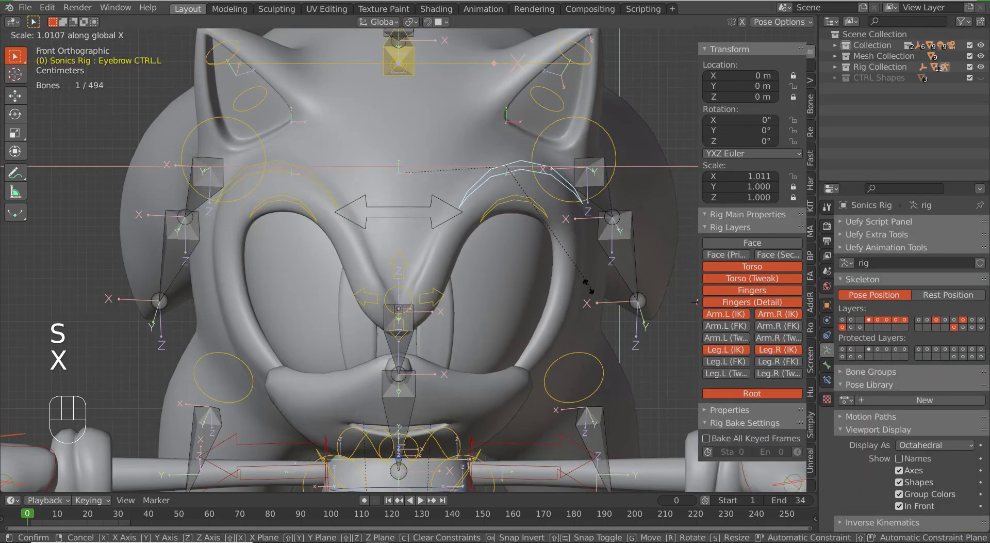
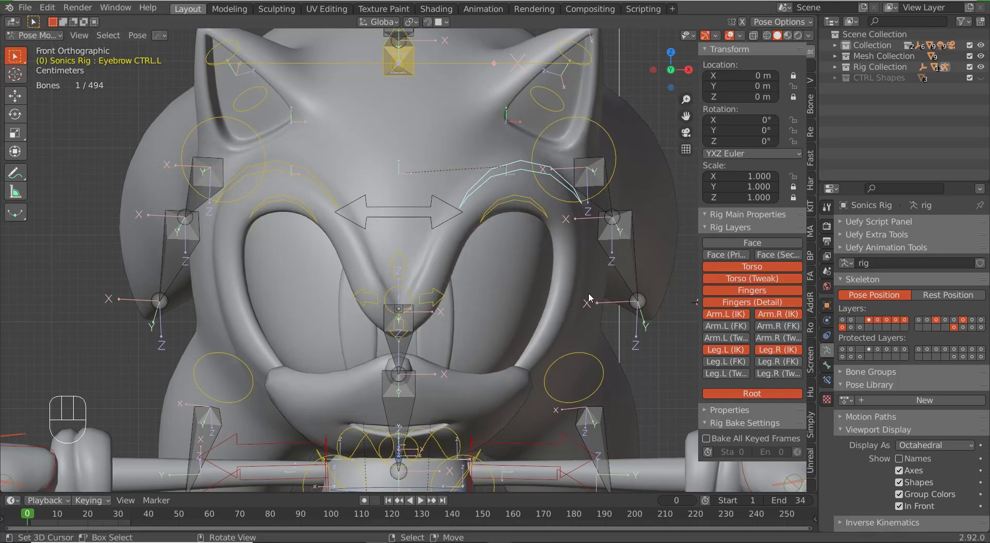
pyautogui.middleClick(511, 301)
pyautogui.press('g')
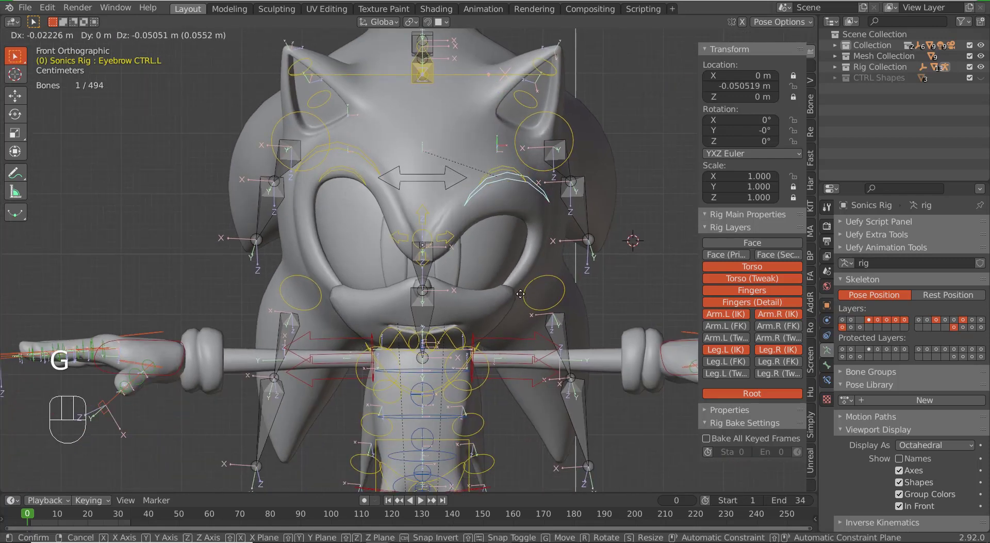
pyautogui.moveTo(526, 269); pyautogui.dragTo(503, 246)
pyautogui.rightClick(440, 183)
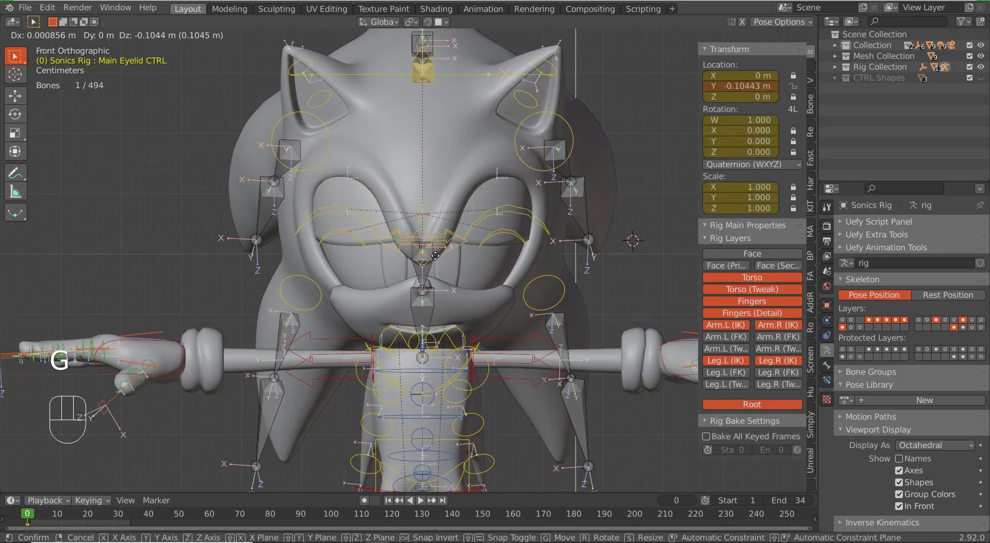
pyautogui.rightClick(438, 232)
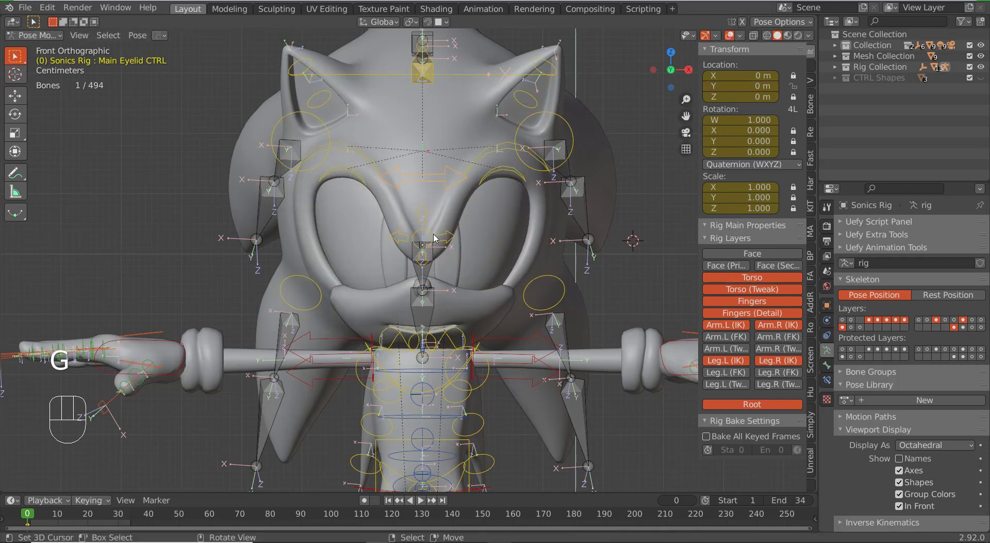
pyautogui.middleClick(475, 217)
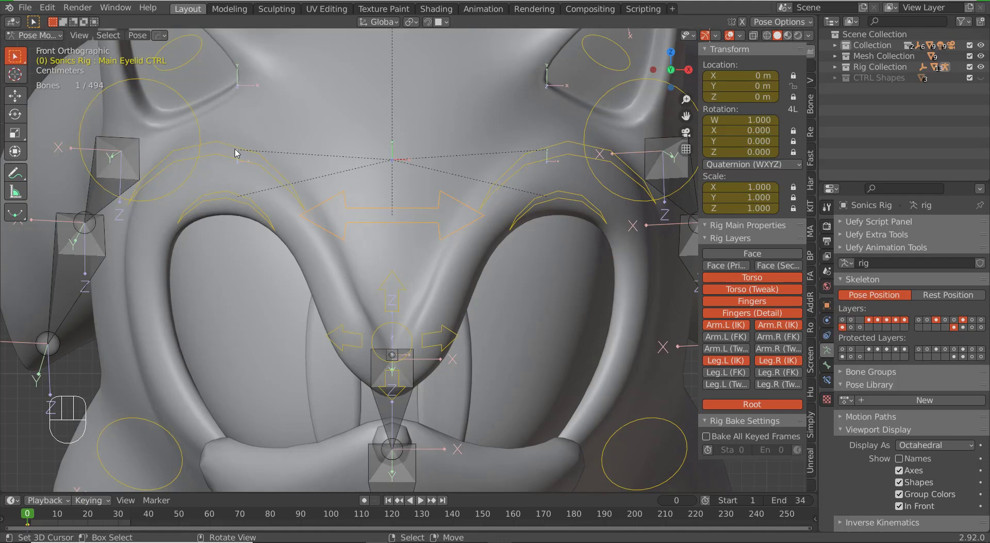
pyautogui.rightClick(408, 215)
pyautogui.press('g')
pyautogui.rightClick(431, 301)
pyautogui.press('Tab')
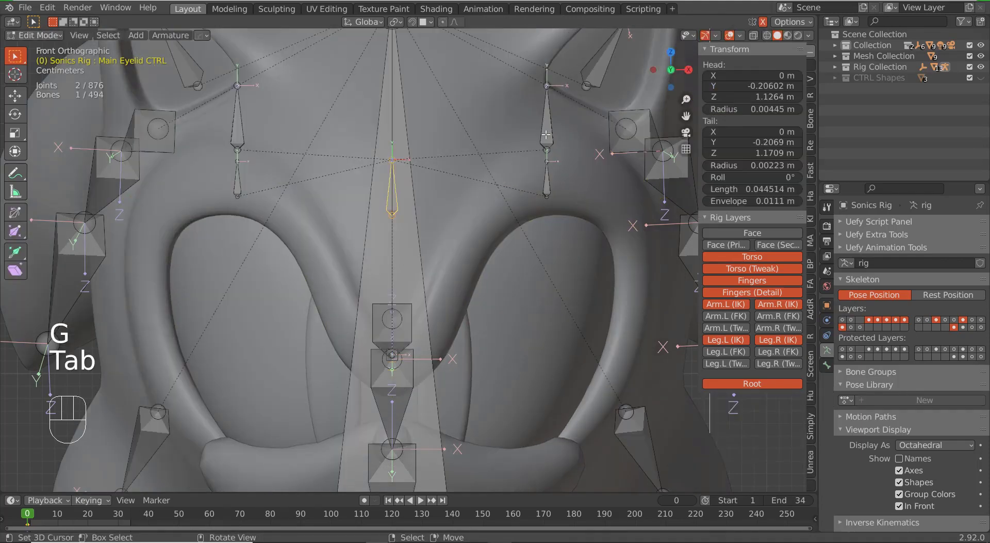
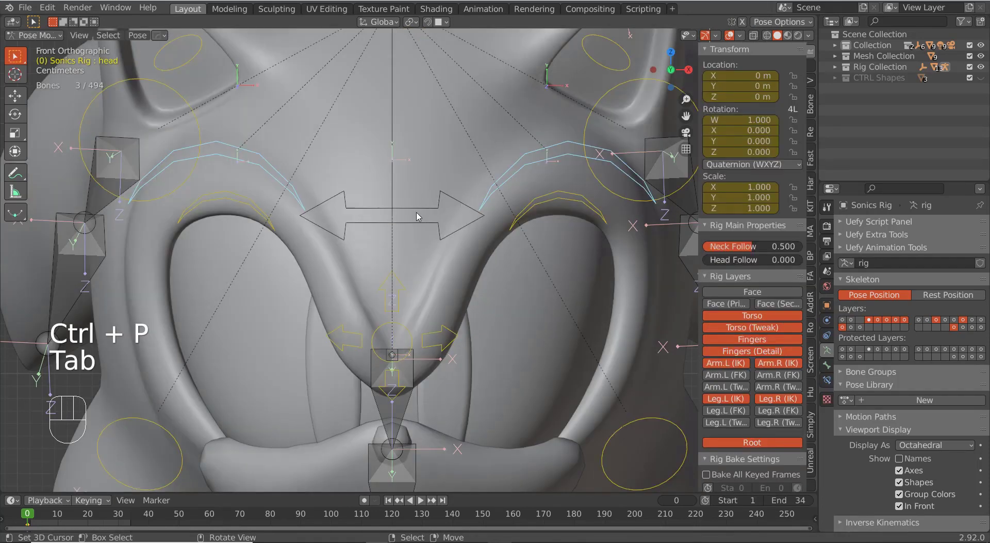
# - Test lowering the Main Eyelid CTRL over the eyes and moving Eyebrow CTRL.L, cancelling both moves
pyautogui.press('g')
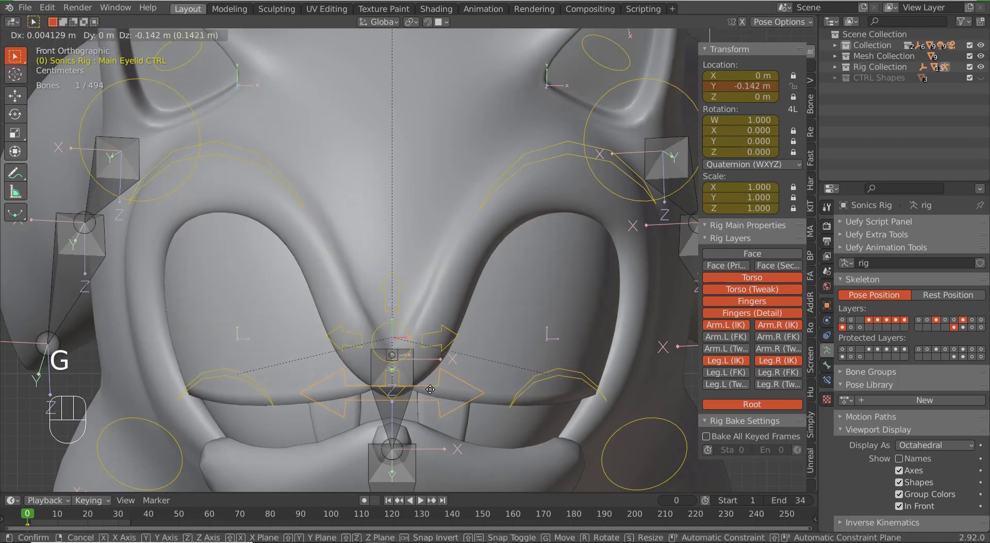
pyautogui.moveTo(431, 428); pyautogui.dragTo(469, 328)
pyautogui.rightClick(483, 213)
pyautogui.press('g')
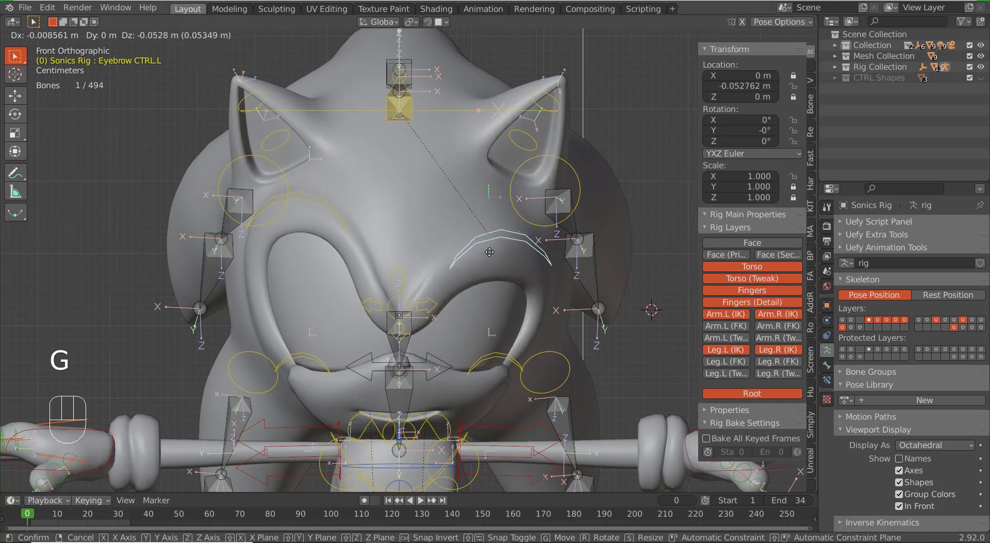
pyautogui.rightClick(490, 254)
# - Tilt Eyebrow CTRL.L with a rotation and check the brow from an angled view
pyautogui.press('r')
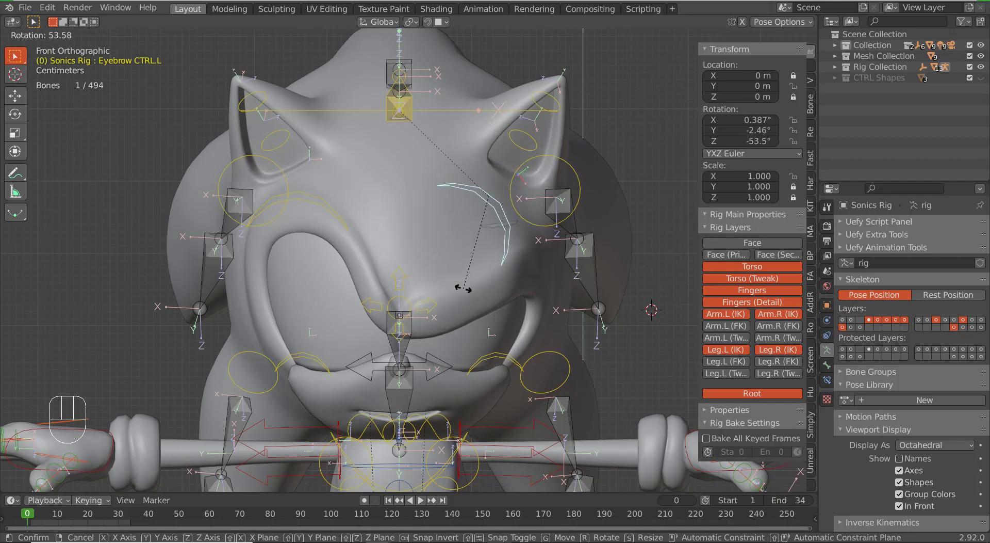
pyautogui.click(467, 284)
pyautogui.moveTo(560, 304); pyautogui.dragTo(578, 304)
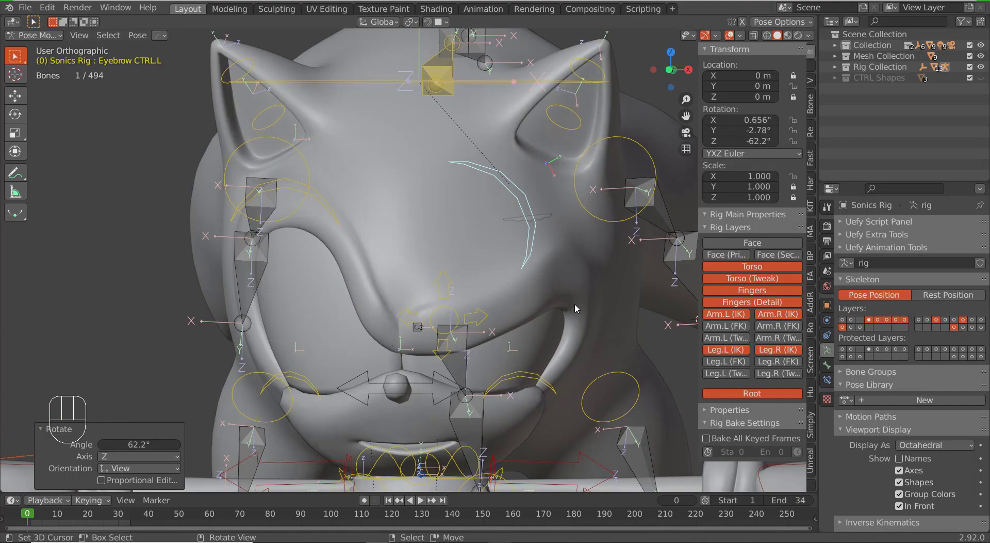
# - Select all rig bones and clear their transforms so the rig returns to its rest pose
pyautogui.press('alt+r')
pyautogui.press('a')
pyautogui.press('alt+g')
pyautogui.moveTo(537, 336); pyautogui.dragTo(522, 338)
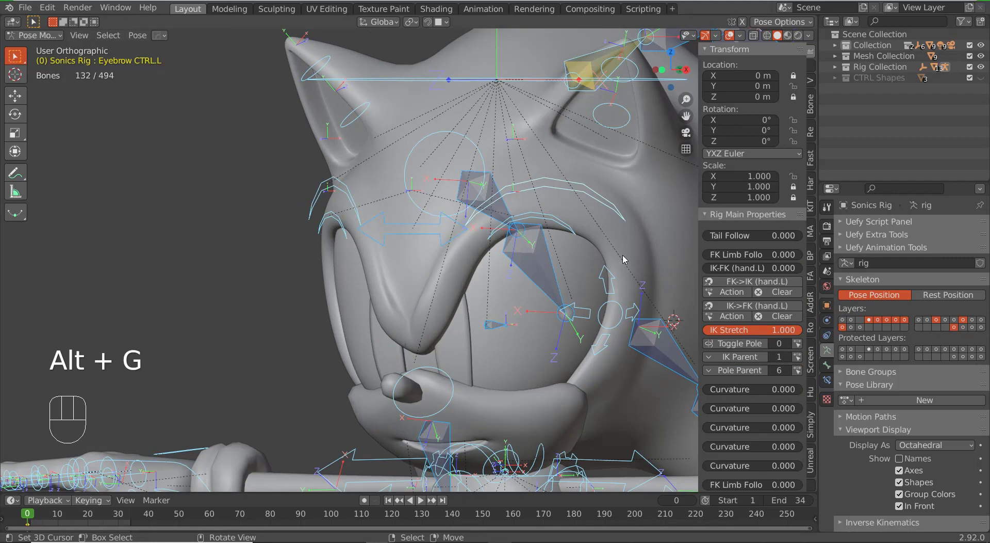
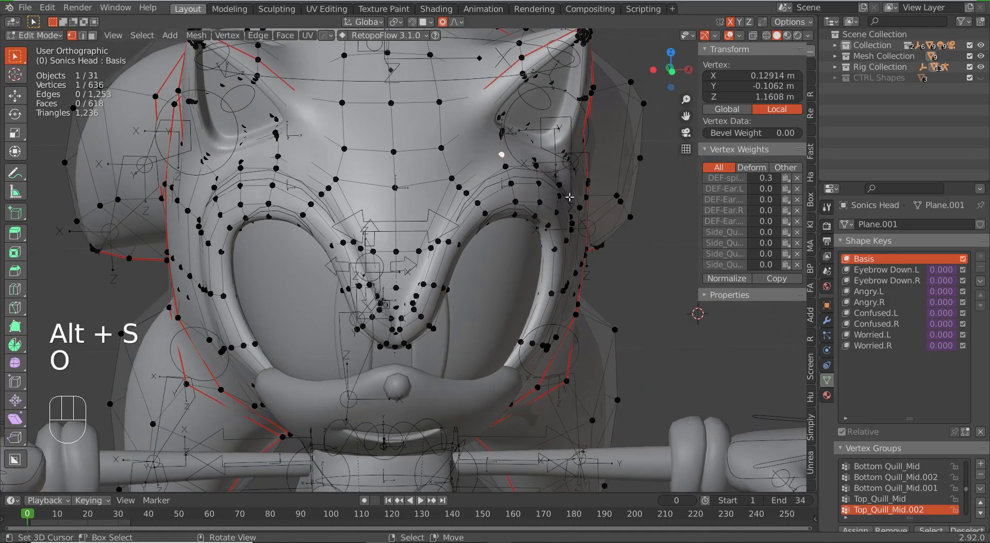
# - Shrink the selected brow vertex inward on the head mesh's Basis shape
pyautogui.press('alt+s')
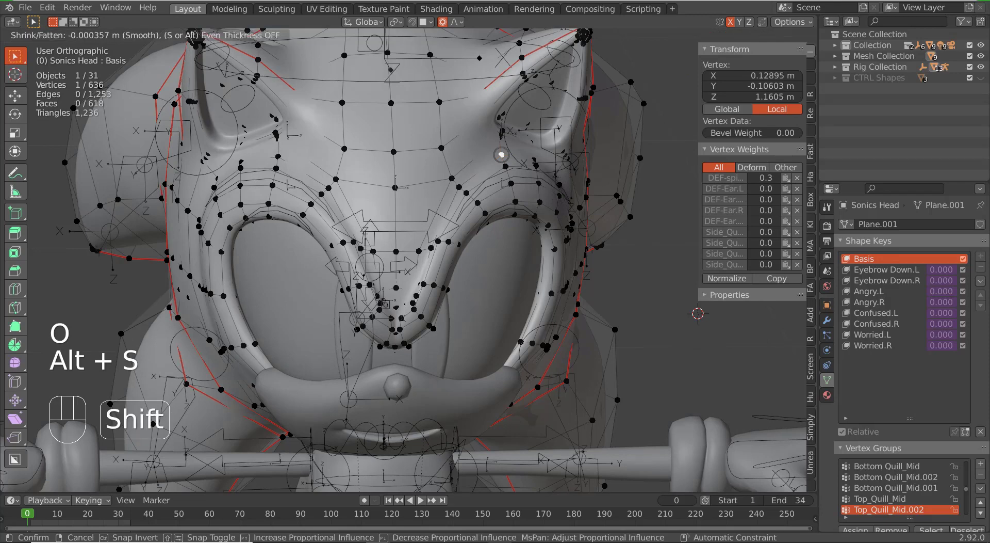
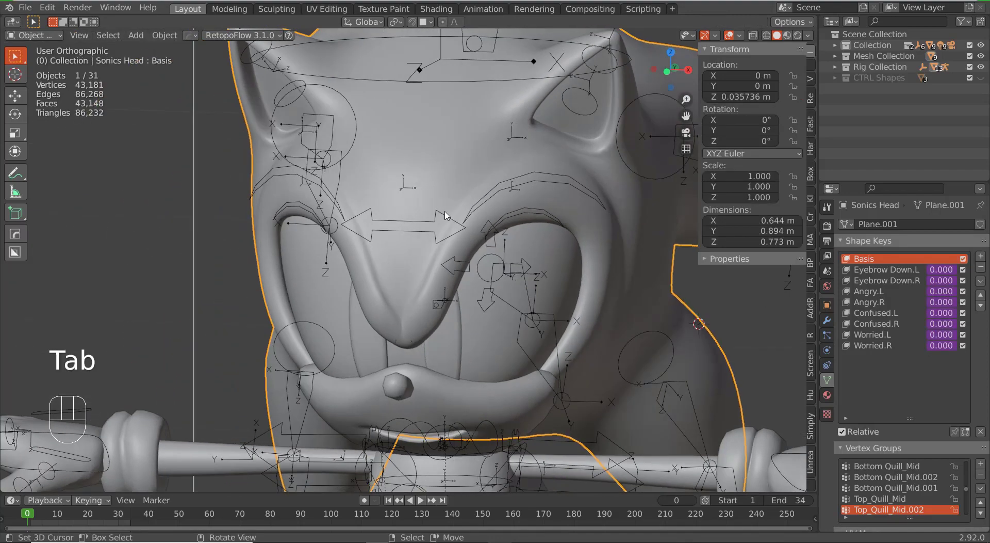
# - Select the rig, enter Pose Mode and nudge a control bone with a grab
pyautogui.rightClick(399, 223)
pyautogui.press('ctrl+Tab')
pyautogui.rightClick(420, 227)
pyautogui.press('g')
pyautogui.click(485, 314)
# - Test a tilt of Eyebrow CTRL.L, cancel it, and view Sonic's head in Material Preview shading
pyautogui.rightClick(594, 198)
pyautogui.press('r')
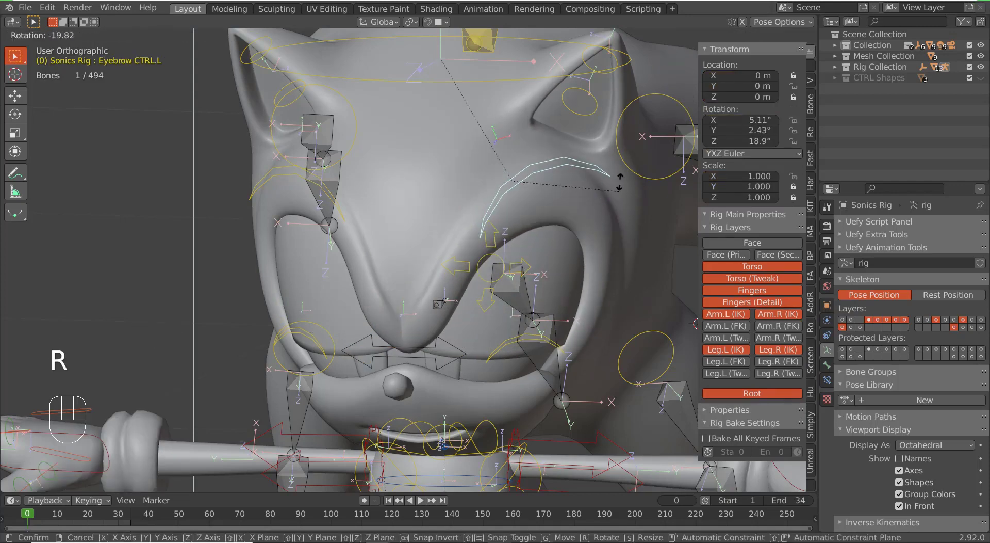
pyautogui.rightClick(607, 285)
pyautogui.moveTo(548, 306); pyautogui.dragTo(563, 296)
pyautogui.middleClick(462, 339)
pyautogui.moveTo(801, 40); pyautogui.dragTo(771, 71)
pyautogui.moveTo(564, 194); pyautogui.dragTo(527, 206)
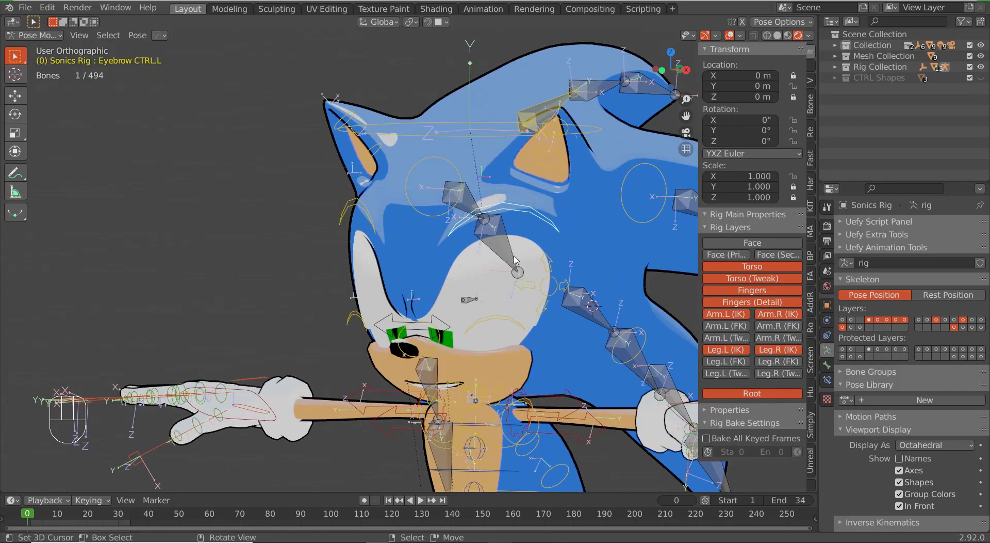
pyautogui.rightClick(469, 280)
# - Leave Pose Mode and select the Eyelid mesh to inspect its Eyelid CTRL.L and CTRL.R vertex groups
pyautogui.moveTo(506, 282); pyautogui.dragTo(526, 282)
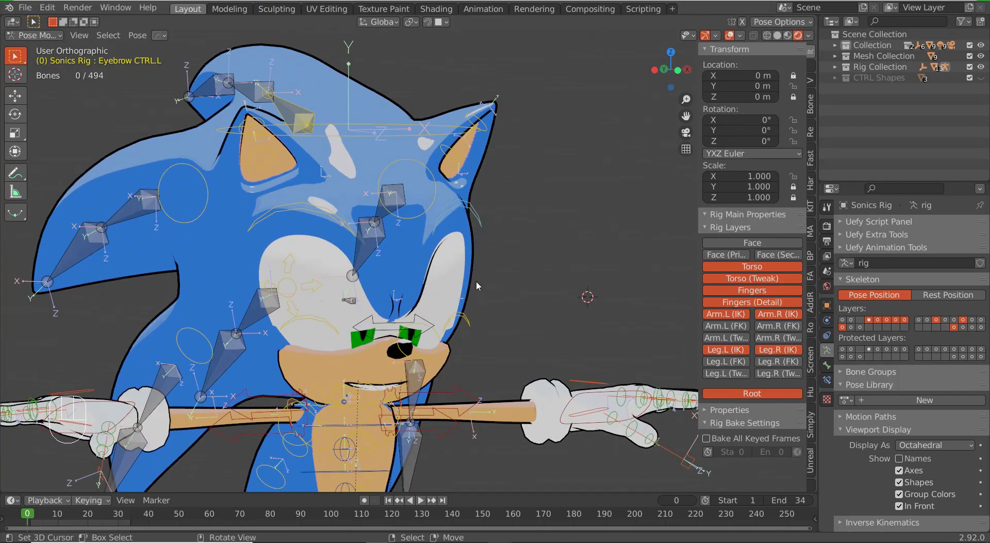
pyautogui.press('ctrl+Tab')
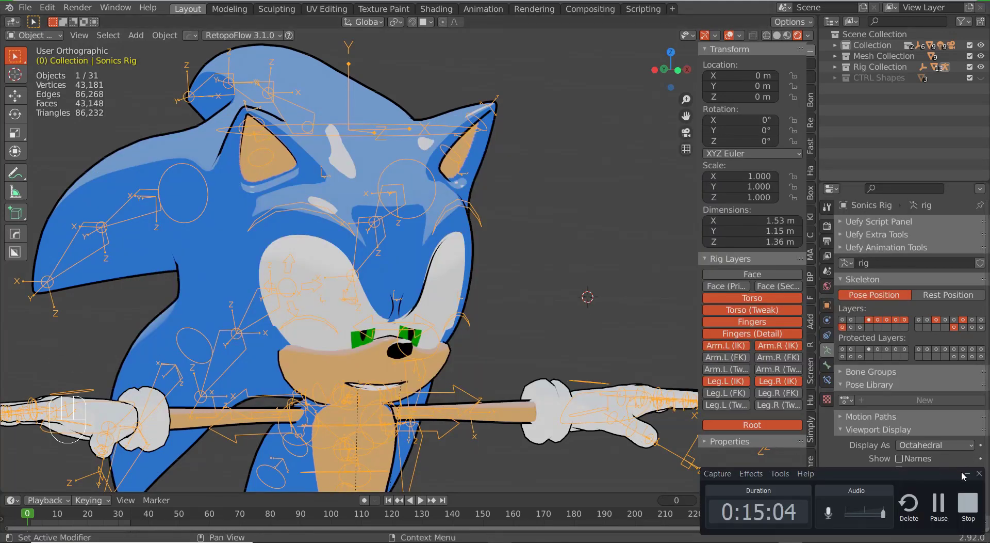
pyautogui.rightClick(453, 294)
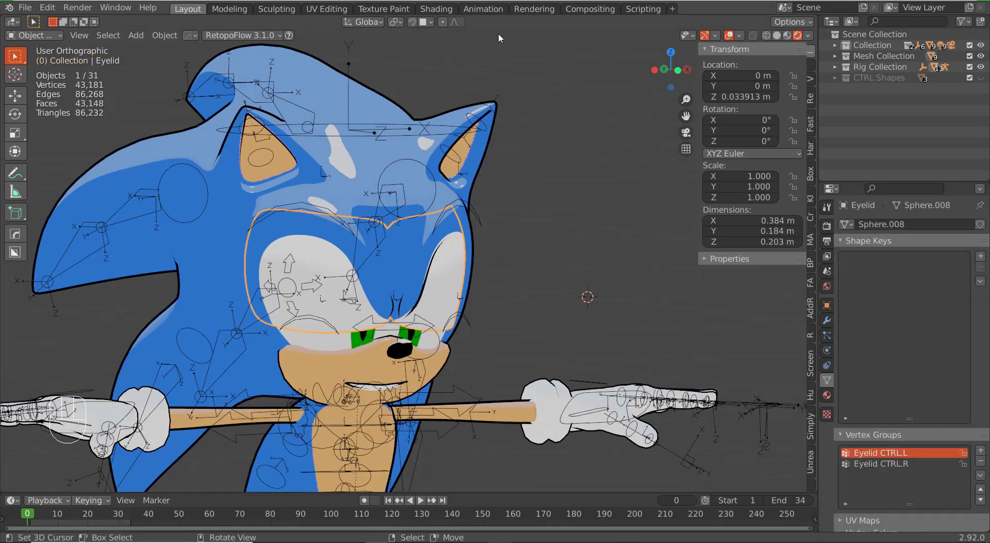
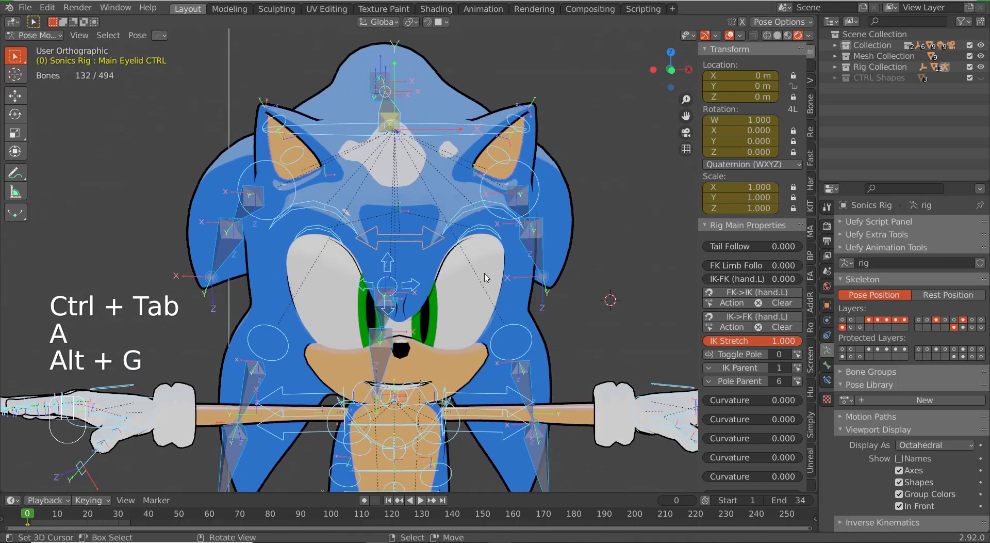
pyautogui.press('KP_1')
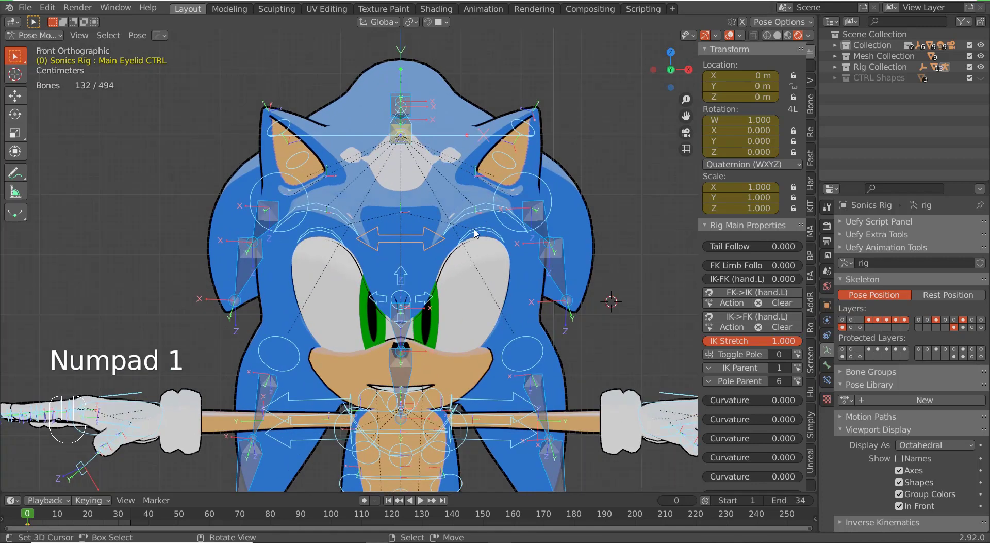
pyautogui.moveTo(433, 262); pyautogui.dragTo(441, 260)
pyautogui.rightClick(417, 244)
pyautogui.press('g')
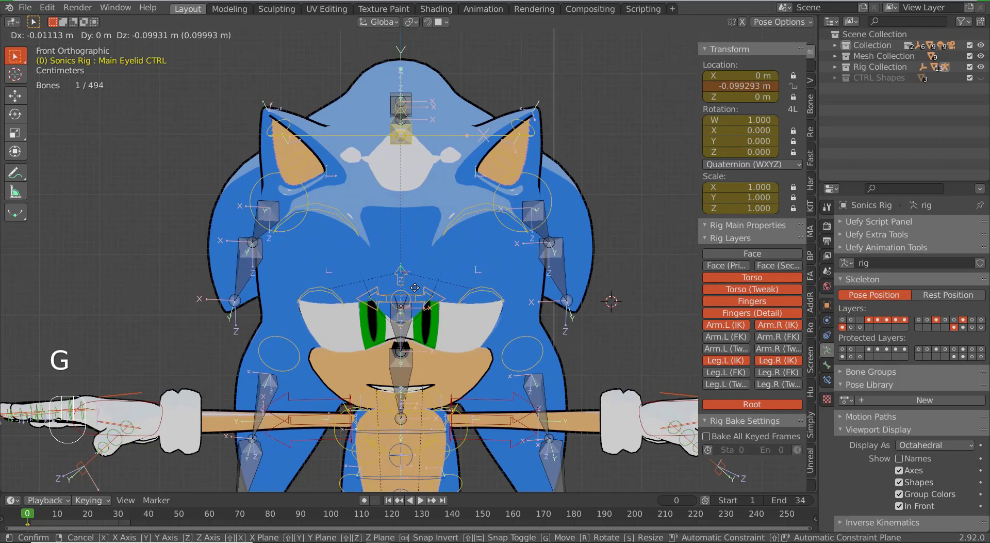
pyautogui.moveTo(418, 311); pyautogui.dragTo(460, 291)
pyautogui.rightClick(487, 214)
pyautogui.rightClick(487, 214)
pyautogui.press('ctrl+Tab')
pyautogui.rightClick(487, 214)
pyautogui.rightClick(487, 213)
pyautogui.rightClick(487, 211)
pyautogui.press('ctrl+Tab')
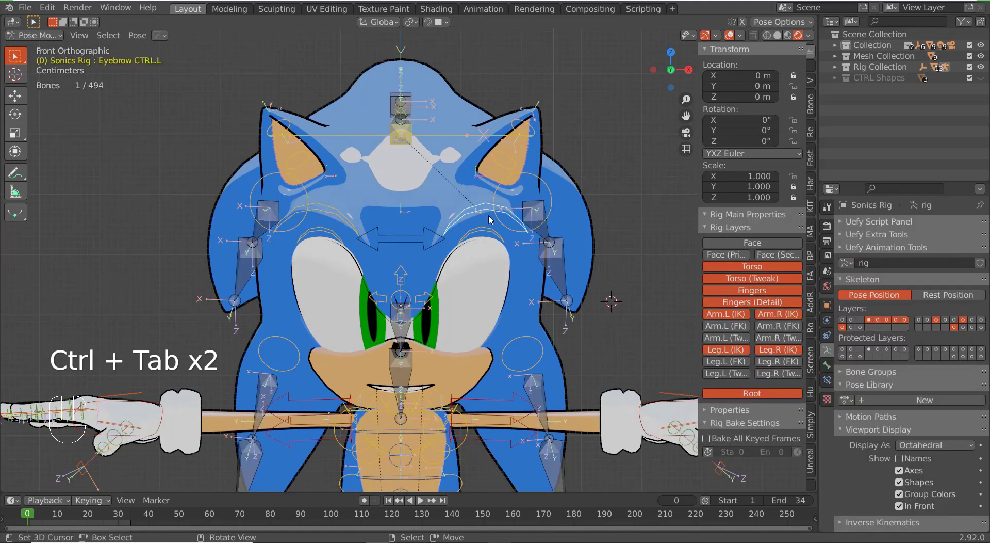
pyautogui.press('g')
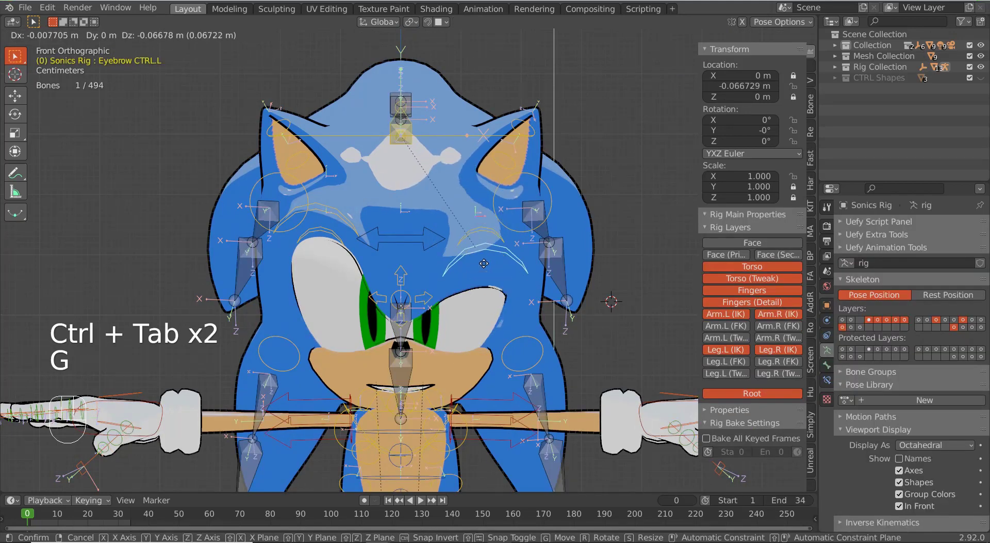
pyautogui.rightClick(488, 259)
pyautogui.rightClick(486, 228)
pyautogui.press('g')
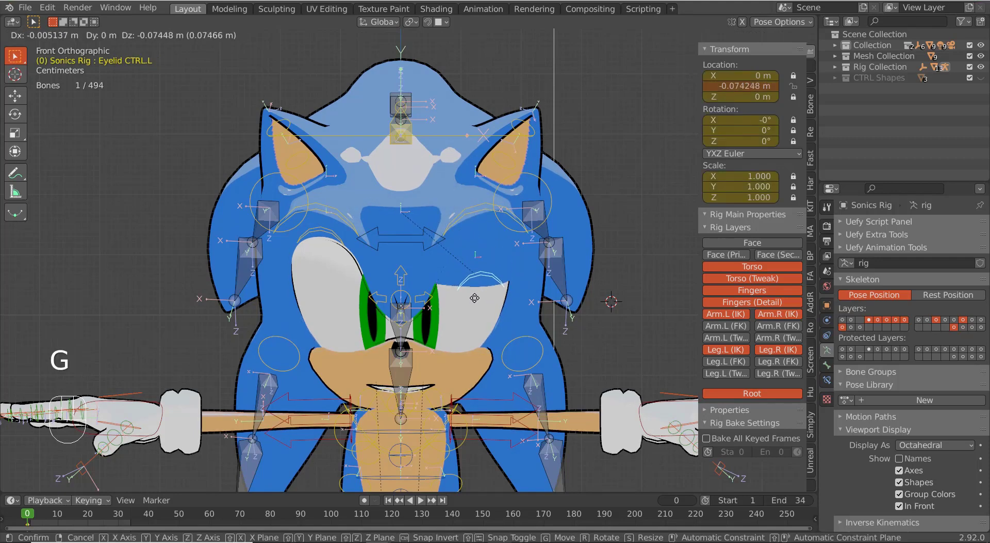
pyautogui.moveTo(475, 305); pyautogui.dragTo(462, 296)
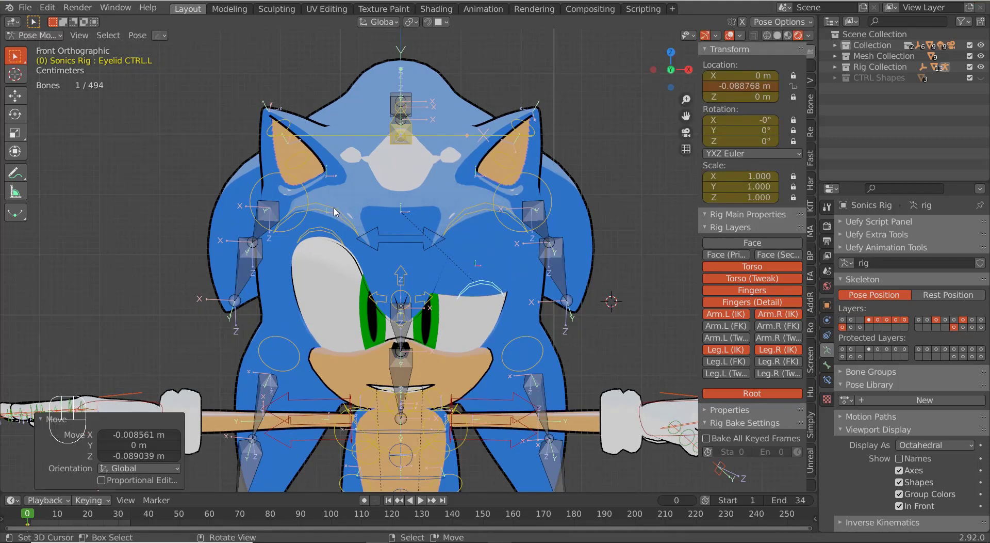
pyautogui.rightClick(337, 211)
pyautogui.rightClick(338, 235)
pyautogui.press('g')
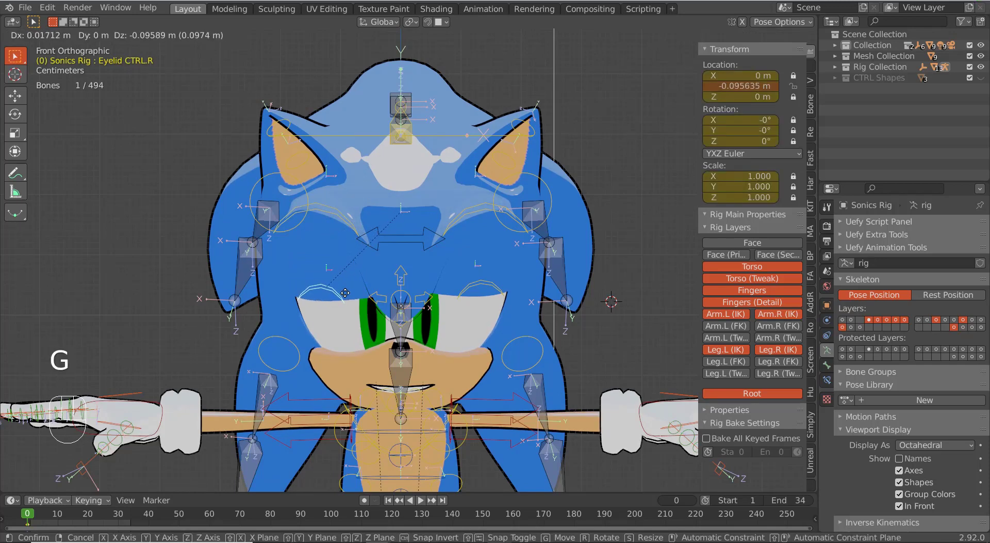
pyautogui.moveTo(358, 291); pyautogui.dragTo(426, 262)
pyautogui.rightClick(479, 206)
pyautogui.press('g')
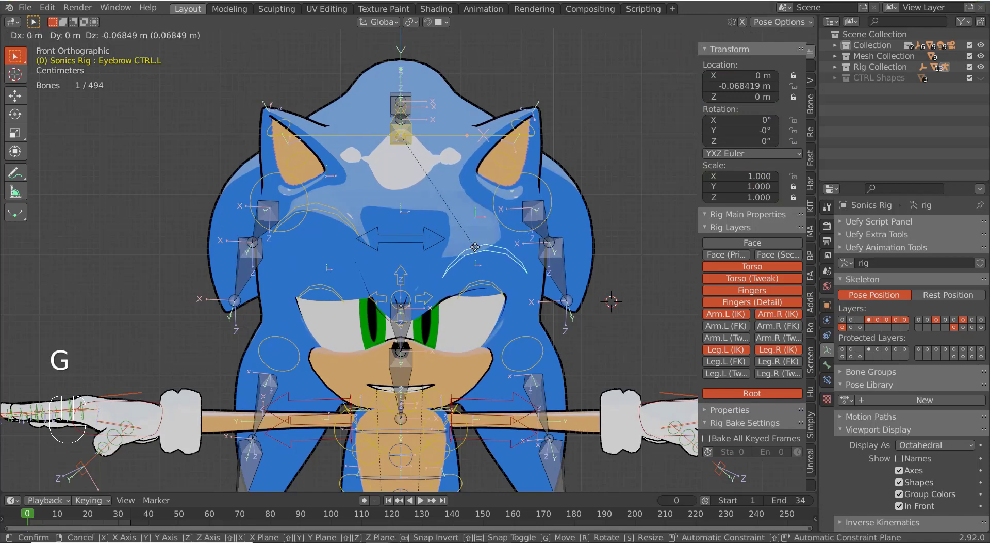
pyautogui.moveTo(478, 251); pyautogui.dragTo(483, 282)
pyautogui.press('g')
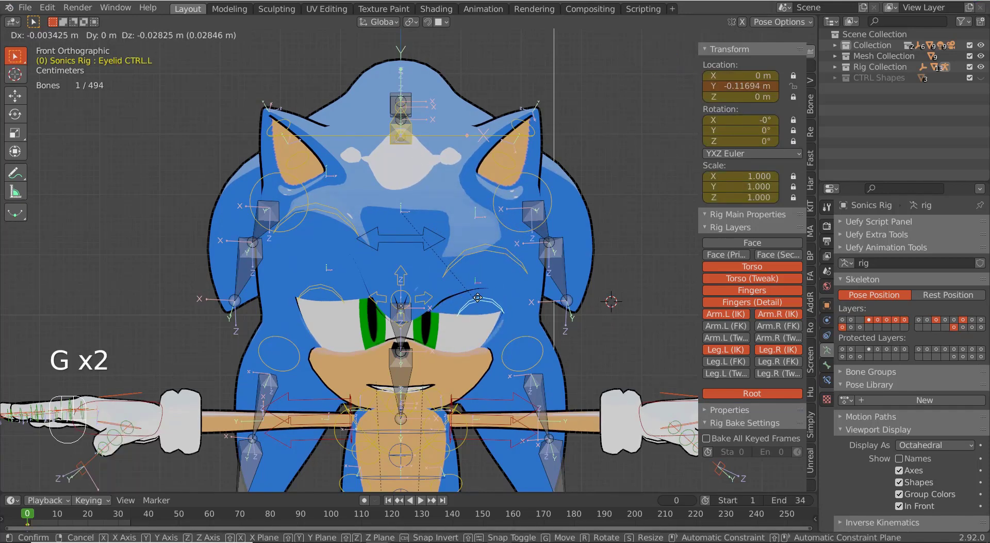
pyautogui.click(481, 301)
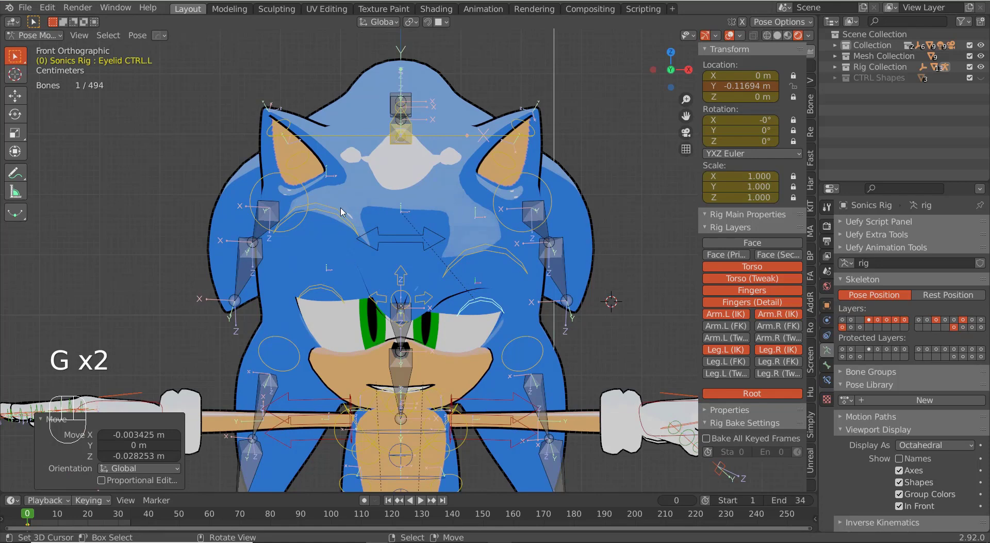
pyautogui.press('g')
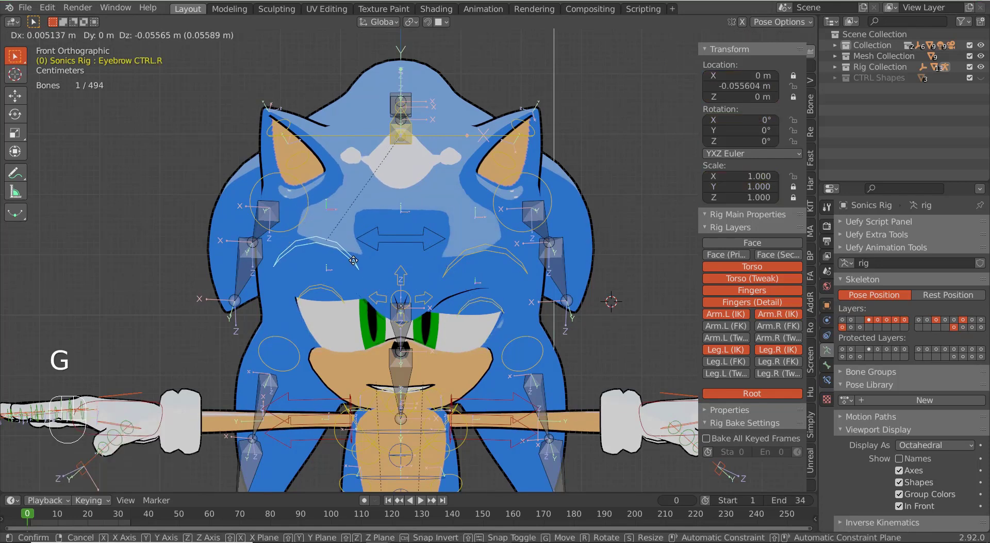
pyautogui.click(355, 266)
pyautogui.press('g')
pyautogui.click(334, 312)
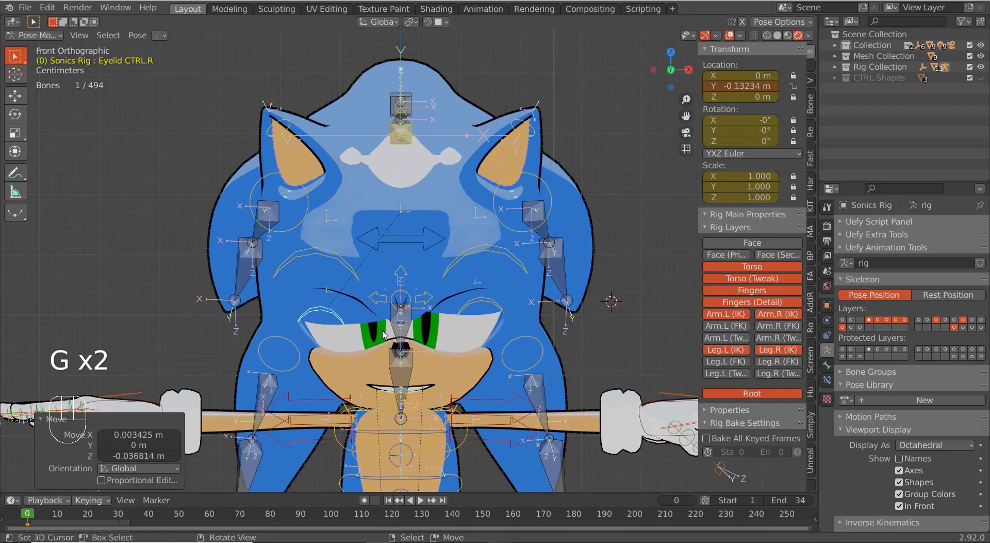
pyautogui.press('a')
pyautogui.press('a')
pyautogui.moveTo(490, 364); pyautogui.dragTo(474, 365)
pyautogui.press('a')
pyautogui.press('alt+g')
pyautogui.press('alt+r')
pyautogui.middleClick(431, 303)
pyautogui.press('KP_1')
pyautogui.middleClick(502, 278)
pyautogui.middleClick(535, 255)
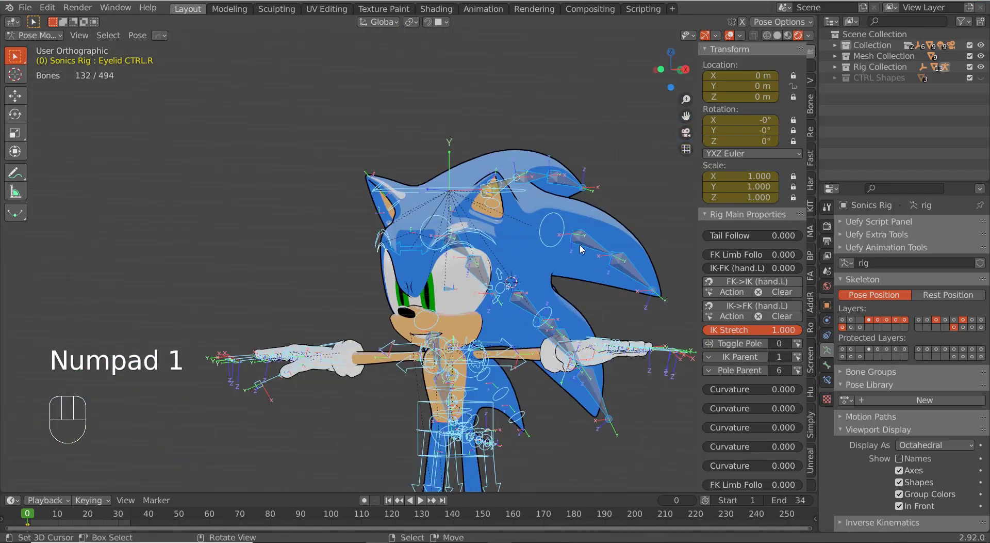
# - From a side view, select Top_Quill_Mid and the other top and side quill bones together
pyautogui.moveTo(565, 315); pyautogui.dragTo(567, 311)
pyautogui.moveTo(601, 298); pyautogui.dragTo(616, 287)
pyautogui.rightClick(609, 215)
pyautogui.rightClick(599, 176)
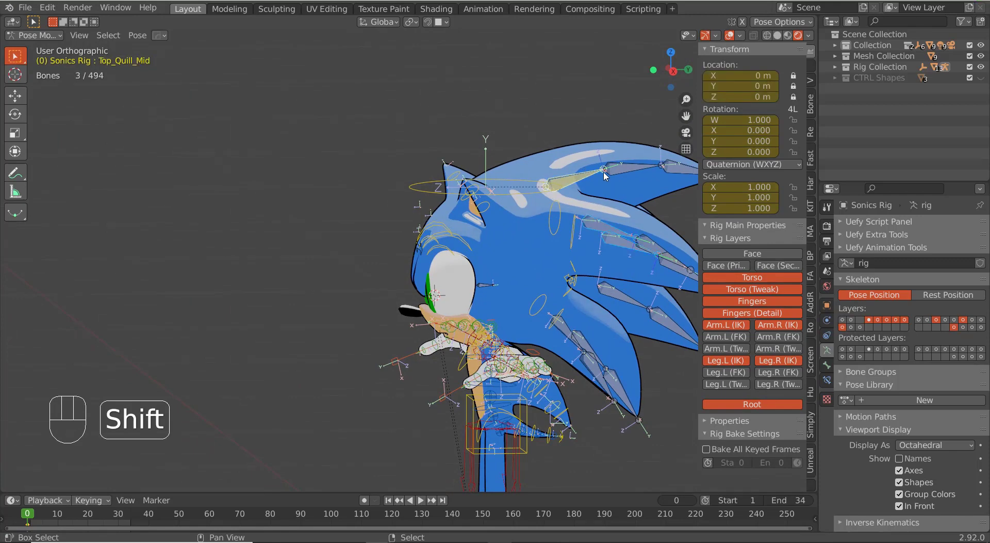
pyautogui.rightClick(598, 175)
pyautogui.moveTo(623, 176); pyautogui.dragTo(622, 192)
pyautogui.rightClick(618, 234)
pyautogui.rightClick(634, 243)
pyautogui.rightClick(646, 249)
pyautogui.rightClick(671, 311)
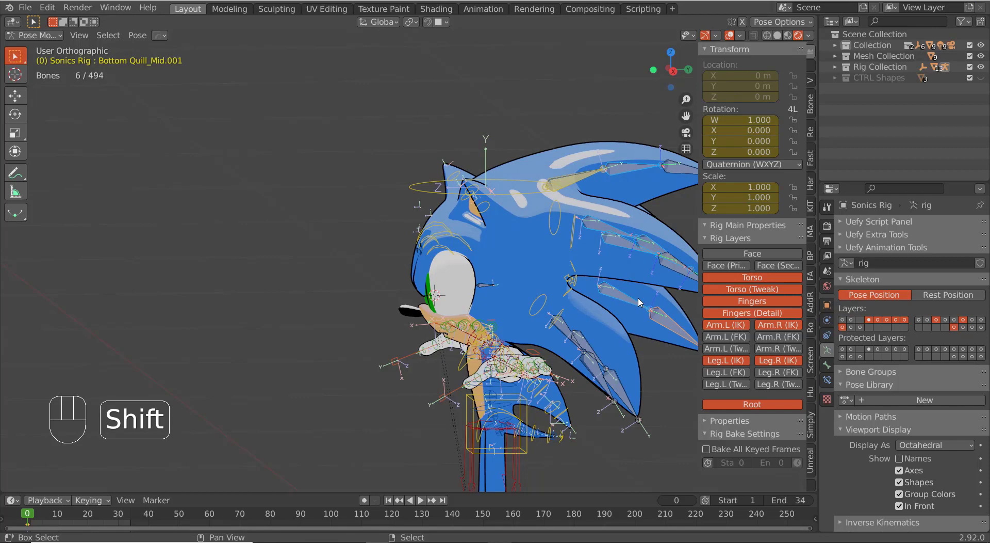
pyautogui.rightClick(673, 267)
pyautogui.middleClick(604, 268)
pyautogui.rightClick(562, 222)
pyautogui.rightClick(518, 340)
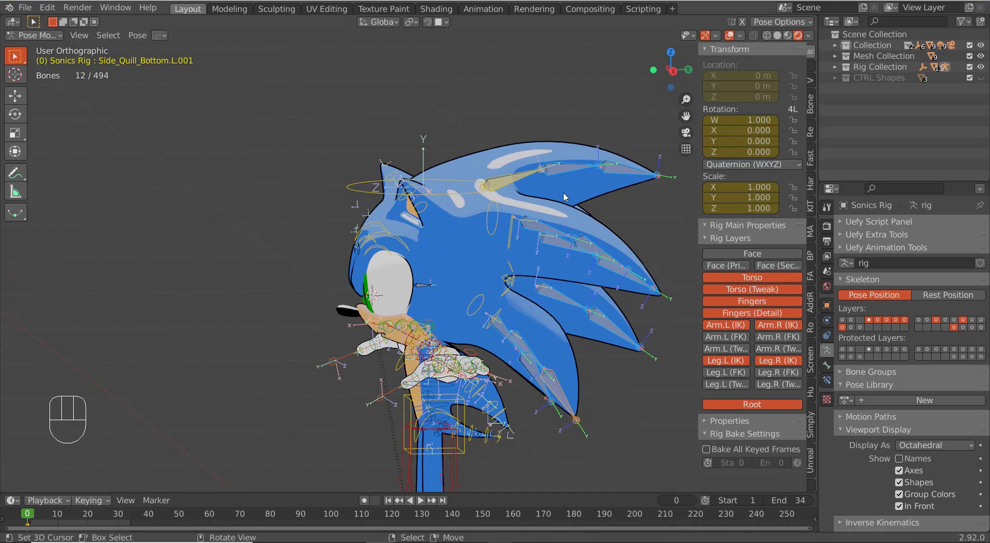
# - Show Side_Quill_Top.R's Bone settings and copy its WGT-rig wireframe custom shape, ending in front view
pyautogui.press('m')
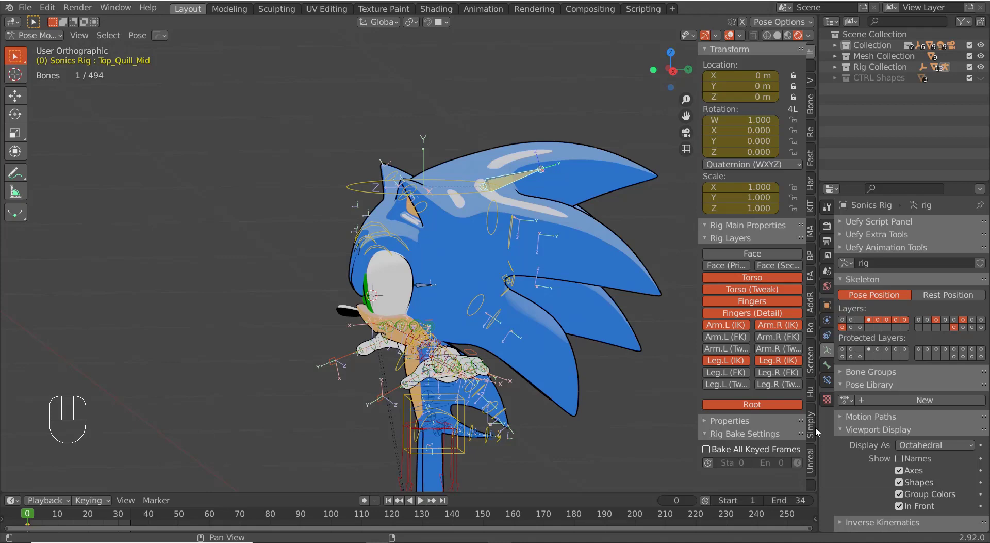
pyautogui.rightClick(491, 237)
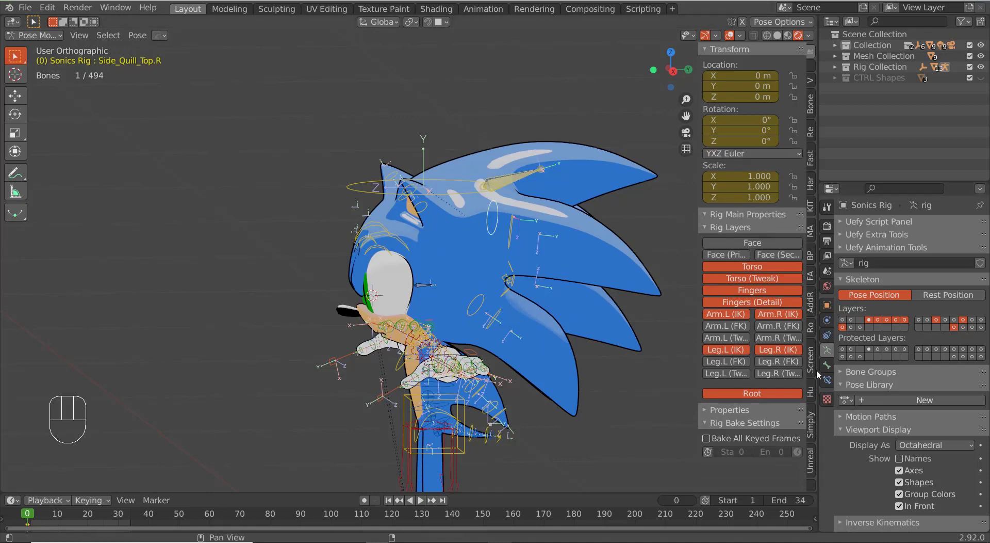
pyautogui.click(832, 367)
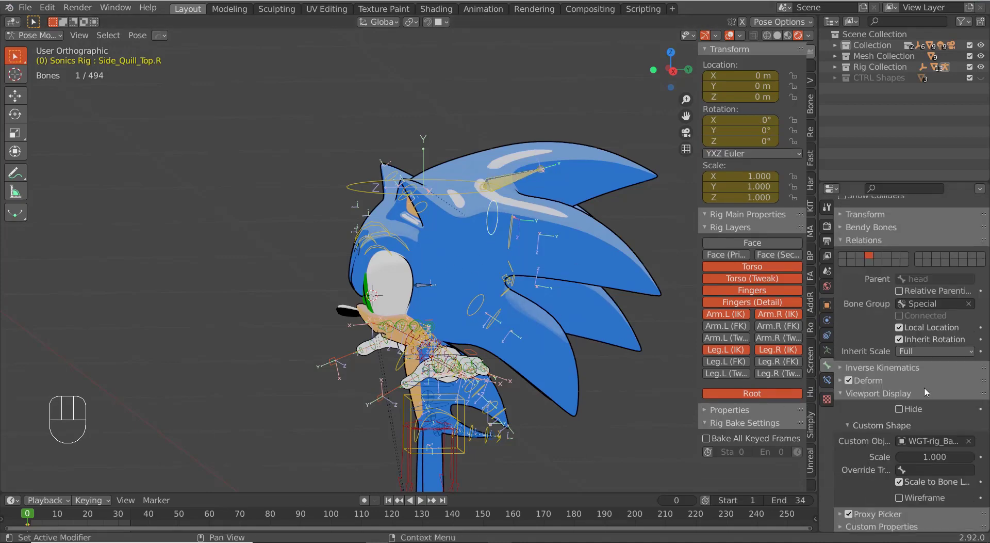
pyautogui.press('ctrl+c')
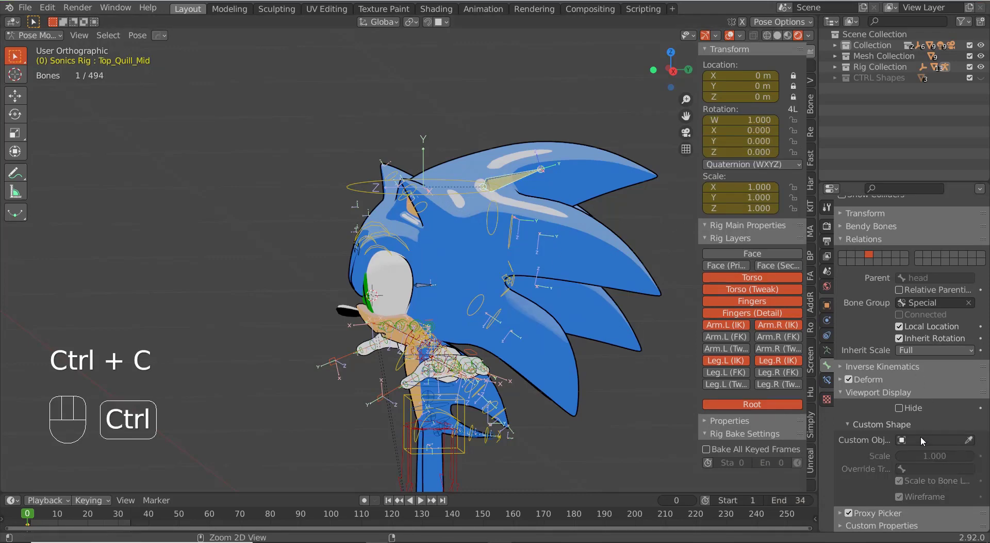
pyautogui.press('ctrl+v')
pyautogui.moveTo(338, 287); pyautogui.dragTo(395, 271)
pyautogui.moveTo(451, 262); pyautogui.dragTo(403, 280)
pyautogui.press('KP_1')
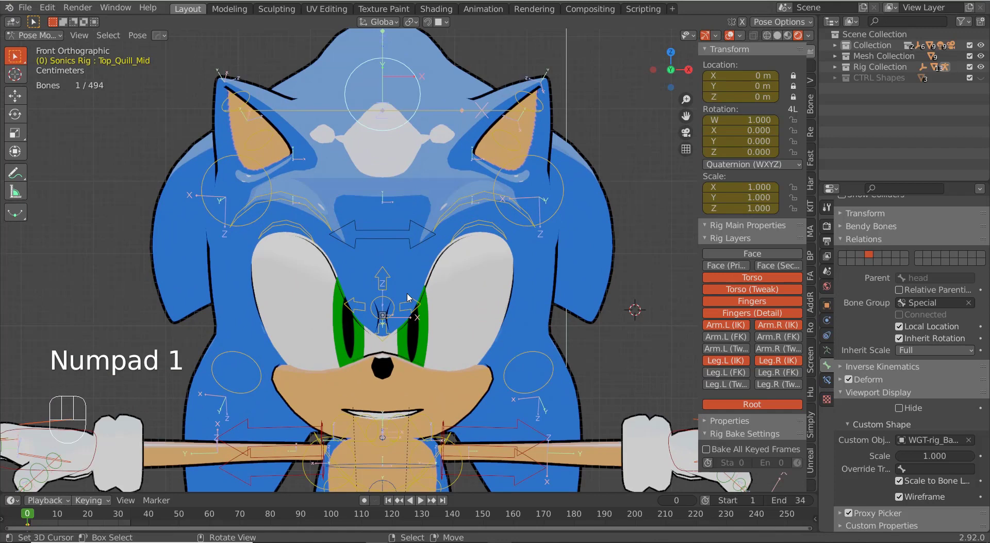
pyautogui.moveTo(481, 327); pyautogui.dragTo(479, 282)
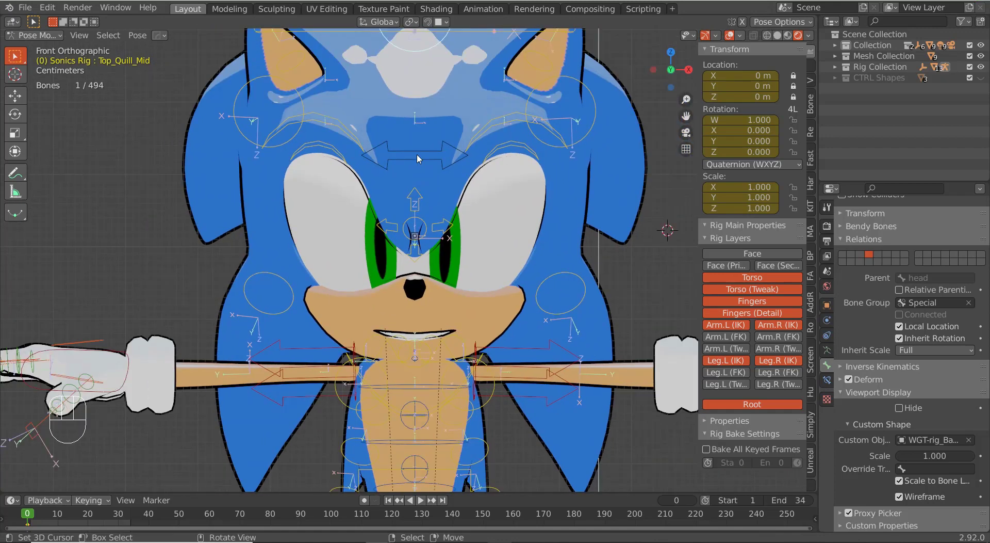
pyautogui.rightClick(420, 158)
pyautogui.press('g')
pyautogui.moveTo(432, 195); pyautogui.dragTo(446, 182)
pyautogui.rightClick(513, 121)
pyautogui.press('g')
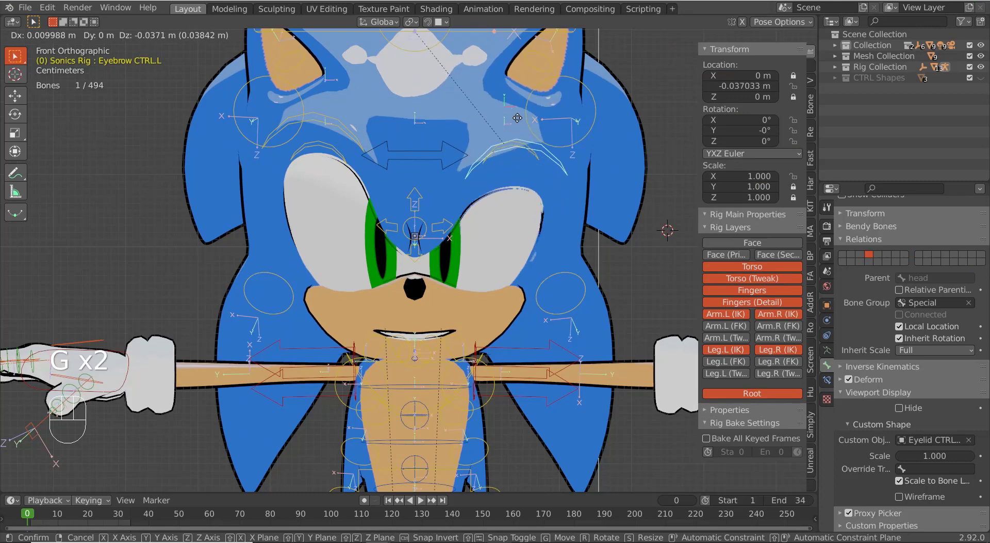
pyautogui.rightClick(316, 118)
pyautogui.press('g')
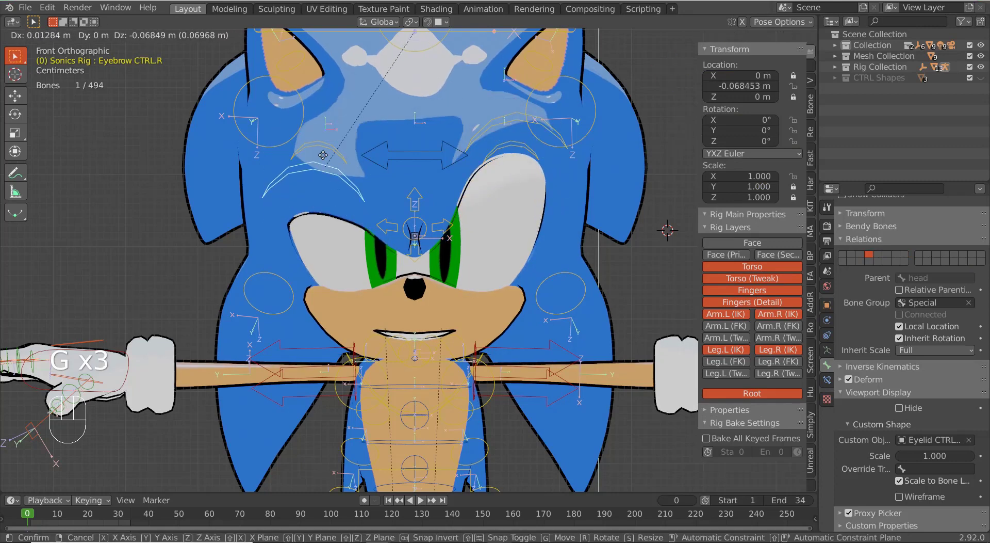
pyautogui.rightClick(351, 178)
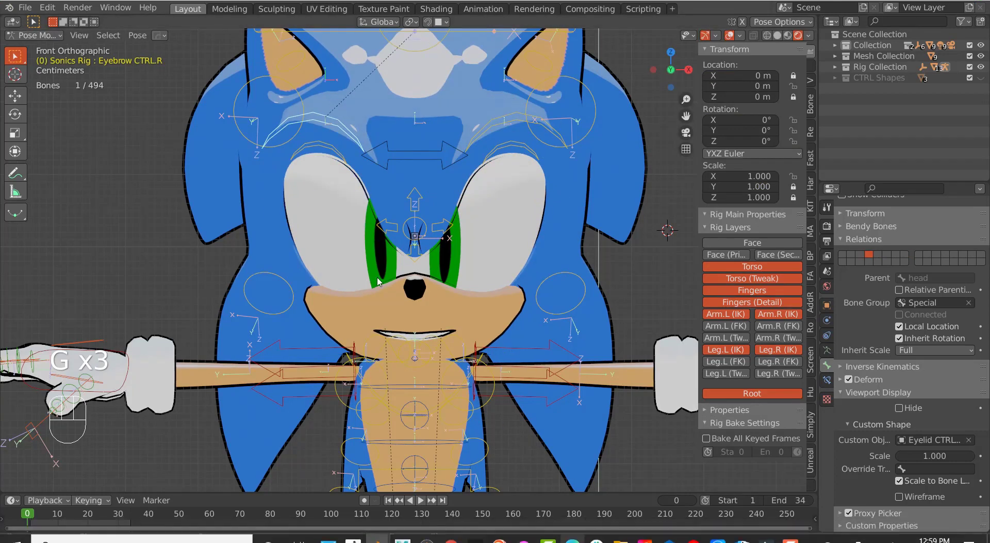
pyautogui.moveTo(538, 277); pyautogui.dragTo(497, 279)
pyautogui.moveTo(496, 280); pyautogui.dragTo(521, 288)
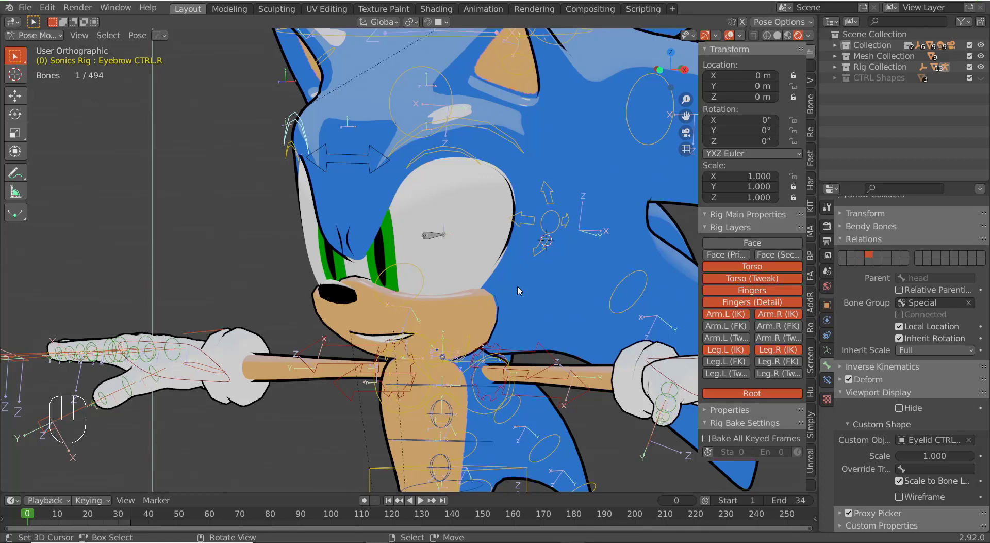
pyautogui.moveTo(449, 308); pyautogui.dragTo(478, 305)
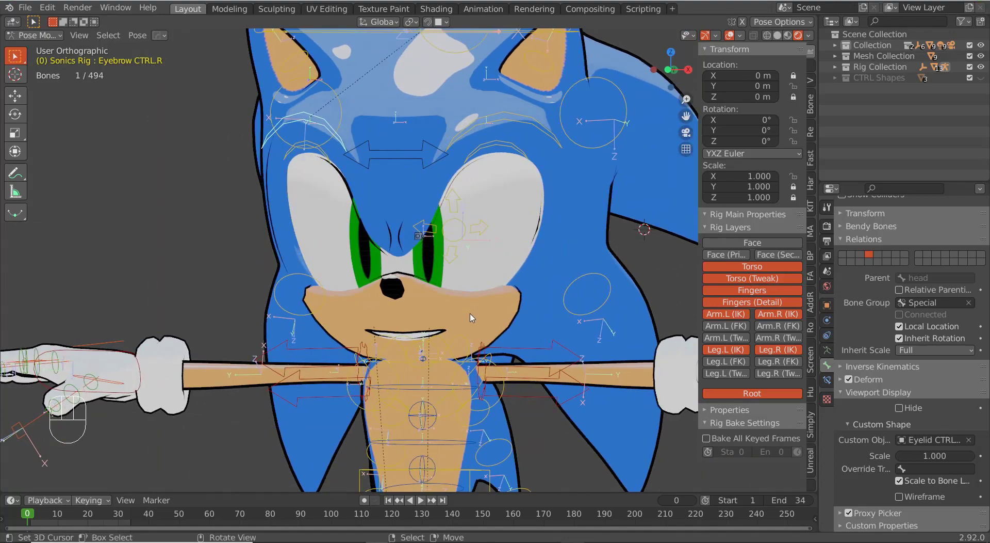